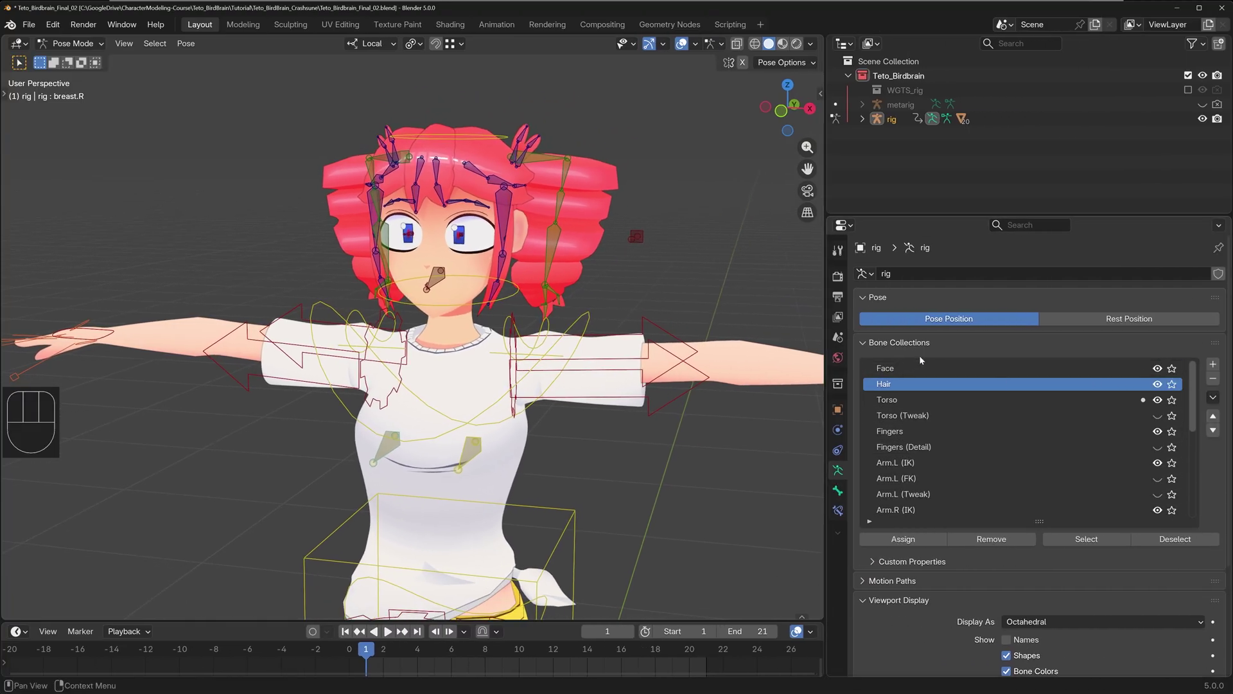
# - Select the rig in the viewport and zoom toward the head and hair controls
pyautogui.click(873, 346)
pyautogui.click(872, 346)
pyautogui.doubleClick(873, 346)
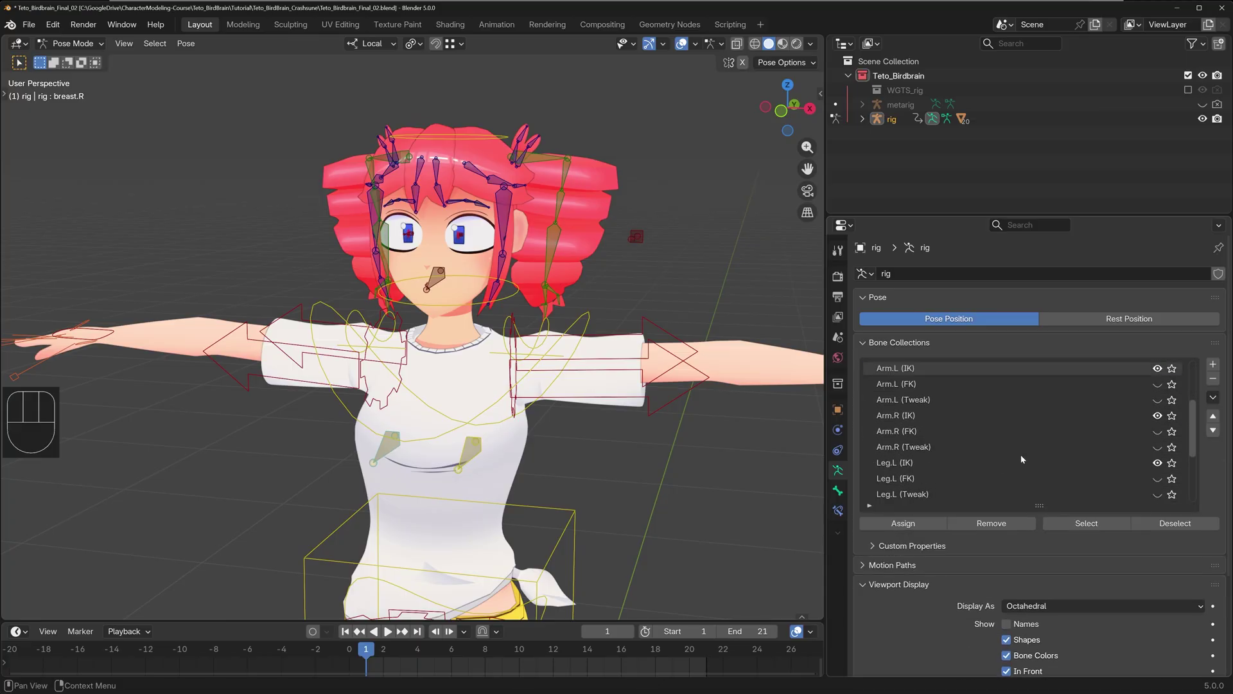
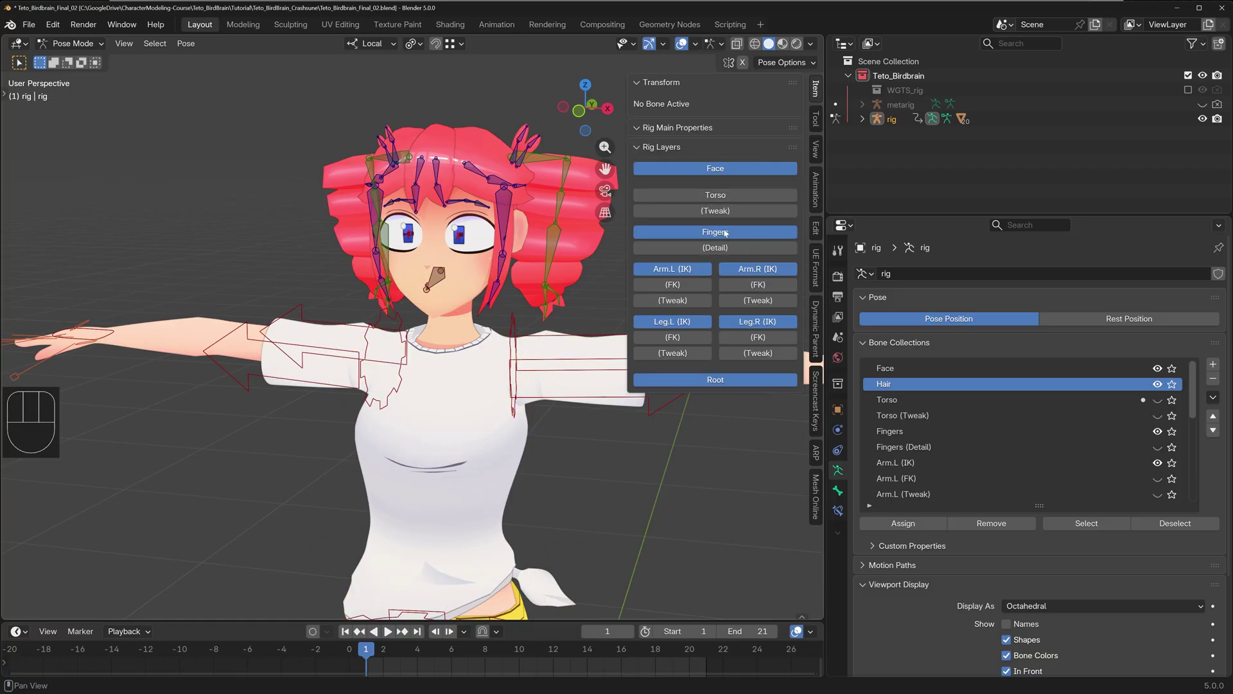
pyautogui.click(733, 196)
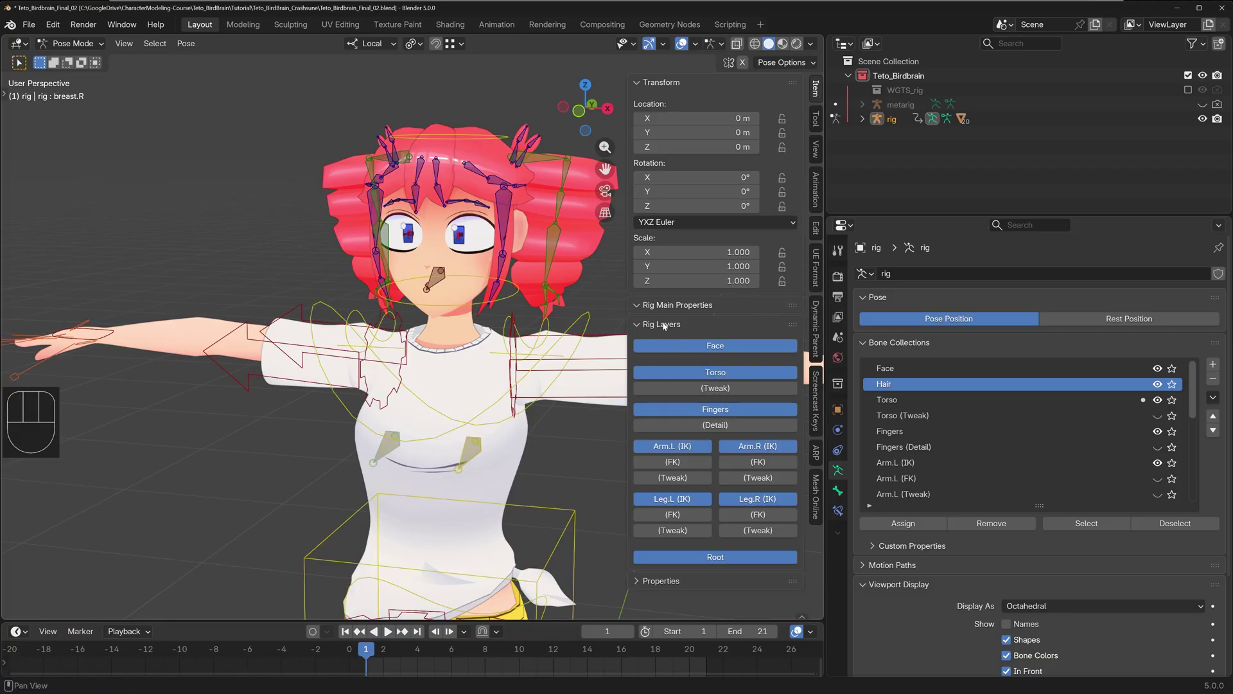
pyautogui.doubleClick(666, 329)
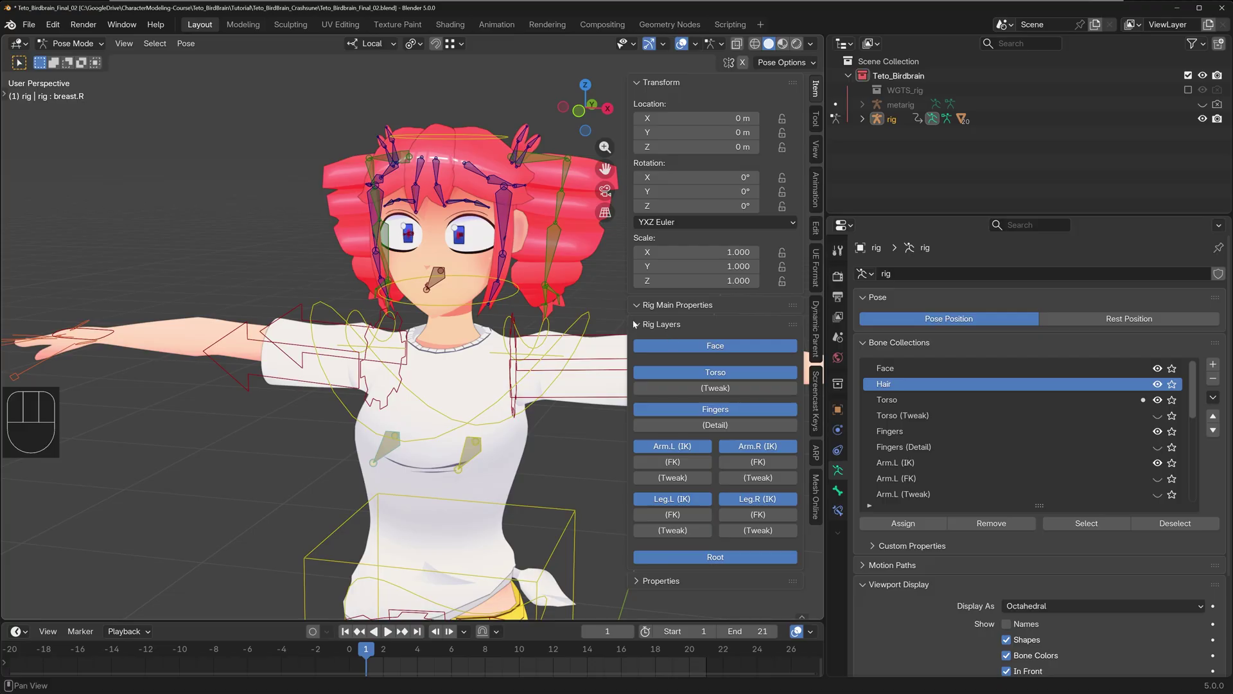
pyautogui.moveTo(554, 303); pyautogui.dragTo(533, 323)
pyautogui.click(724, 346)
pyautogui.click(725, 347)
pyautogui.click(699, 449)
pyautogui.click(699, 450)
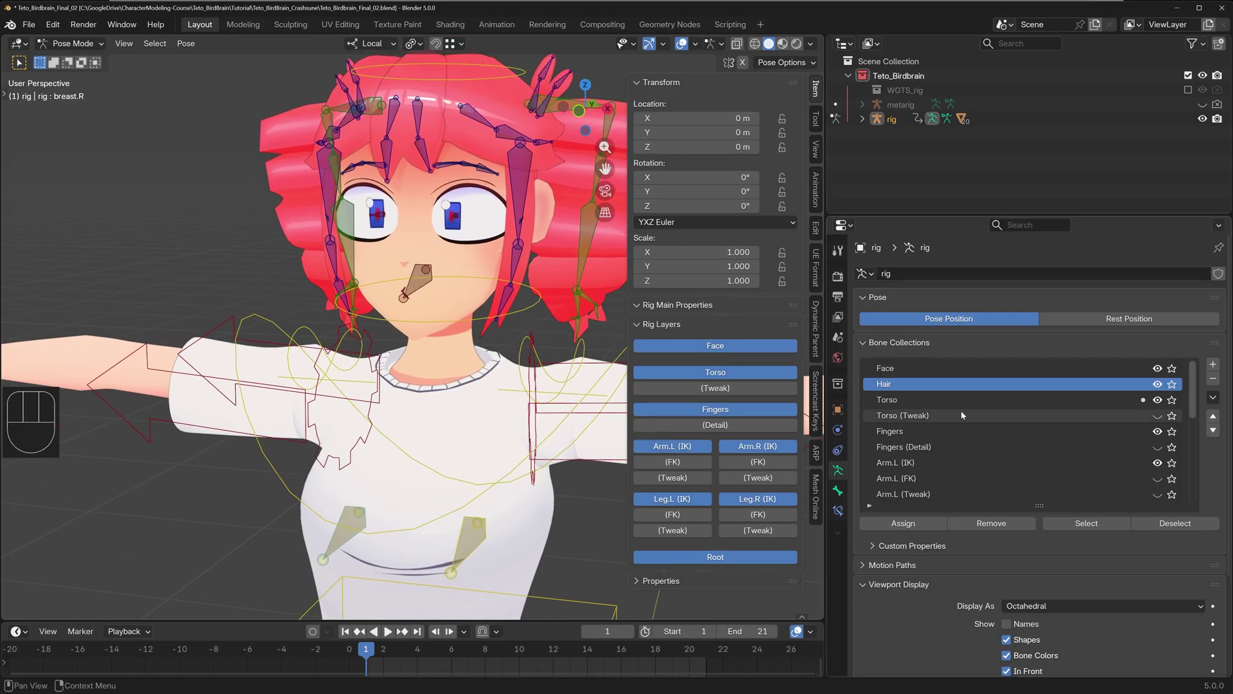
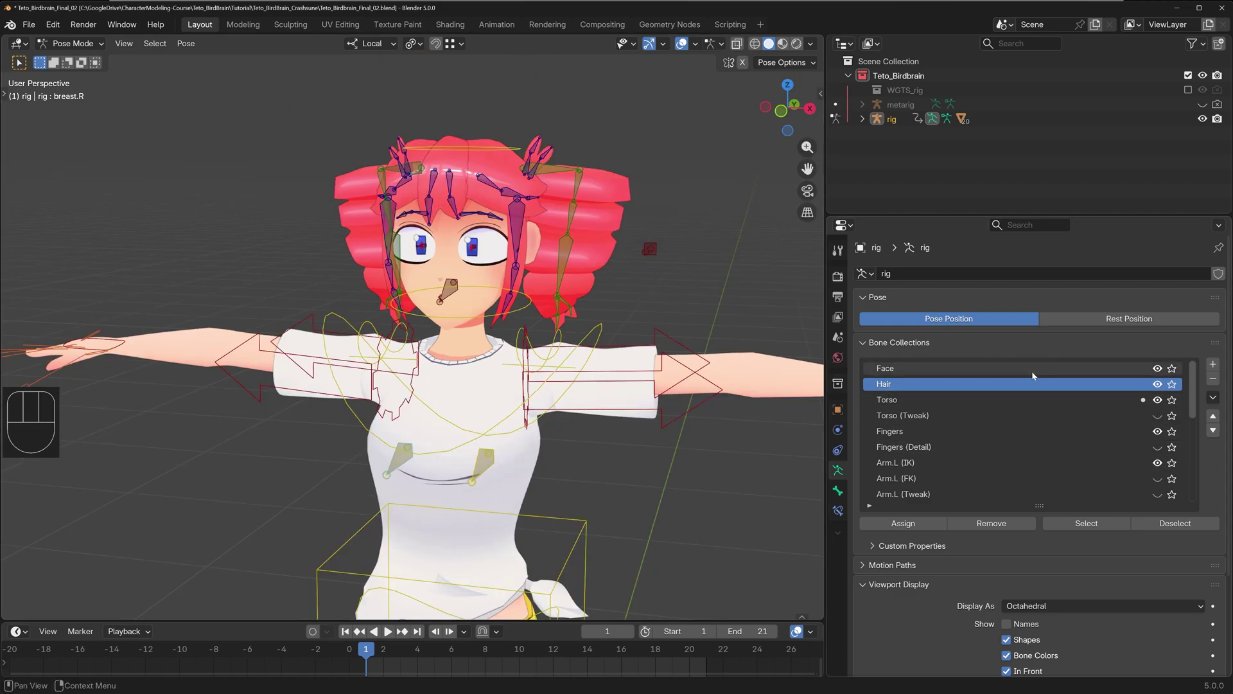
# - Make the Face bone collection active and solo it so only facial controls show
pyautogui.click(1005, 364)
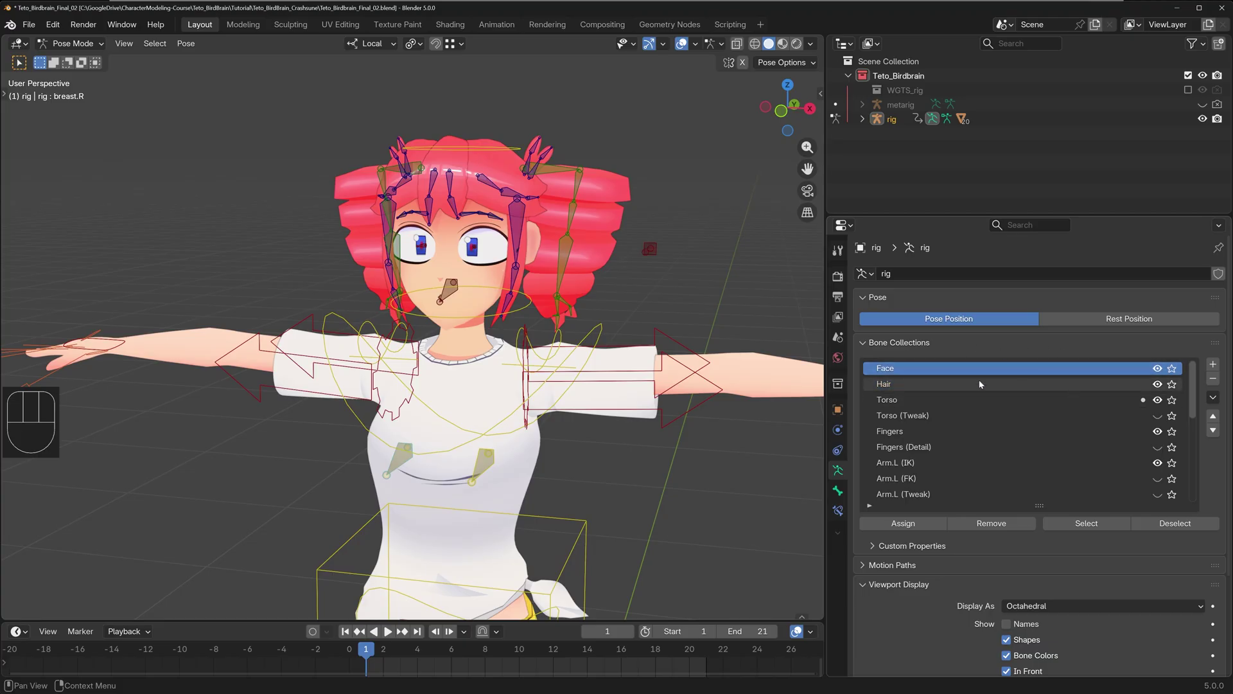
pyautogui.middleClick(734, 328)
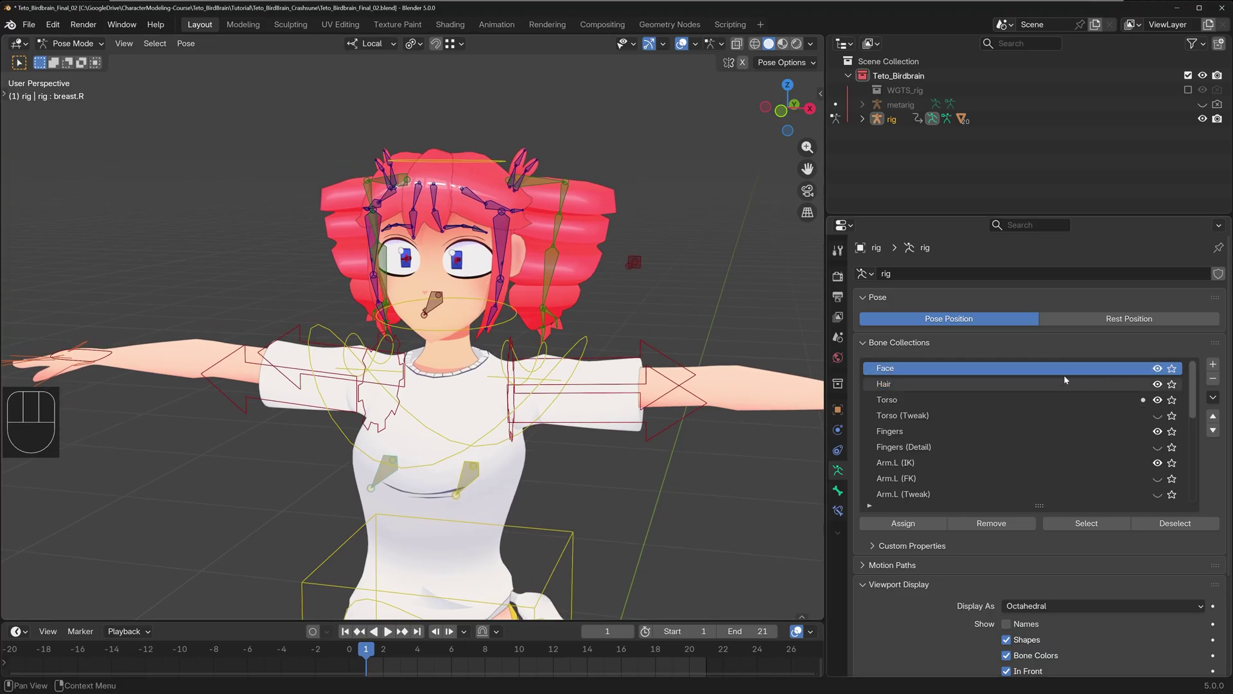
pyautogui.click(1066, 372)
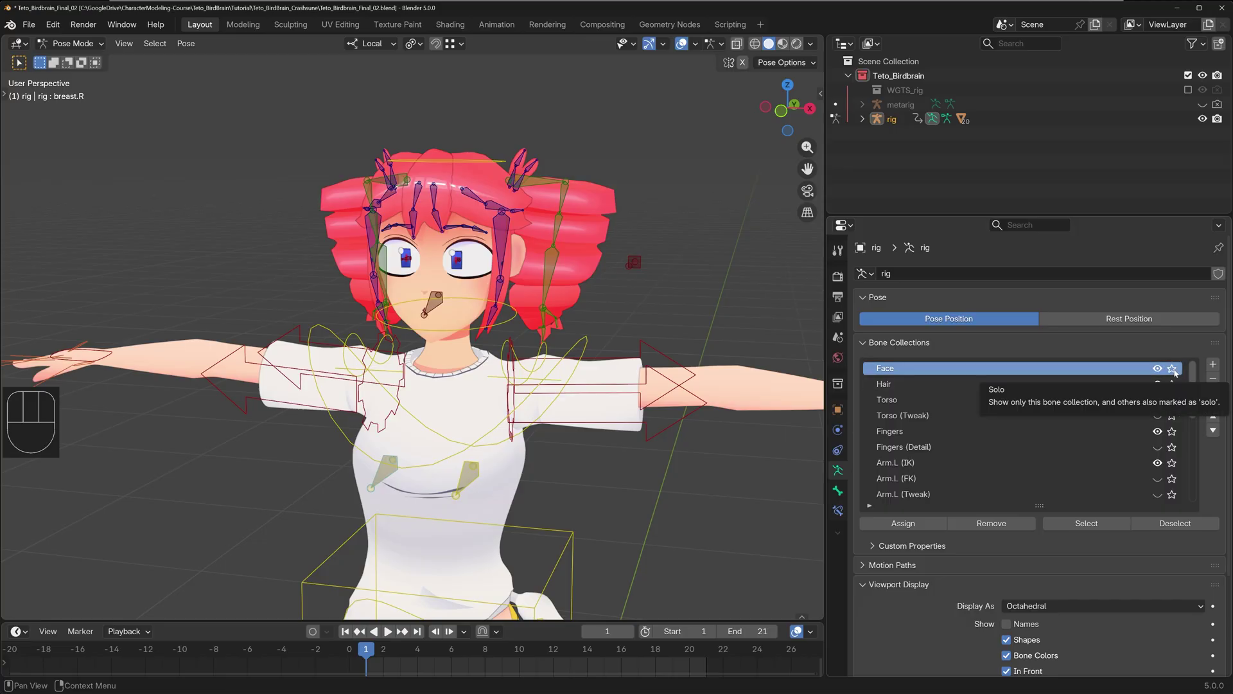
pyautogui.click(1176, 373)
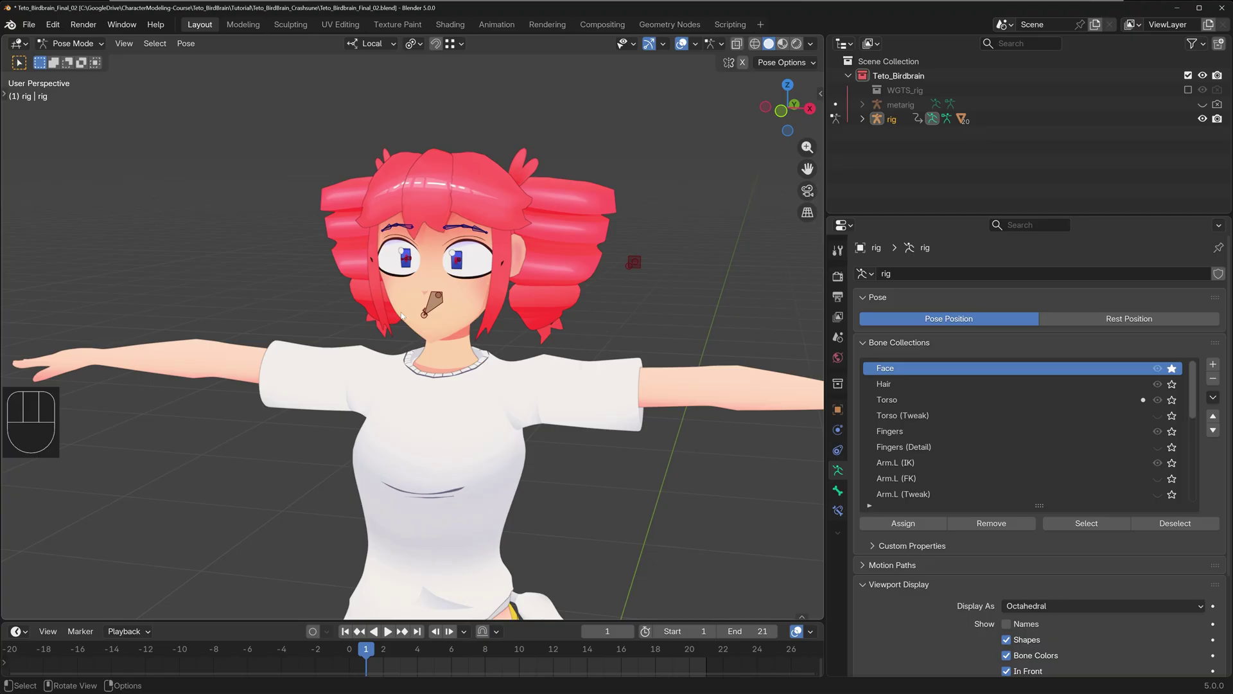
# - Orbit and zoom the viewport to frame the character's face up close
pyautogui.moveTo(472, 305); pyautogui.dragTo(452, 297)
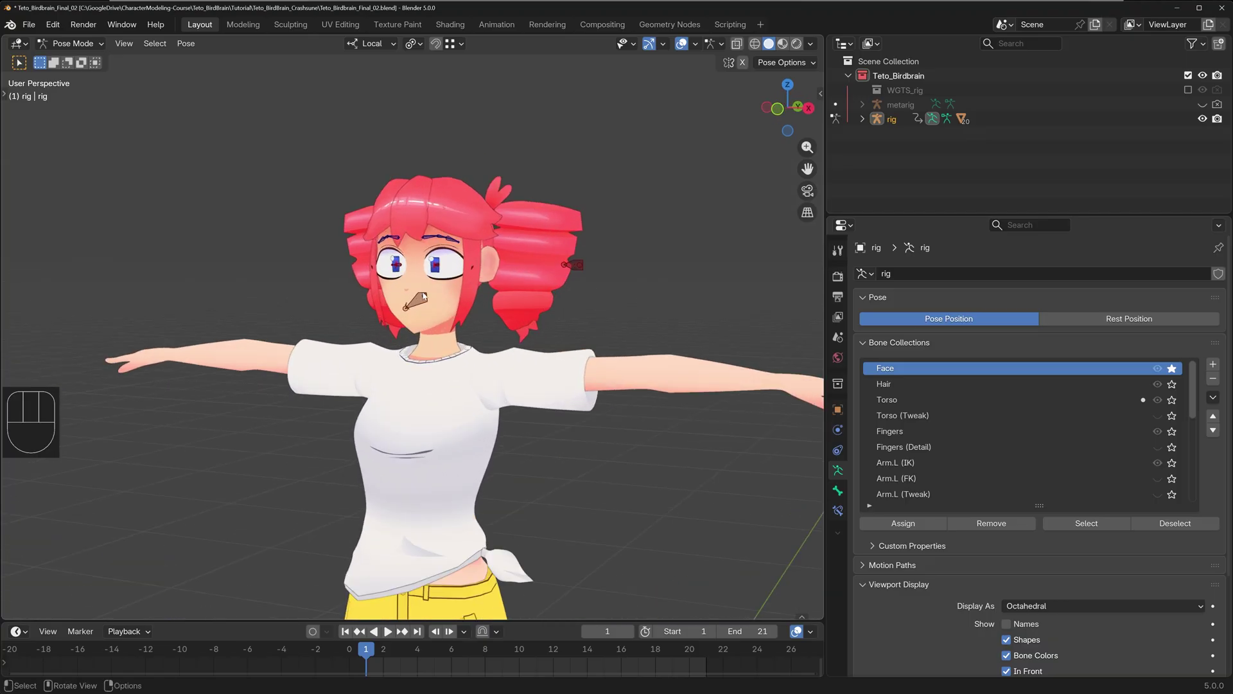
pyautogui.moveTo(521, 282); pyautogui.dragTo(525, 322)
pyautogui.moveTo(525, 321); pyautogui.dragTo(574, 309)
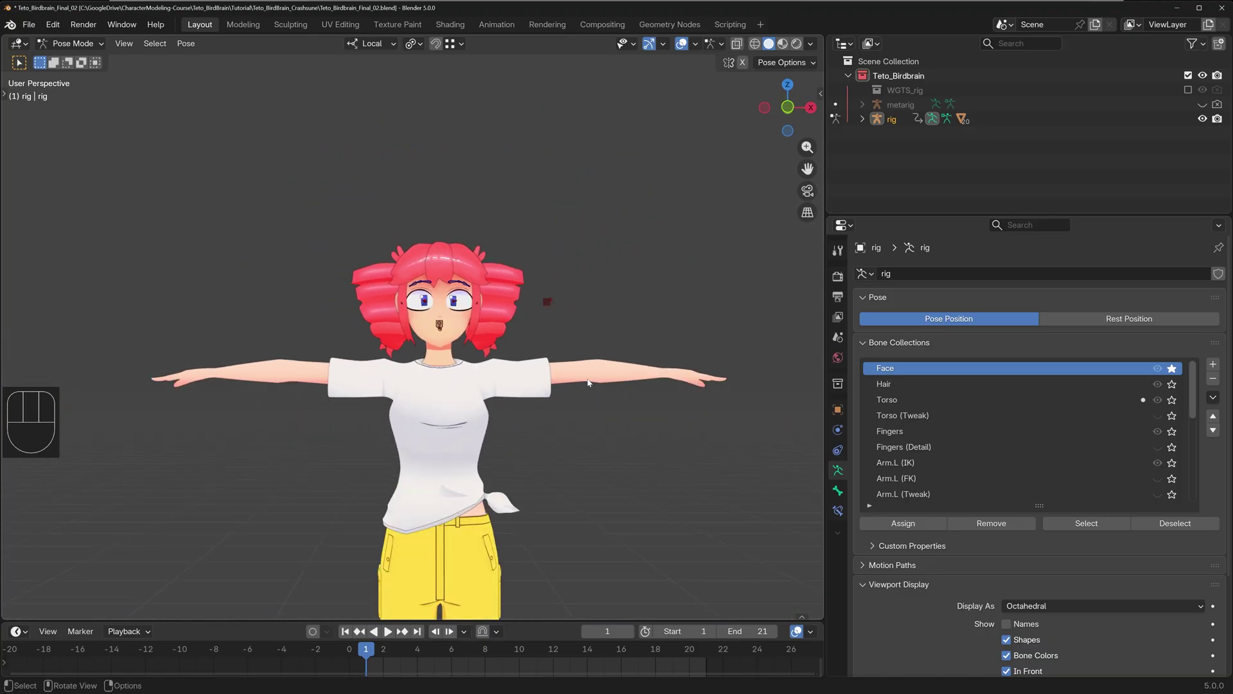
pyautogui.moveTo(559, 435); pyautogui.dragTo(531, 464)
pyautogui.moveTo(530, 434); pyautogui.dragTo(555, 303)
pyautogui.moveTo(571, 198); pyautogui.dragTo(554, 329)
pyautogui.middleClick(557, 301)
pyautogui.middleClick(643, 323)
pyautogui.moveTo(625, 332); pyautogui.dragTo(541, 314)
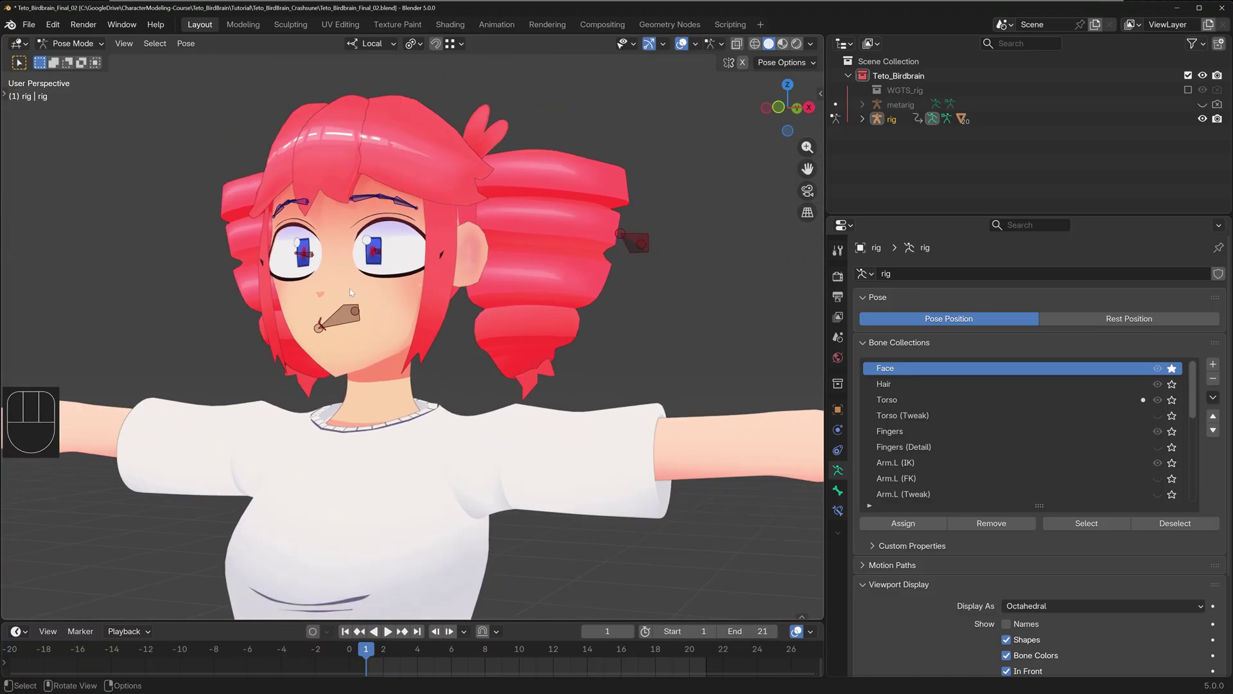
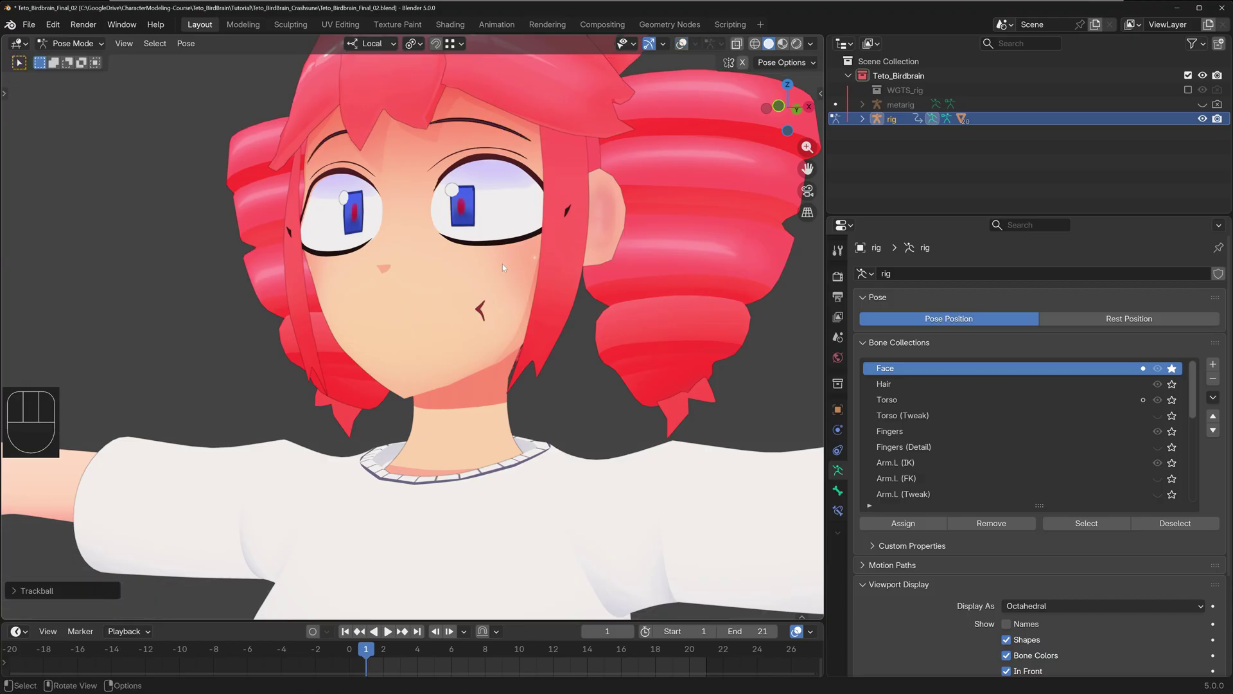
# - Trackball-rotate the face control and move the mouth control through smiling shapes
pyautogui.press('r')
pyautogui.press('r')
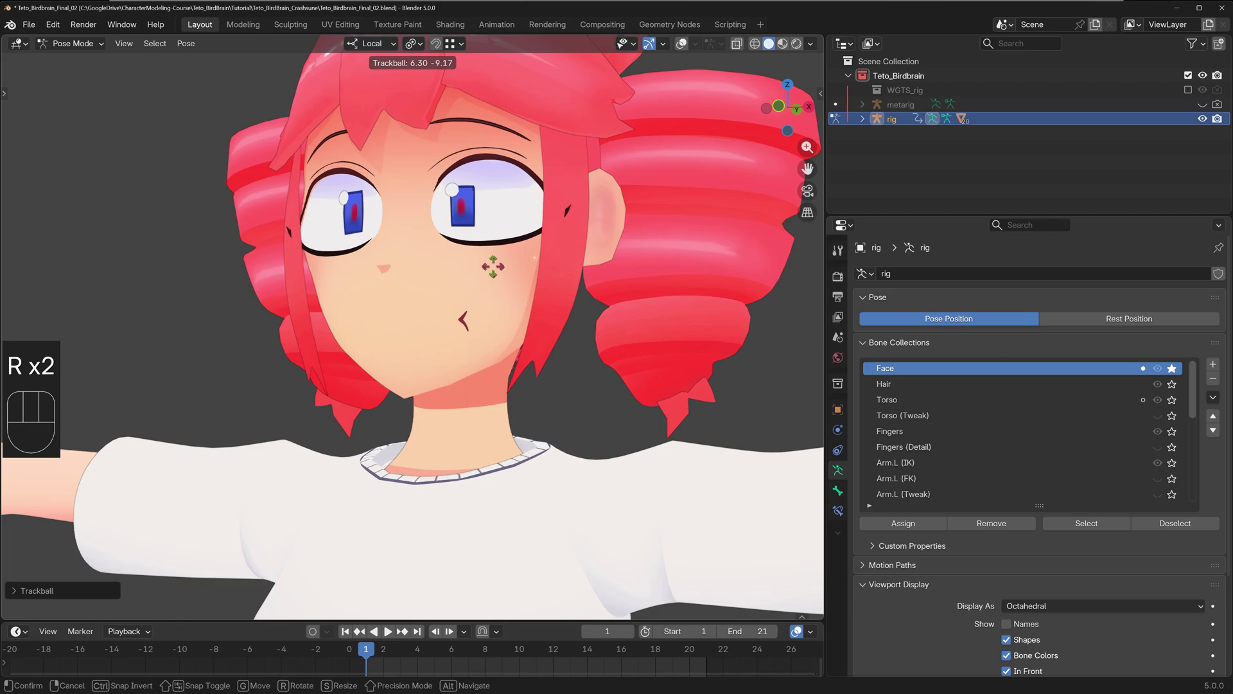
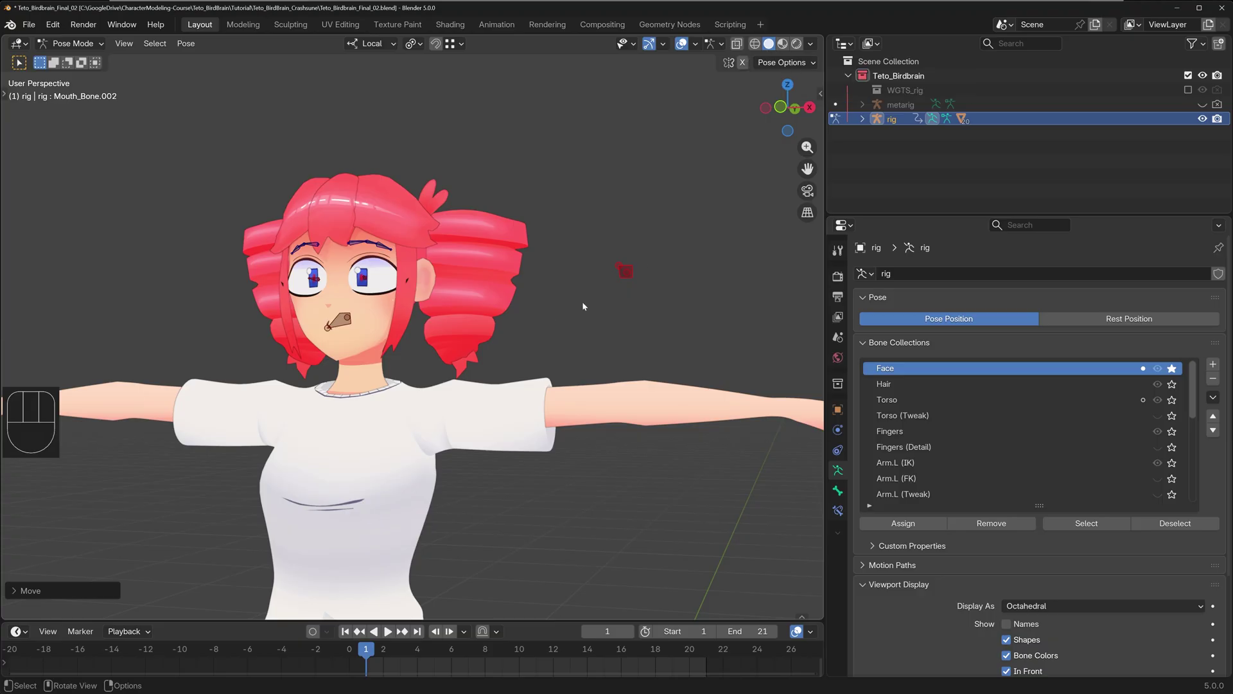
pyautogui.moveTo(552, 308); pyautogui.dragTo(585, 285)
pyautogui.press('z')
pyautogui.press('z')
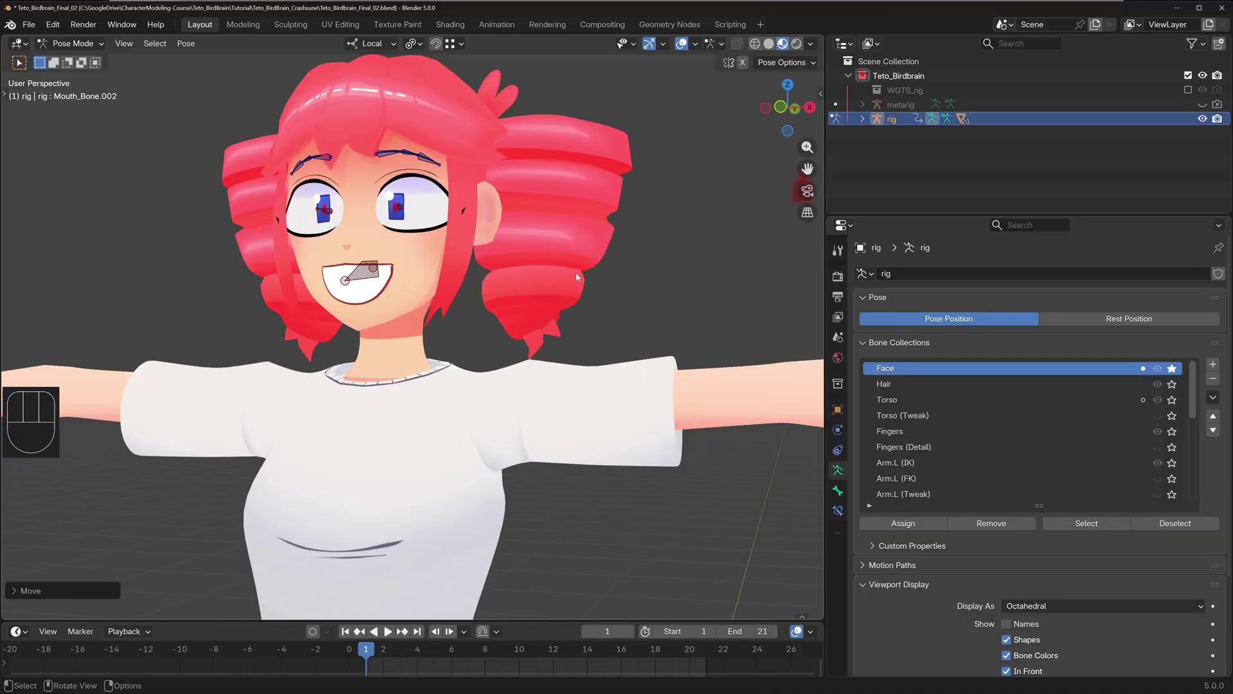
pyautogui.press('z')
pyautogui.press('z')
pyautogui.moveTo(497, 311); pyautogui.dragTo(529, 326)
pyautogui.moveTo(546, 286); pyautogui.dragTo(527, 276)
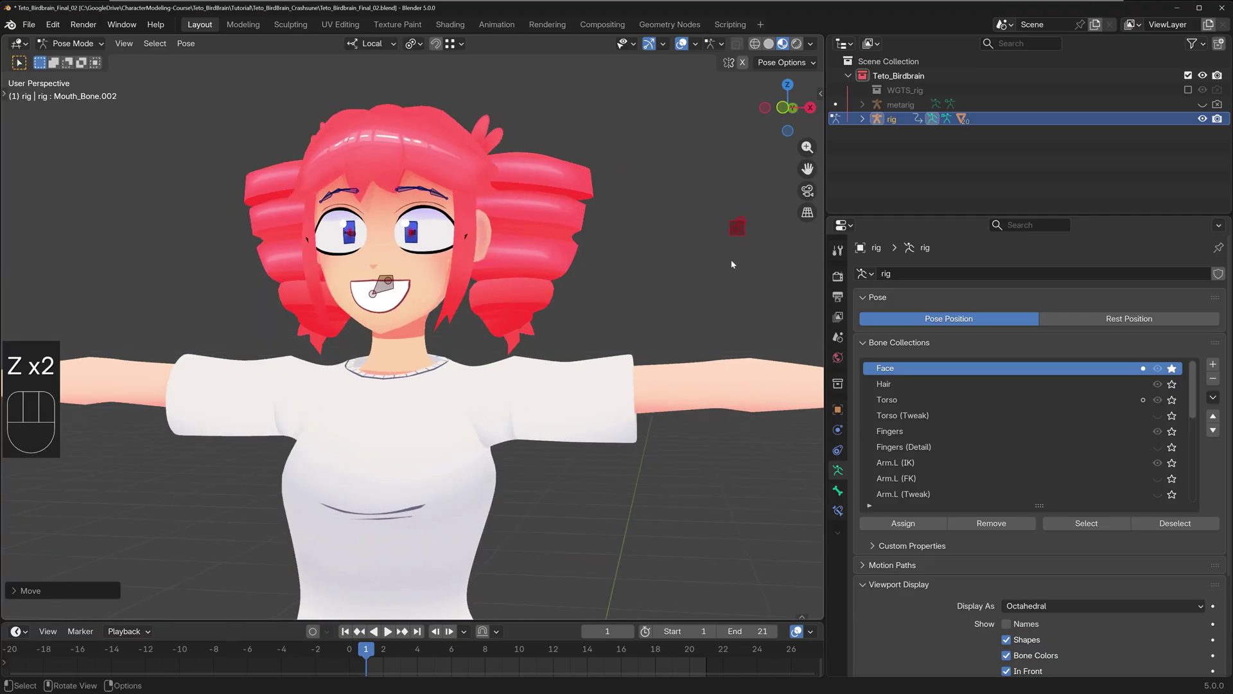
# - Move the mouth control into an open mouth with the tongue out
pyautogui.press('g')
pyautogui.press('-')
pyautogui.press('g')
pyautogui.press('-')
pyautogui.press('g')
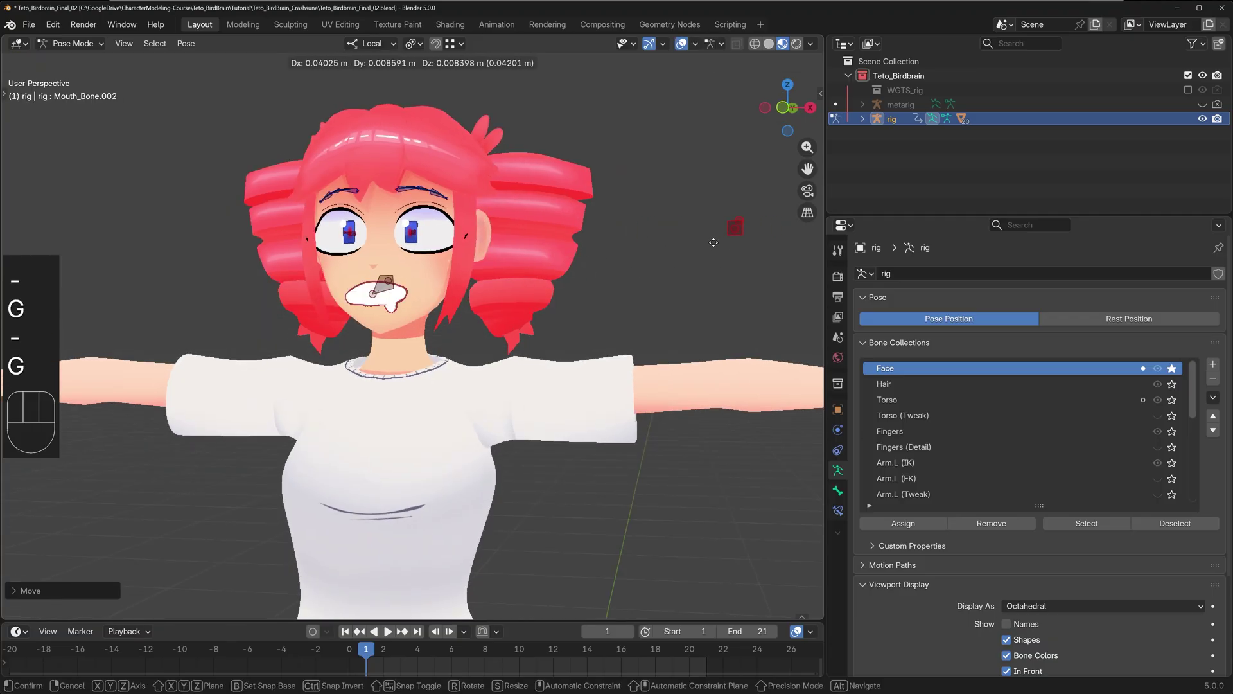
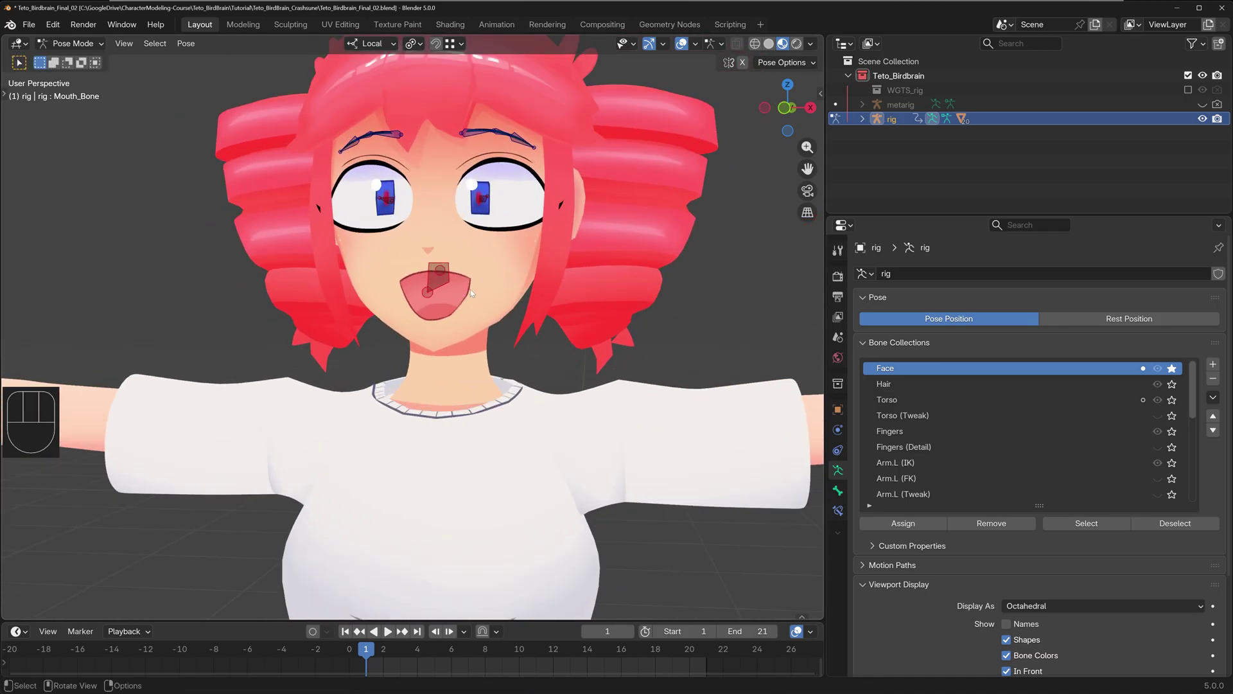
# - Scale the mouth control along X and move it into a small sly tongue-out smile
pyautogui.press('s')
pyautogui.press('x')
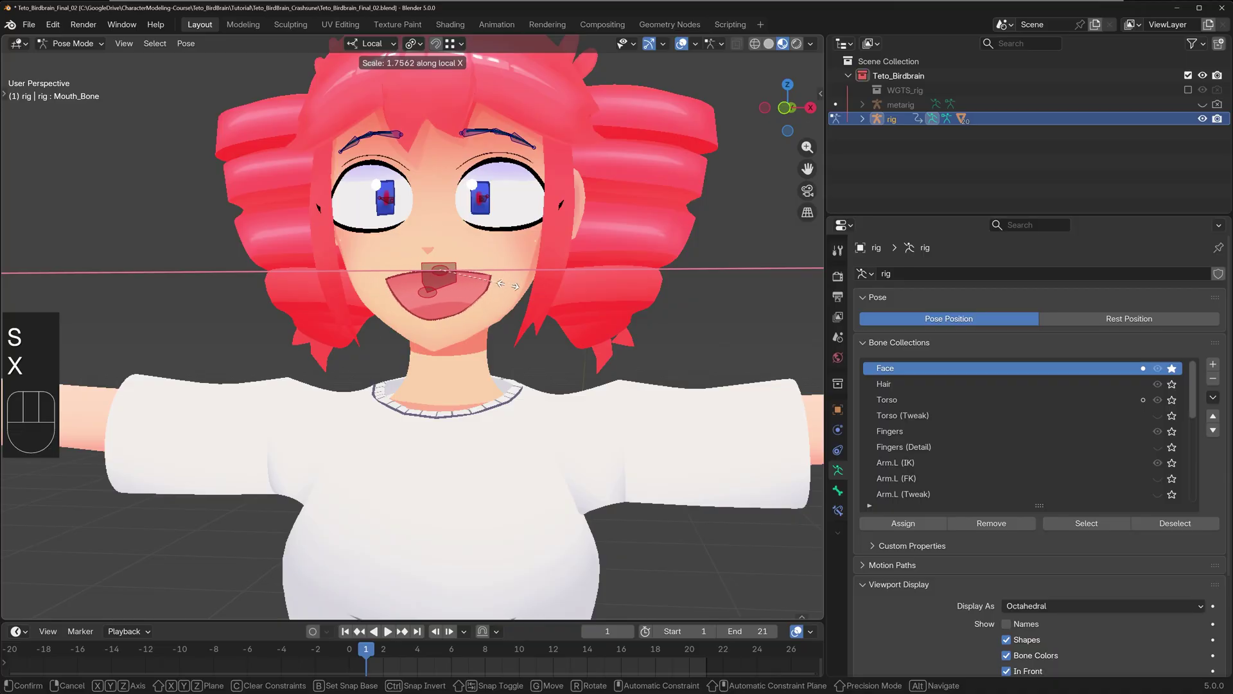
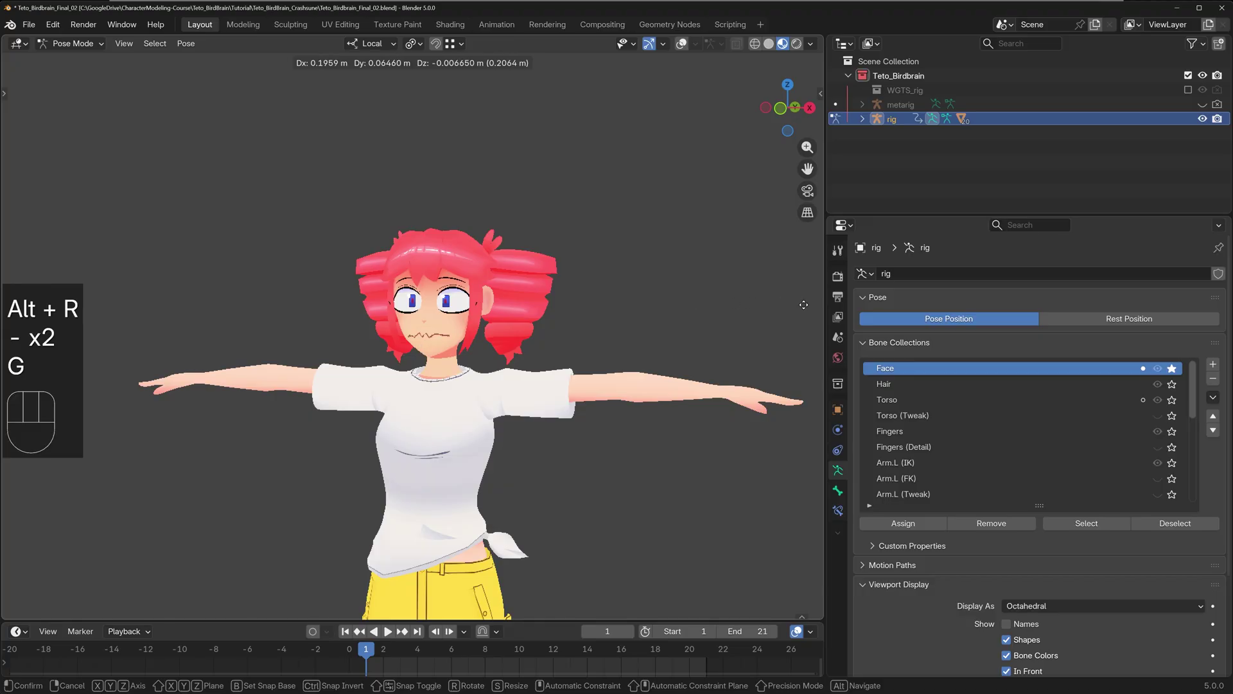
pyautogui.middleClick(389, 321)
pyautogui.press('g')
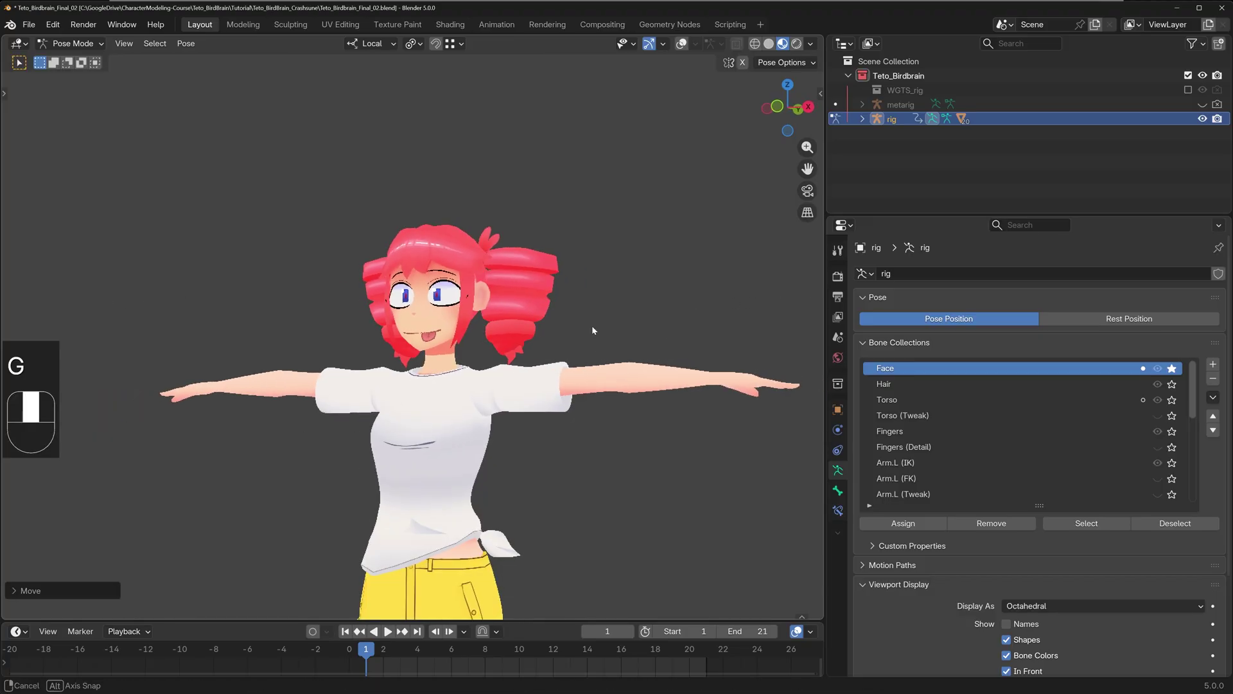
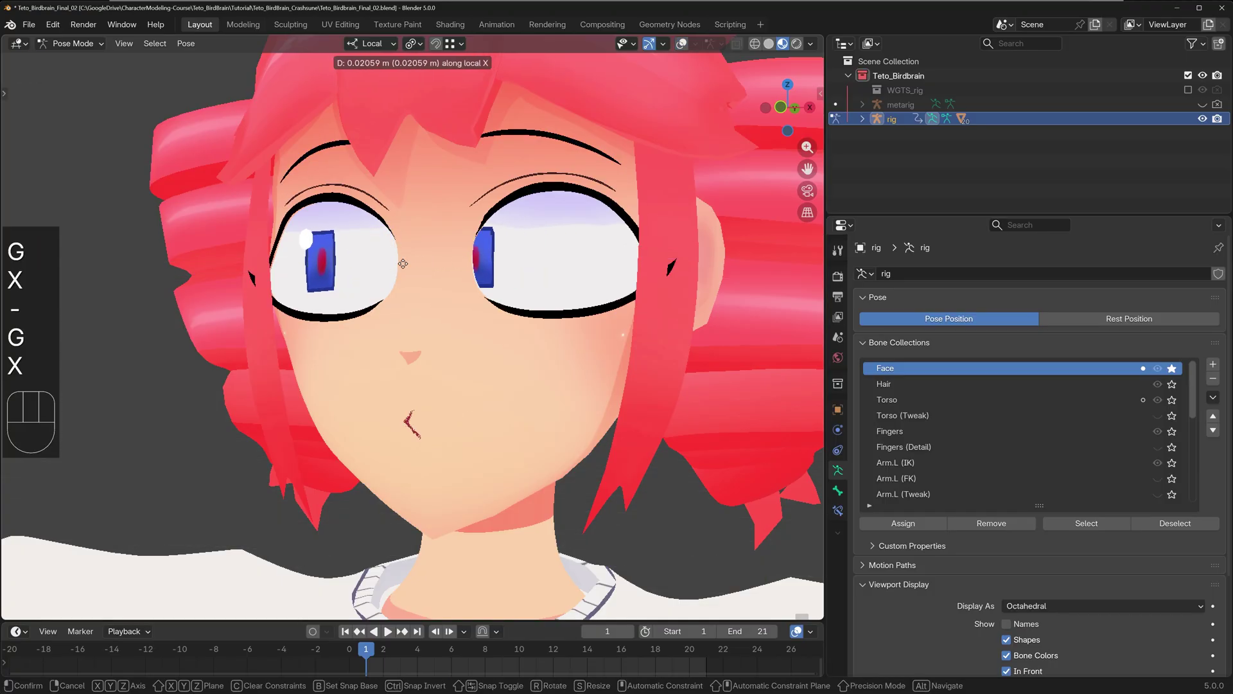
# - Move the eye control constrained to Z then X to shift the character's gaze
pyautogui.press('g')
pyautogui.press('z')
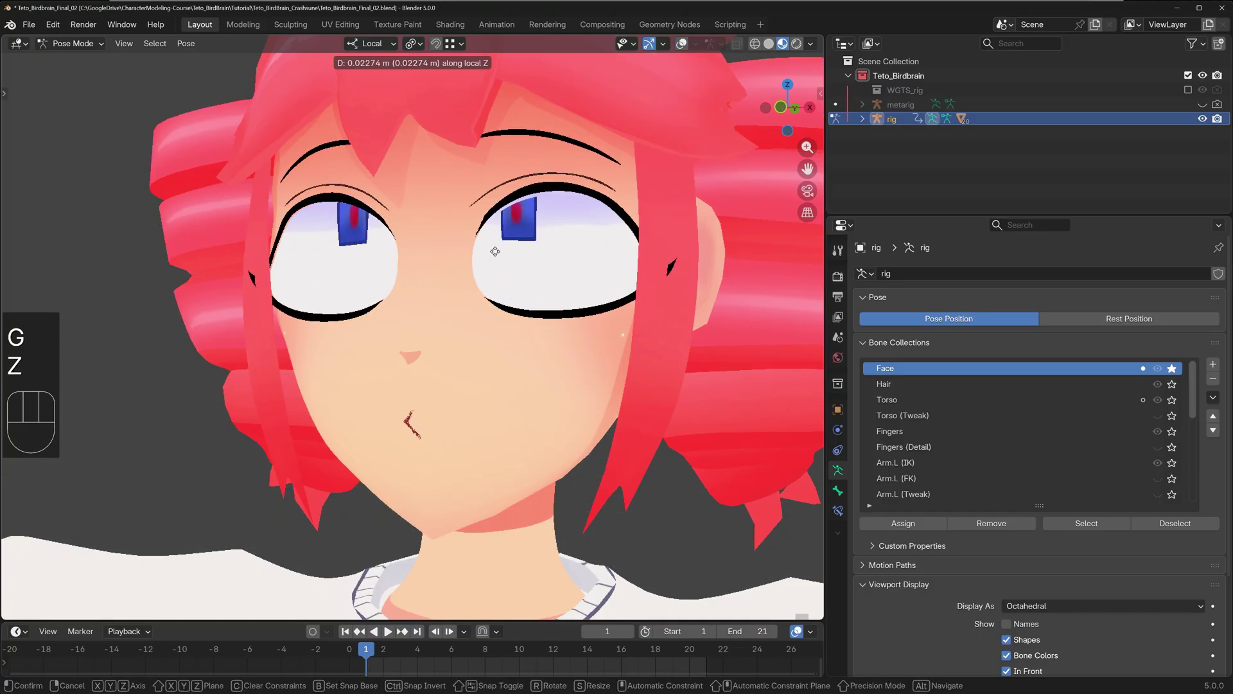
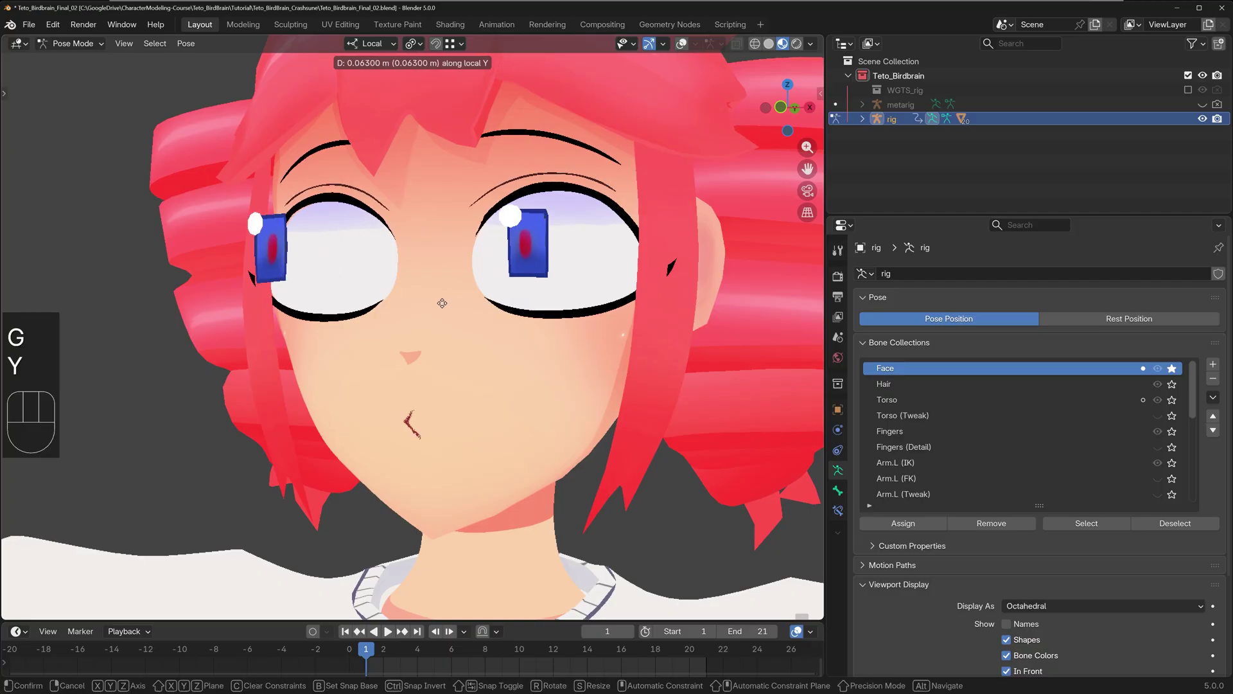
pyautogui.press('x')
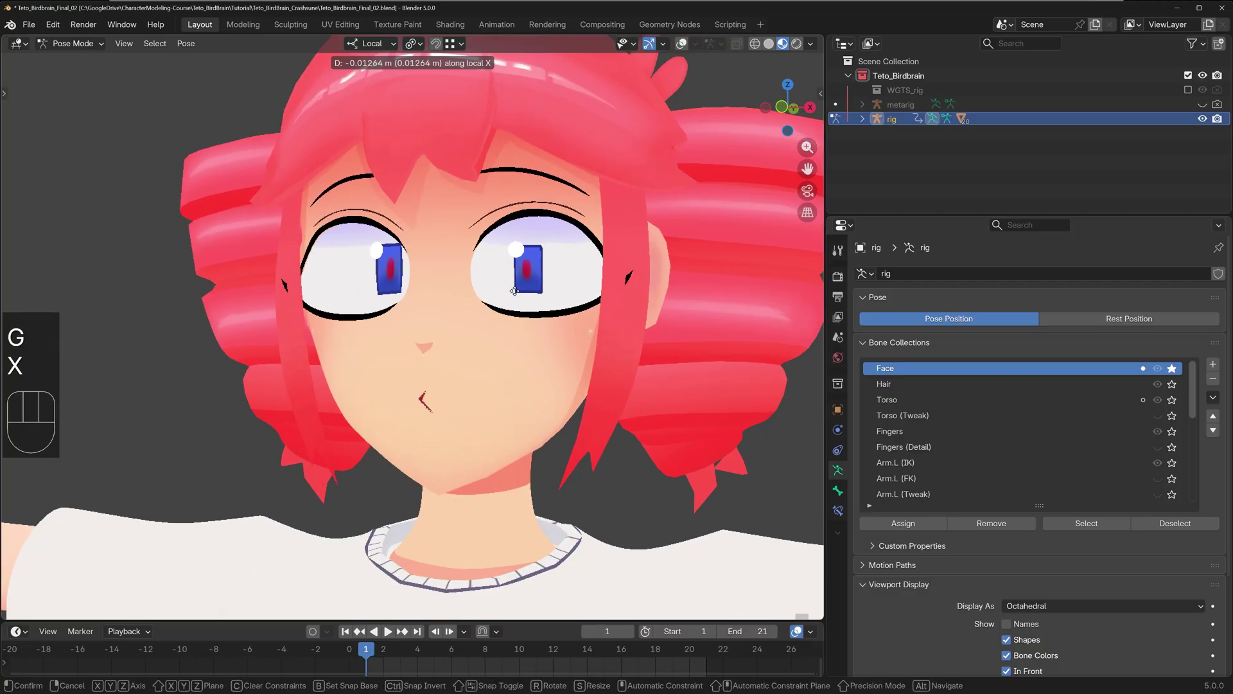
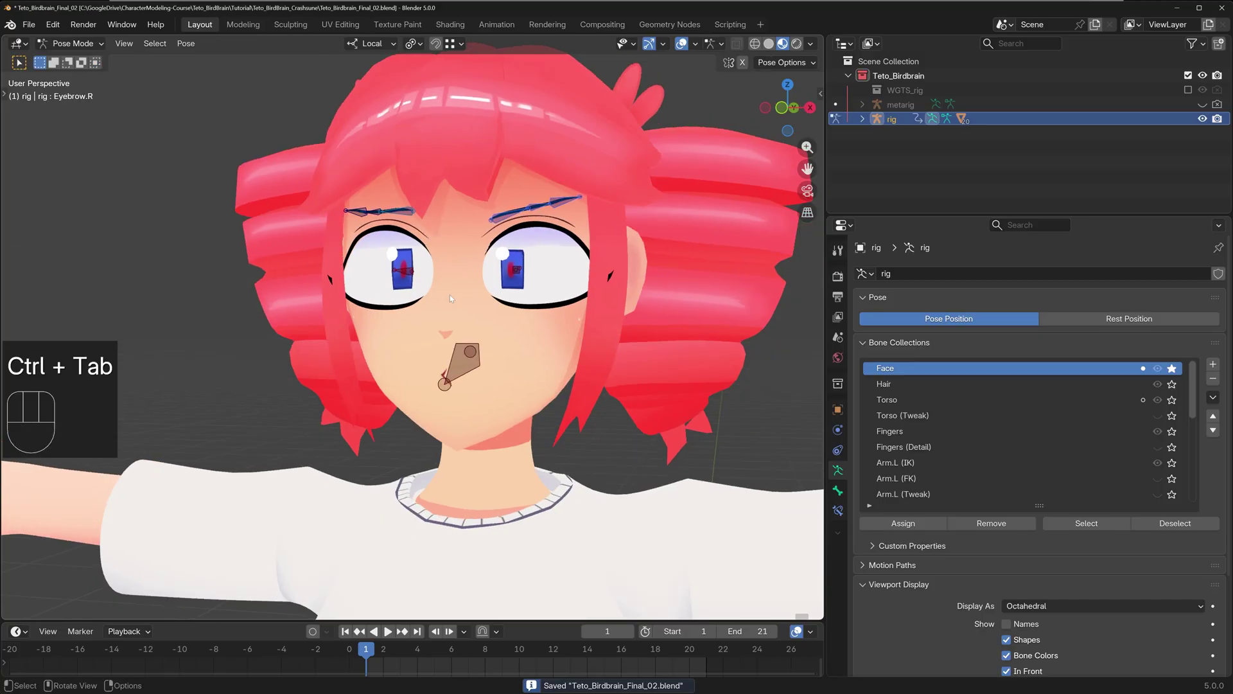
# - Leave Pose Mode back to Object Mode with Ctrl+Tab
pyautogui.press('ctrl+Tab')
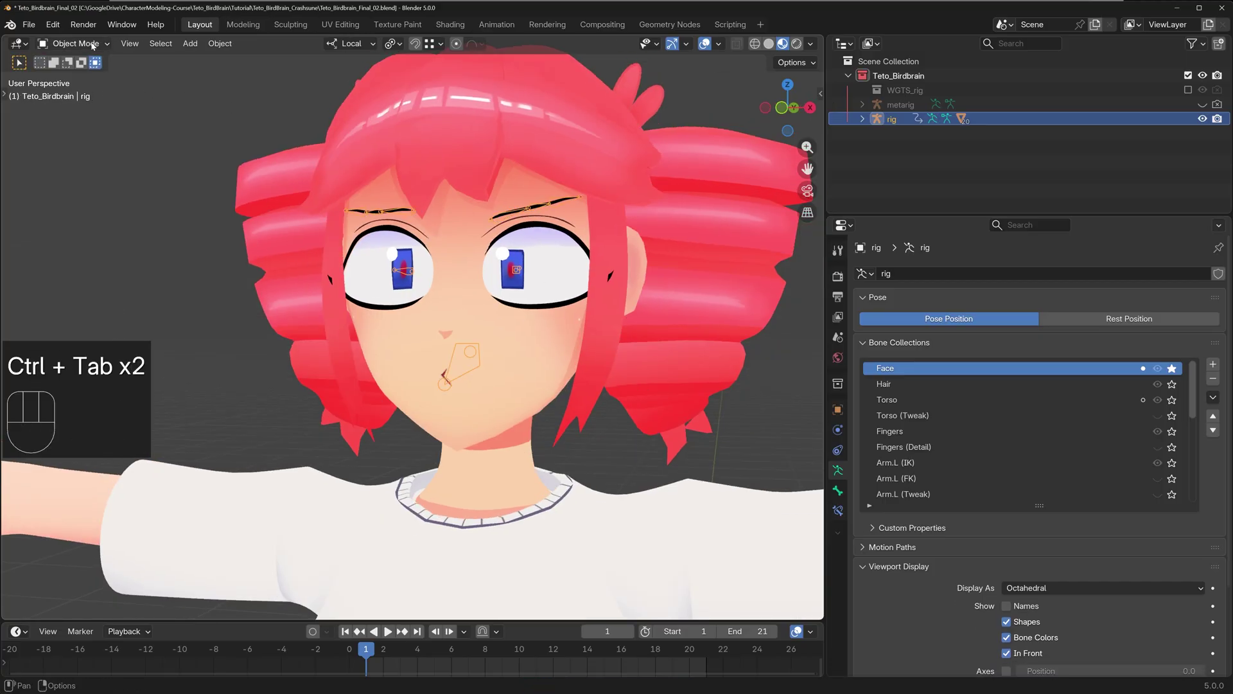
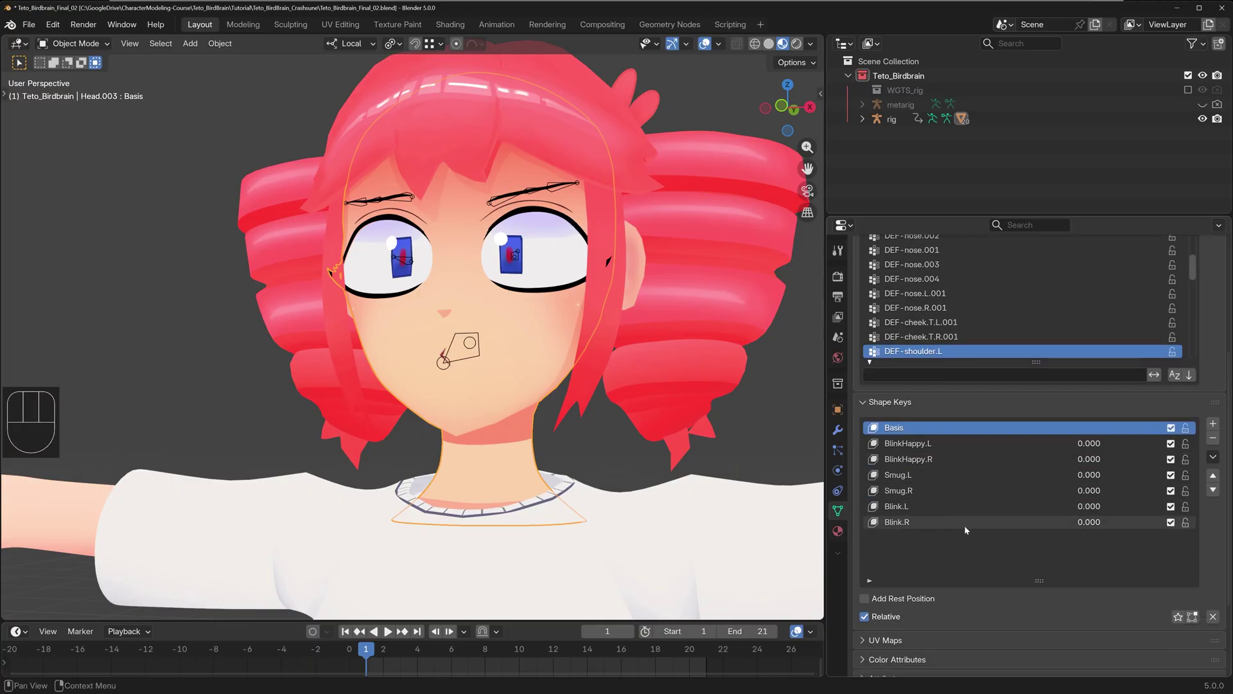
# - Test the BlinkHappy.L and Blink.L sliders at full strength, then reset all shape keys to zero
pyautogui.click(993, 443)
pyautogui.moveTo(1086, 444); pyautogui.dragTo(1158, 444)
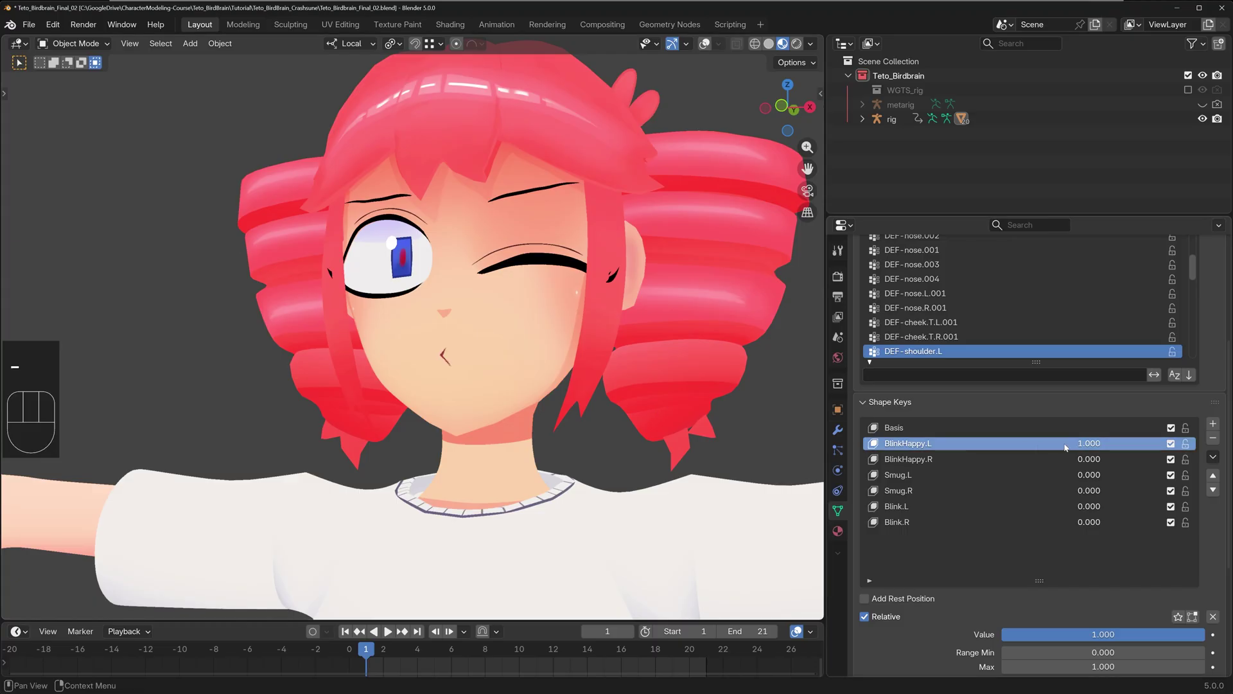
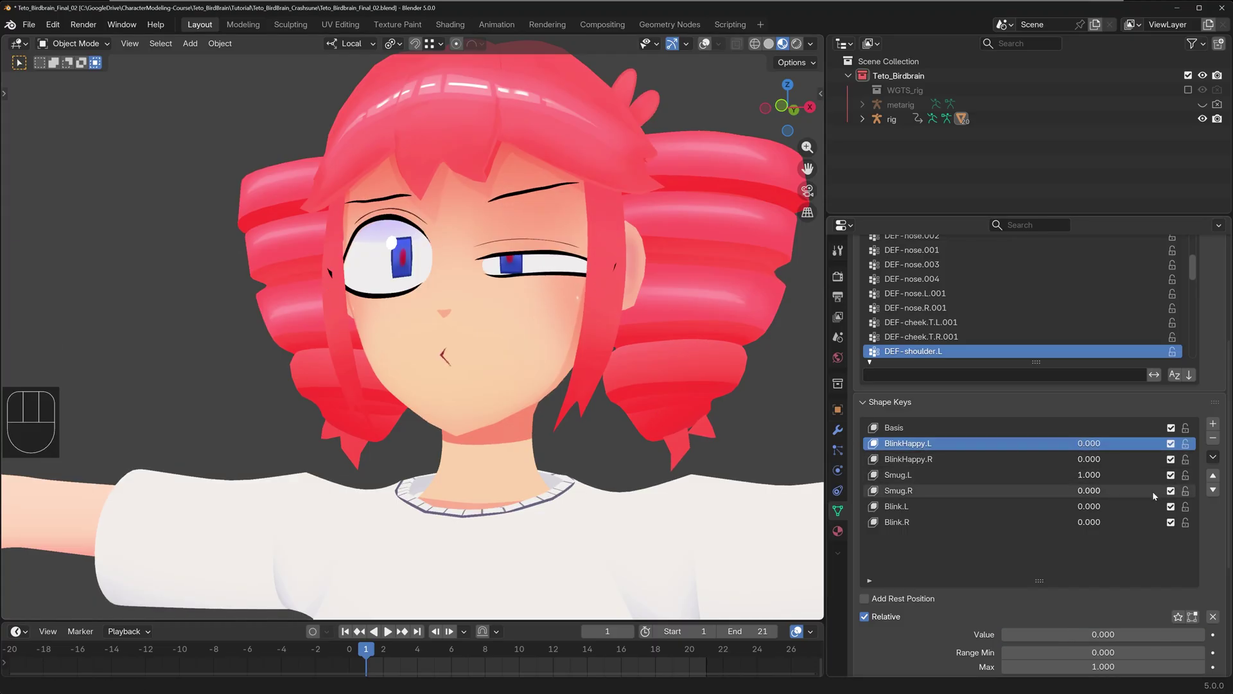
pyautogui.moveTo(1081, 495); pyautogui.dragTo(1017, 493)
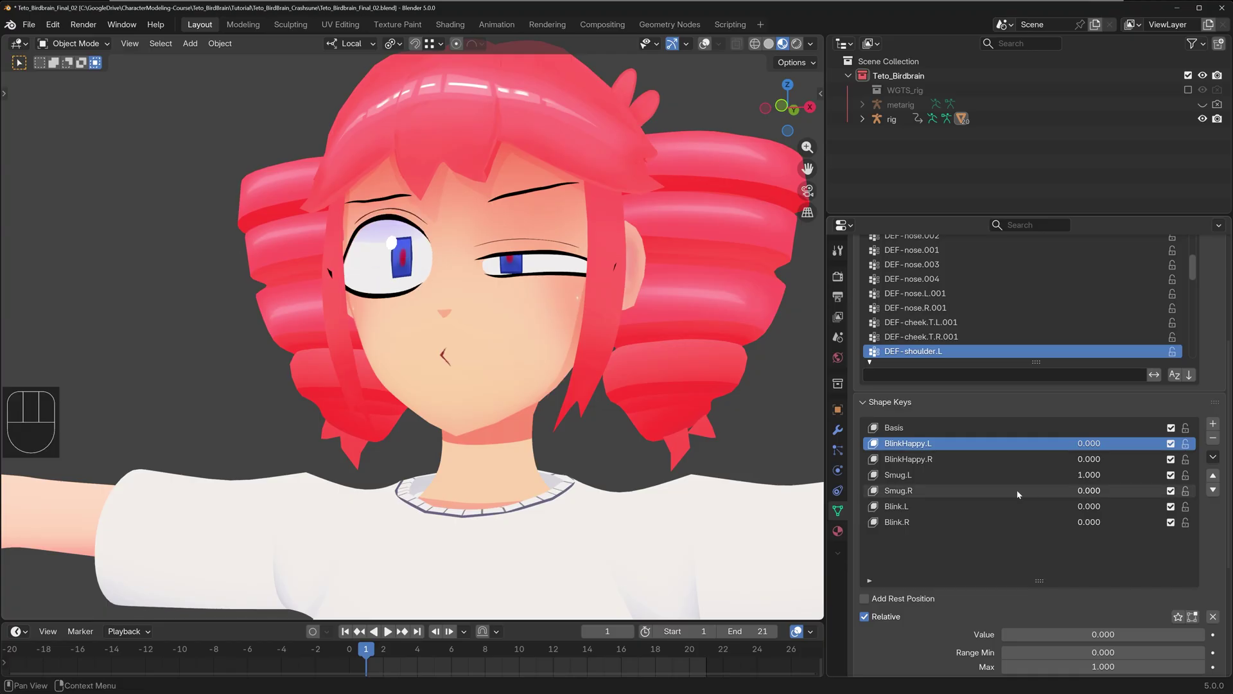
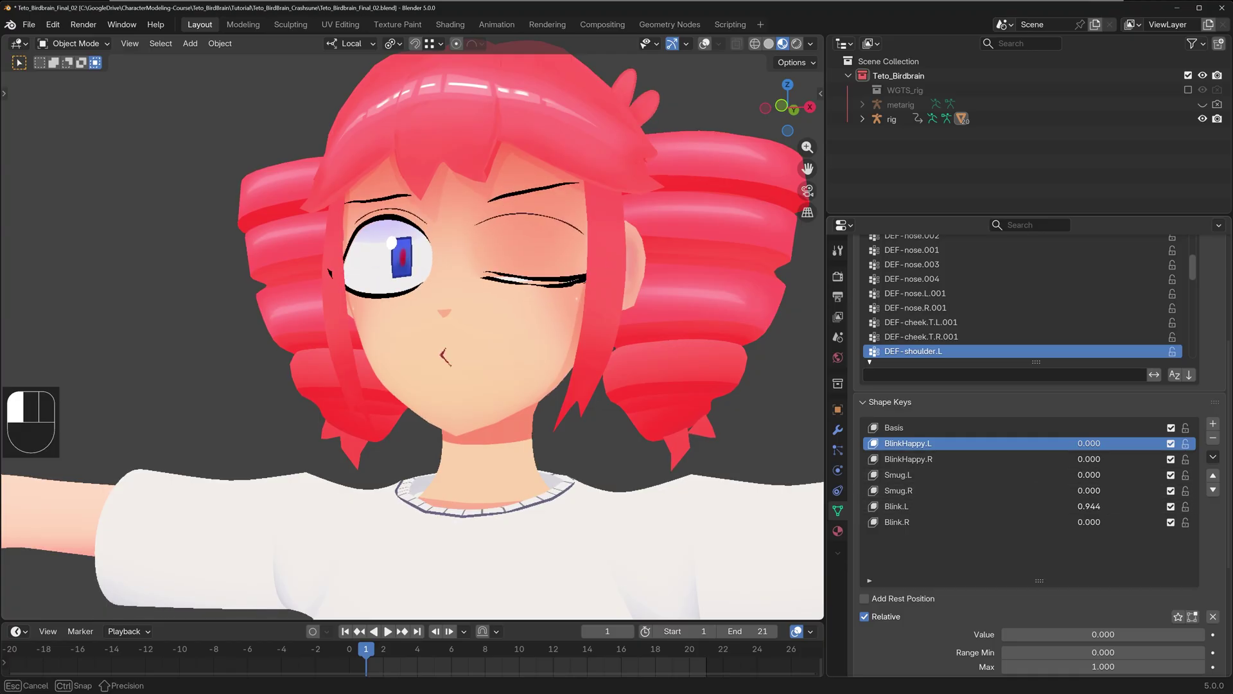
pyautogui.moveTo(1099, 526); pyautogui.dragTo(1017, 526)
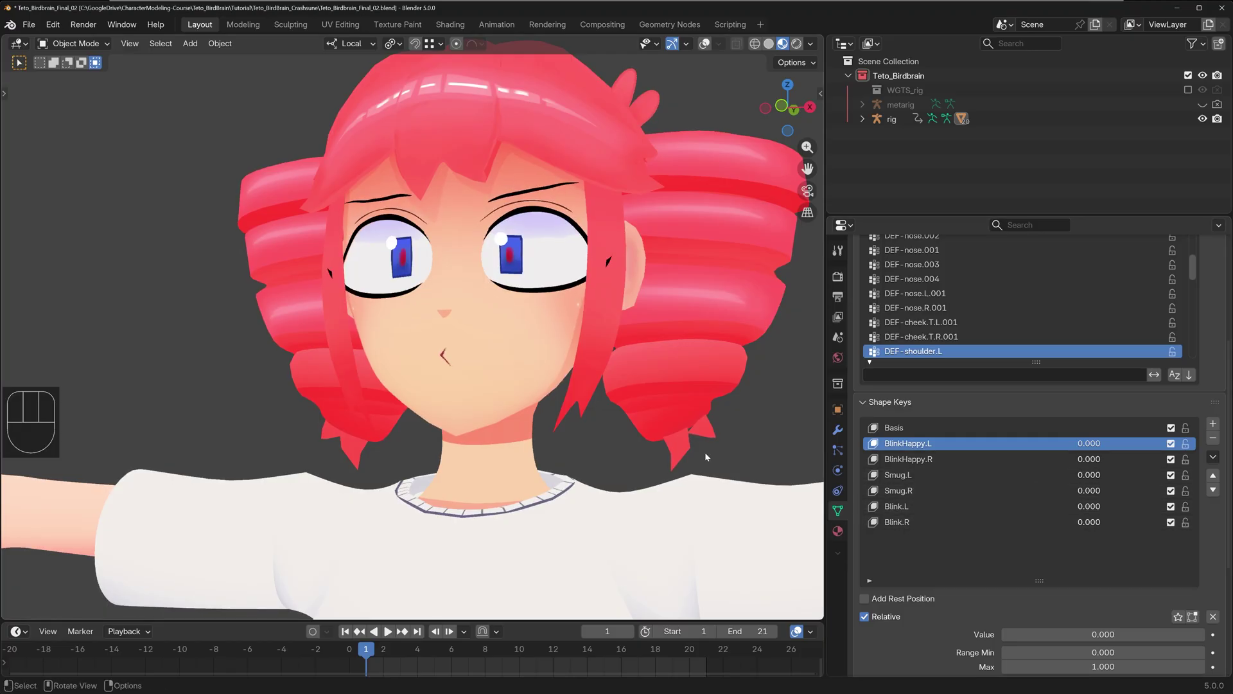
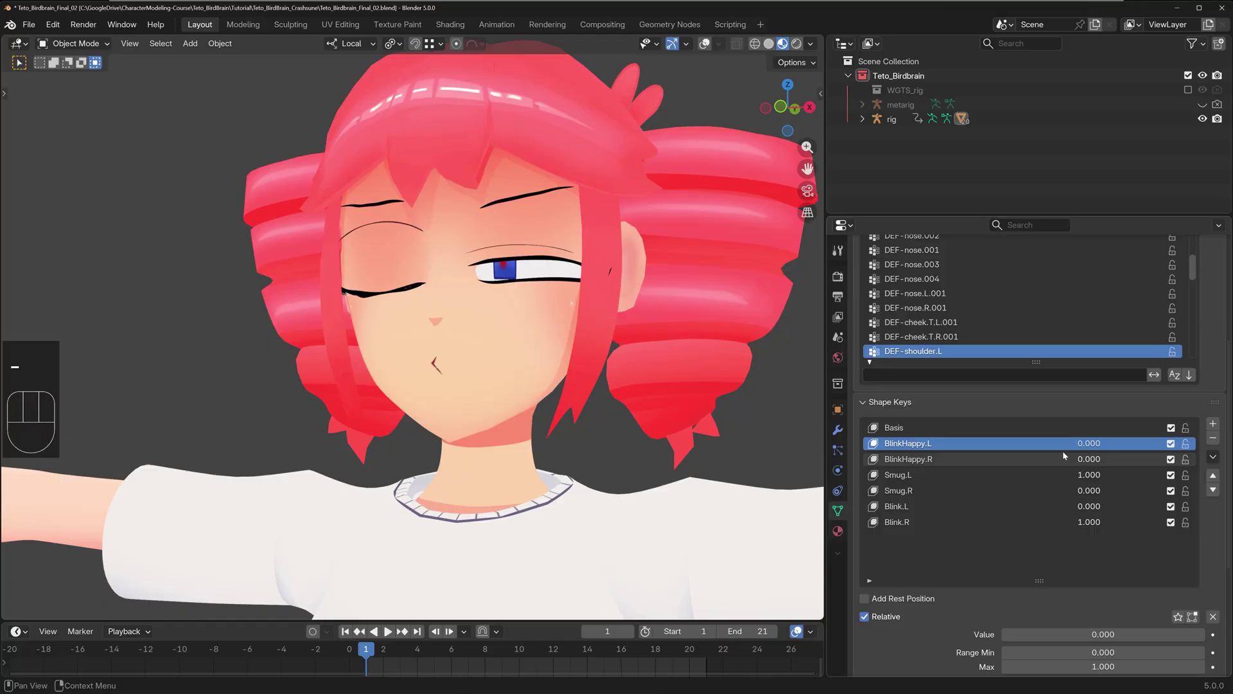
pyautogui.moveTo(1094, 473); pyautogui.dragTo(1001, 477)
pyautogui.click(1093, 526)
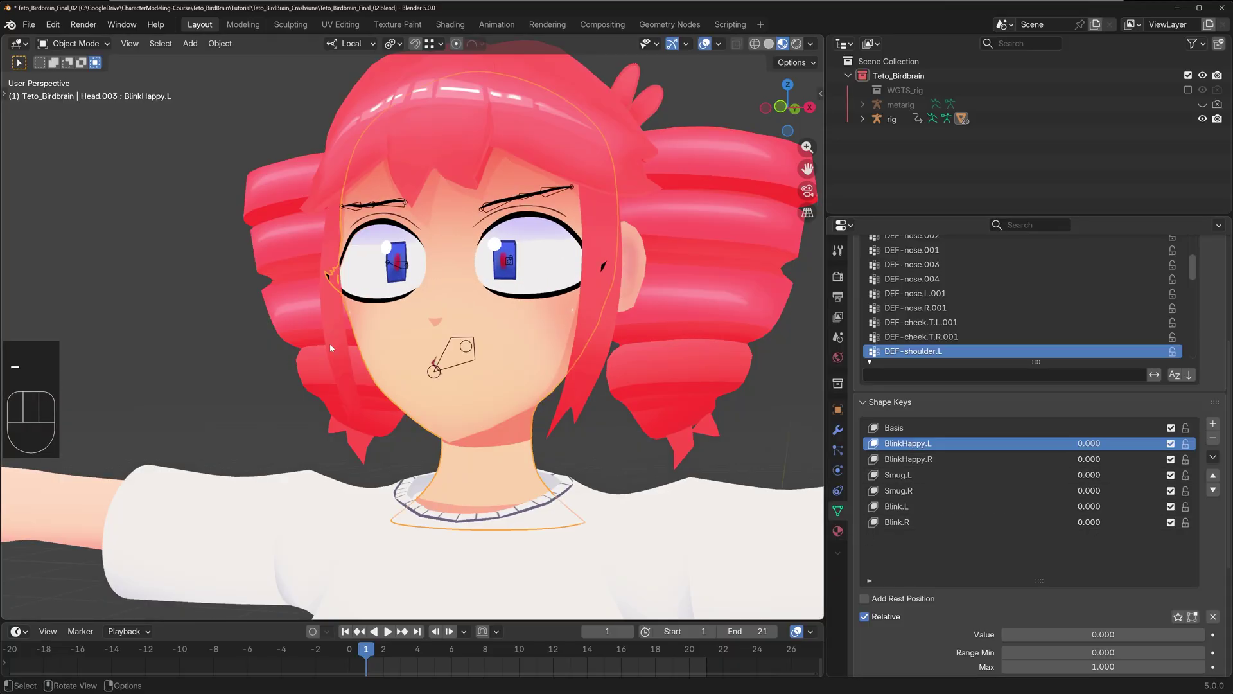
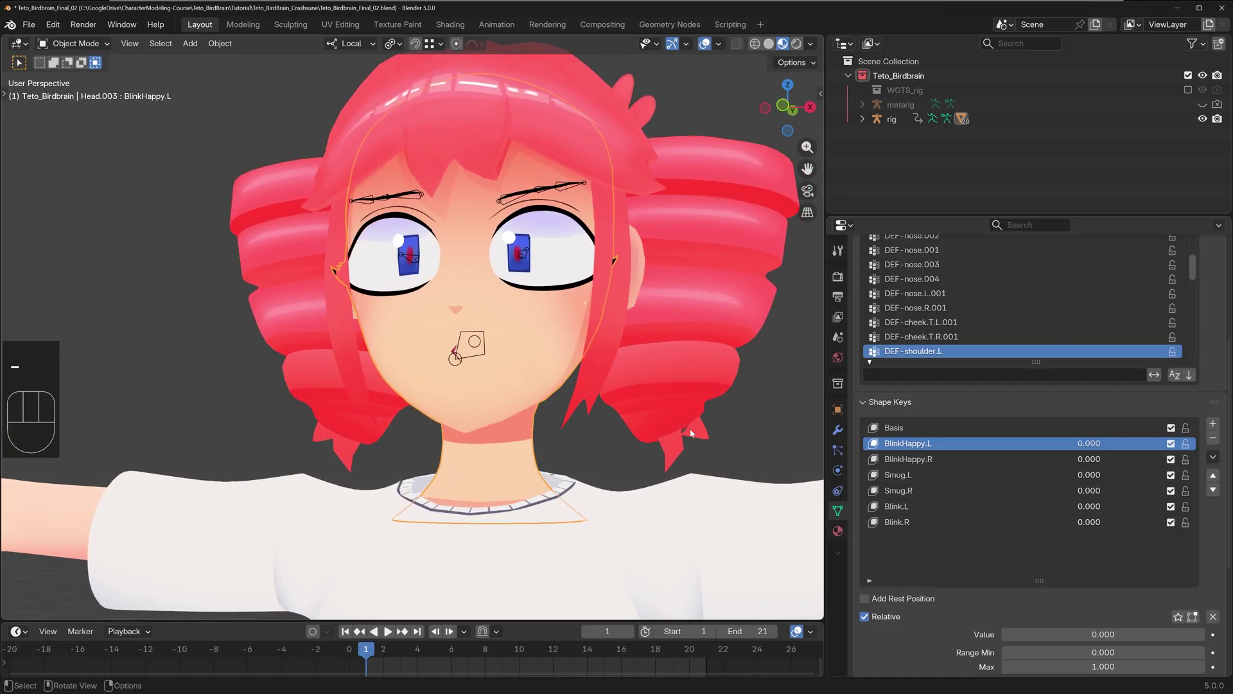
# - Keyframe BlinkHappy.L at 0 on frame 1 and at 1.0 on frame 21
pyautogui.press('i')
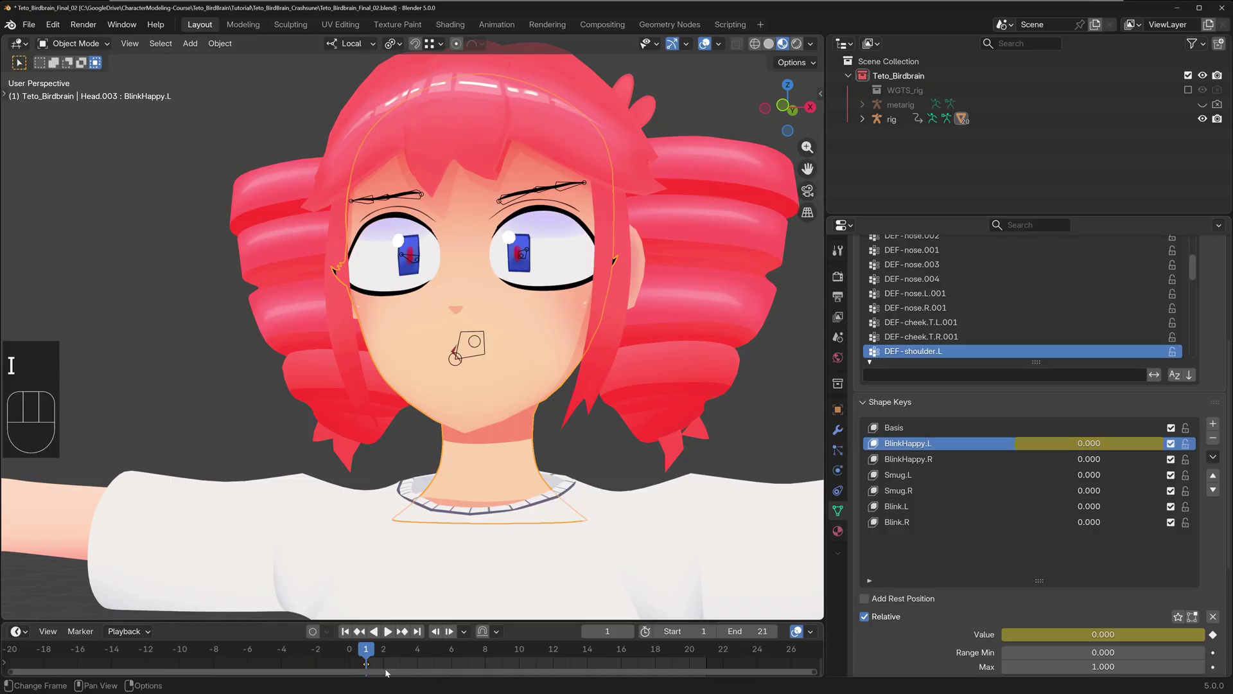
pyautogui.click(399, 650)
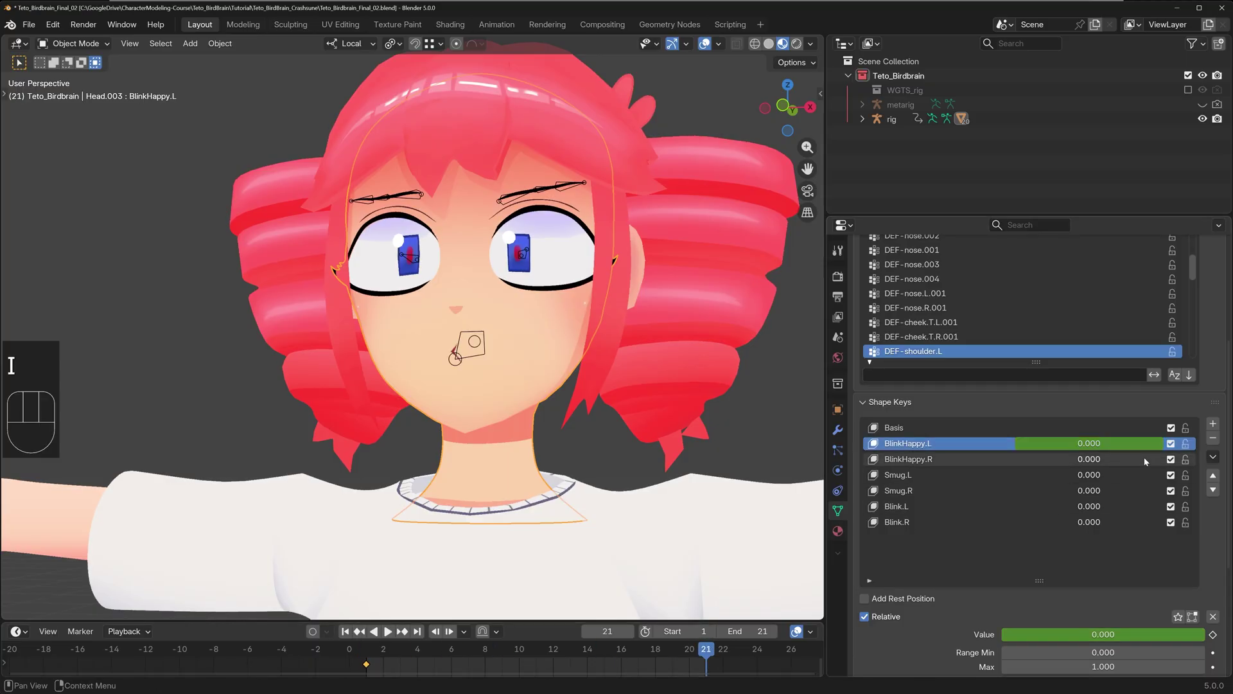
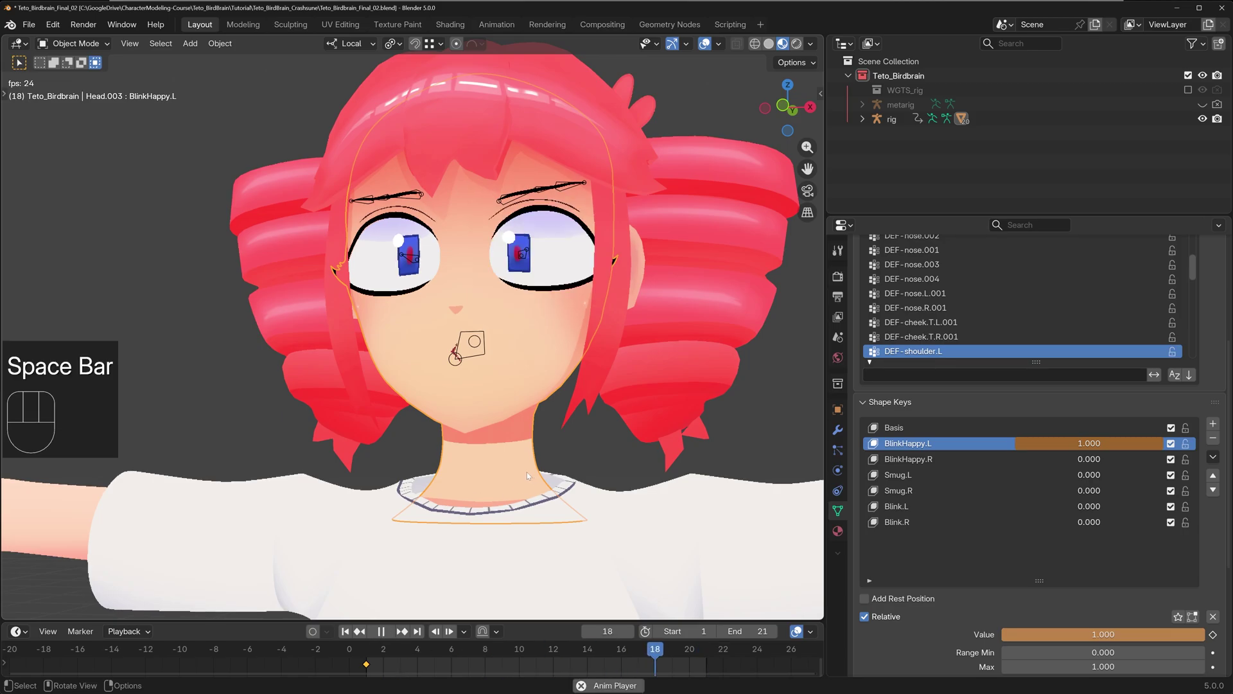
pyautogui.press('space')
pyautogui.click(685, 651)
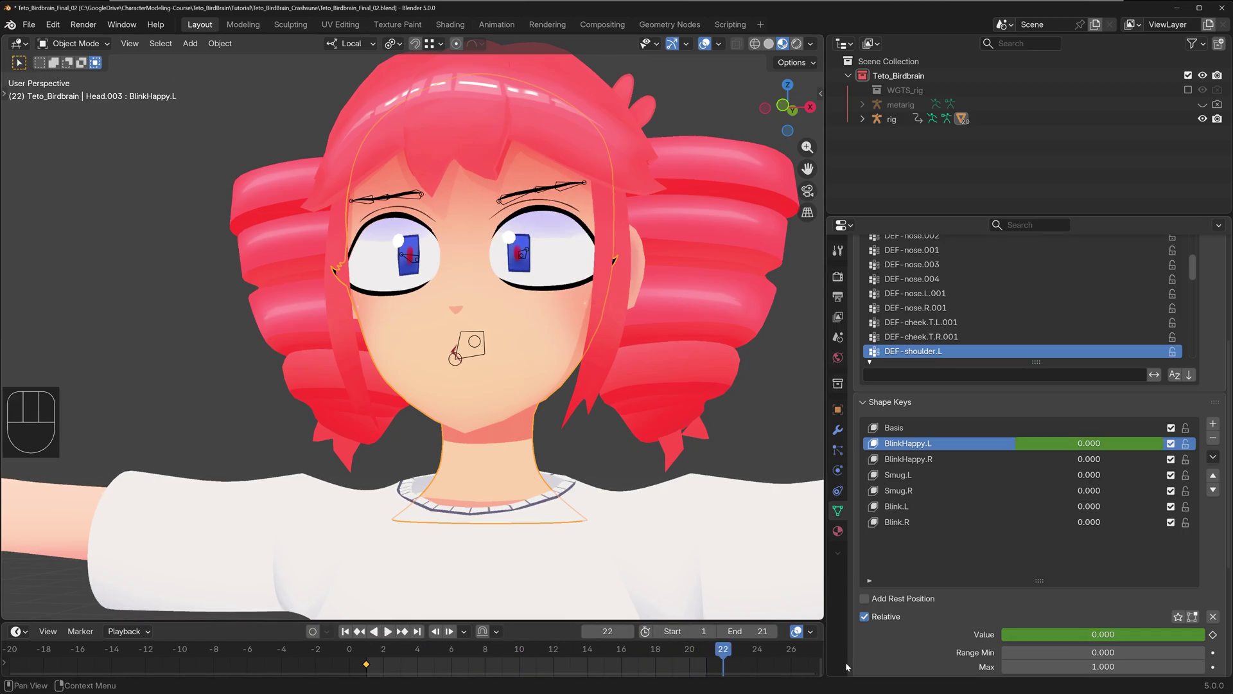
pyautogui.click(713, 648)
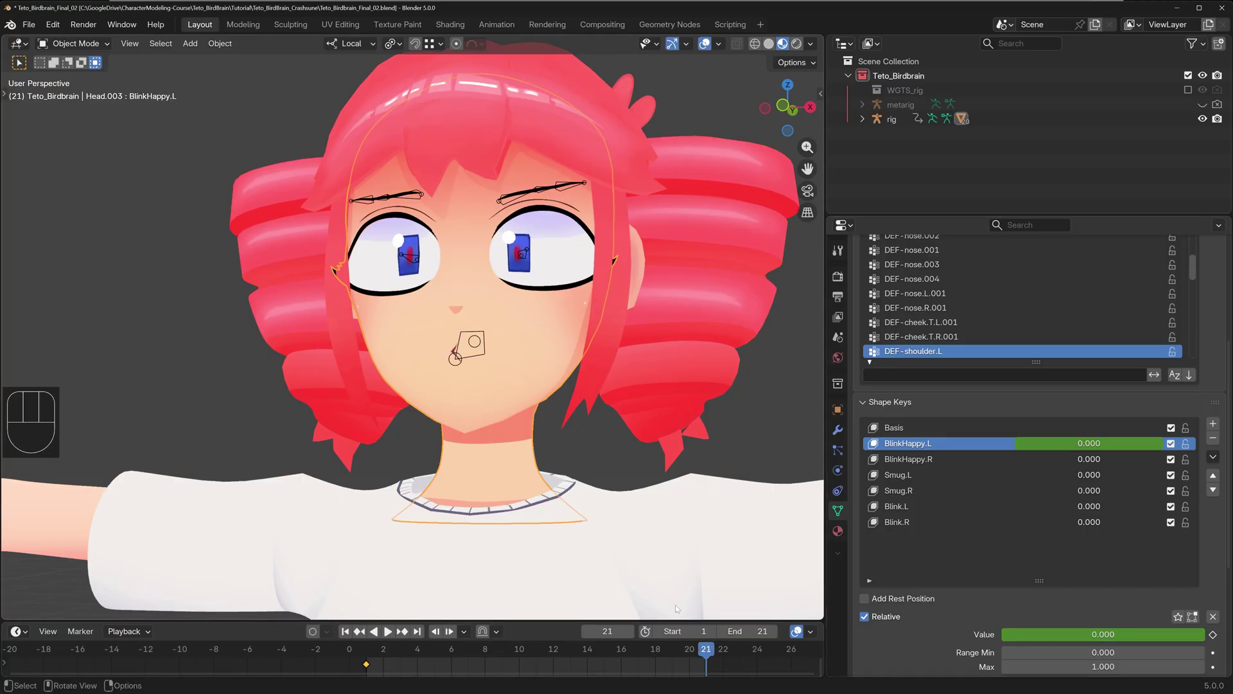
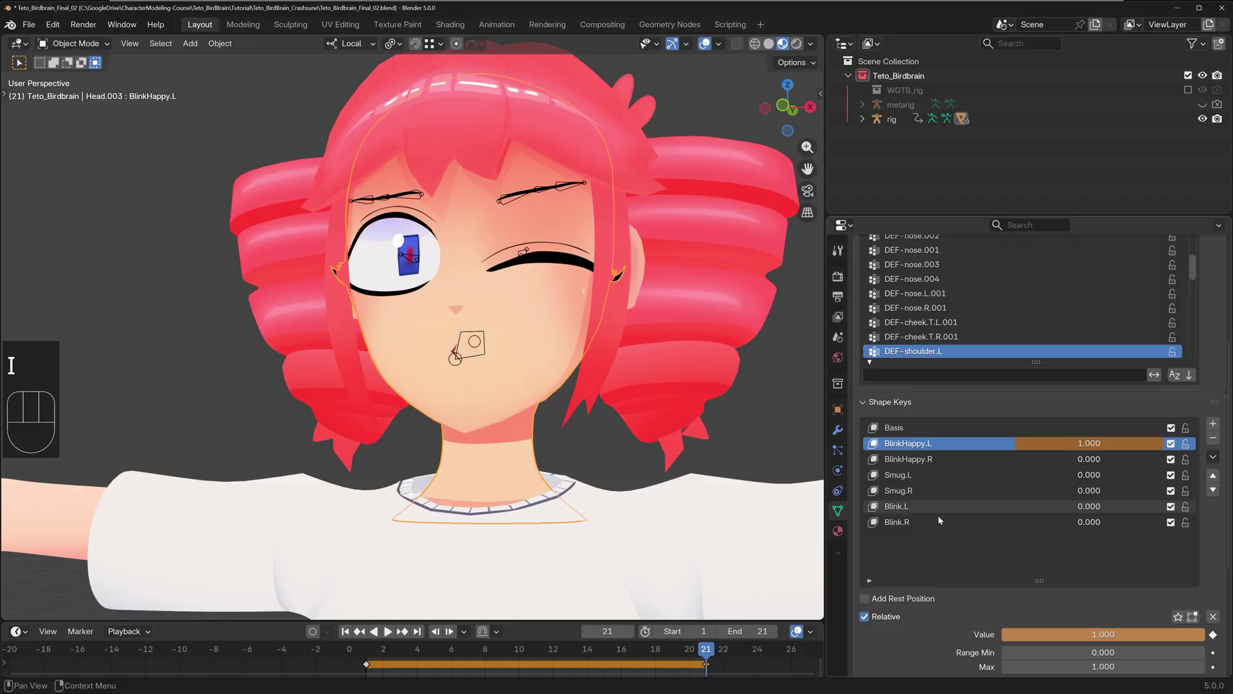
pyautogui.press('i')
pyautogui.press('i')
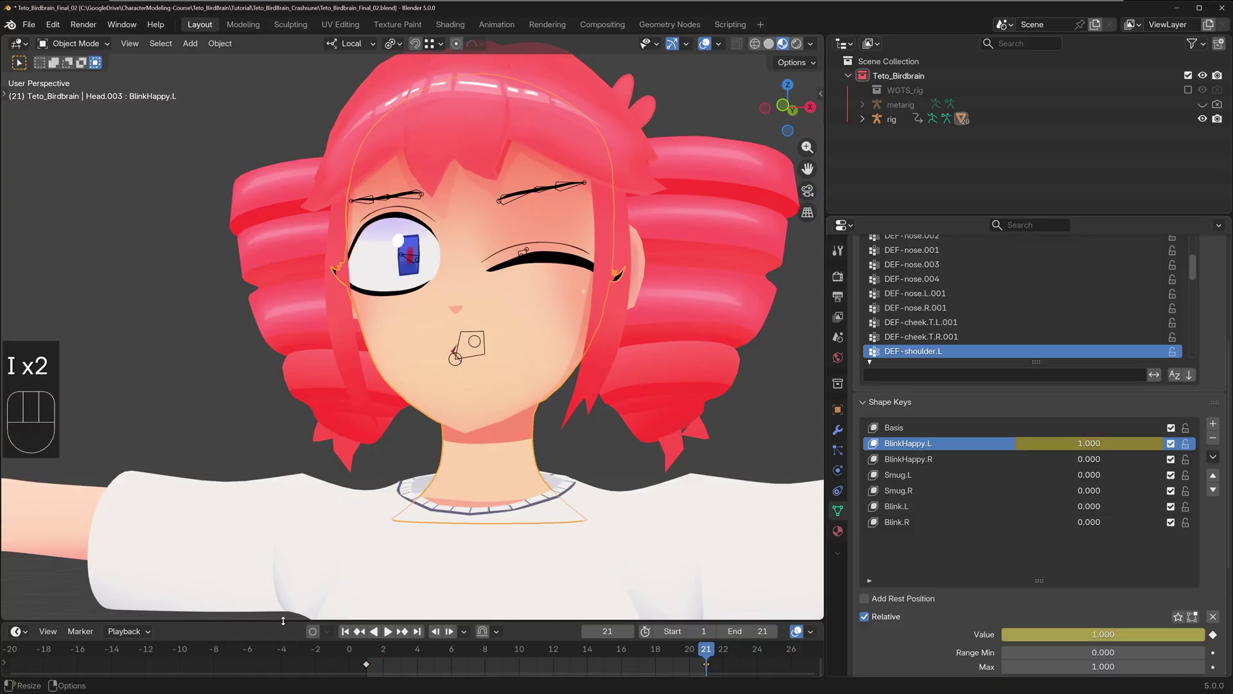
# - Play the wink animation while orbiting around the head, then stop playback
pyautogui.click(311, 632)
pyautogui.press('space')
pyautogui.middleClick(665, 365)
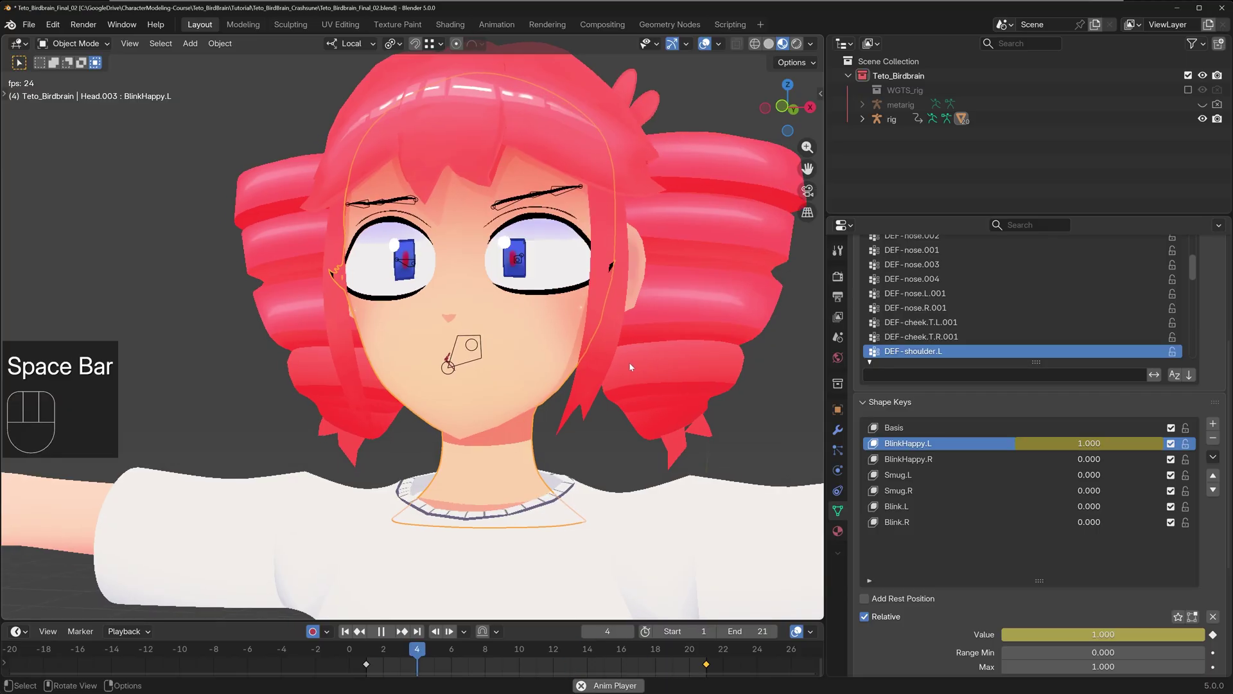
pyautogui.middleClick(628, 367)
pyautogui.press('-')
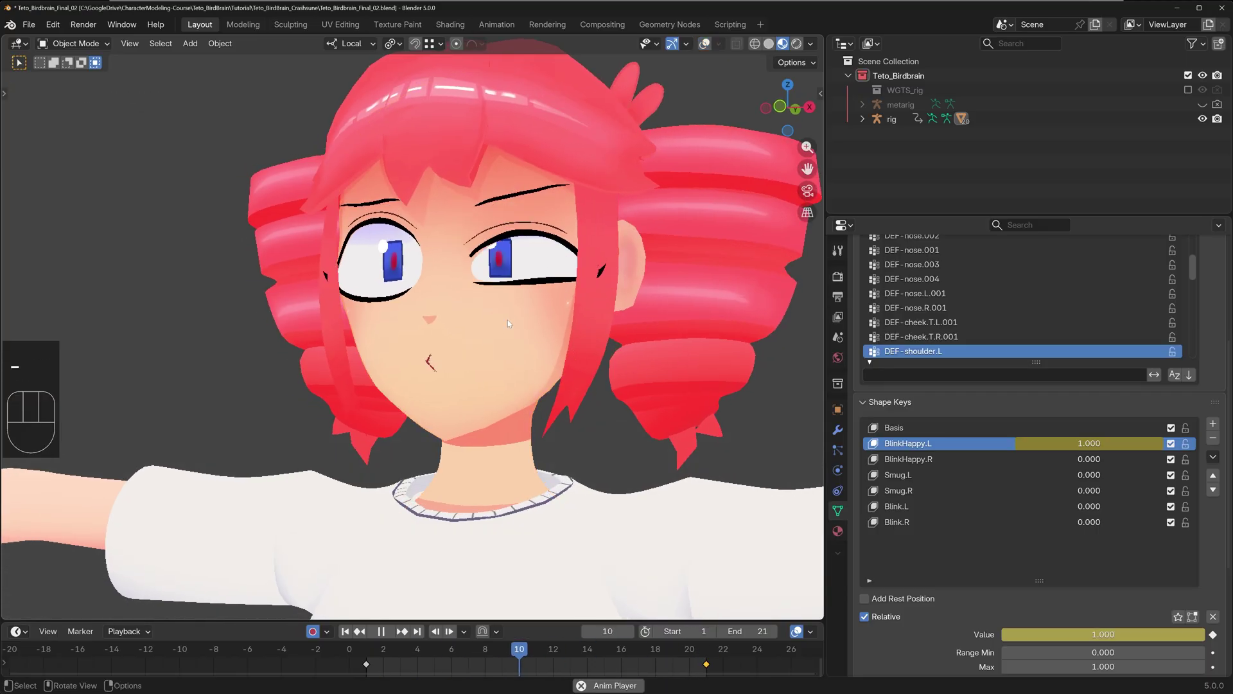
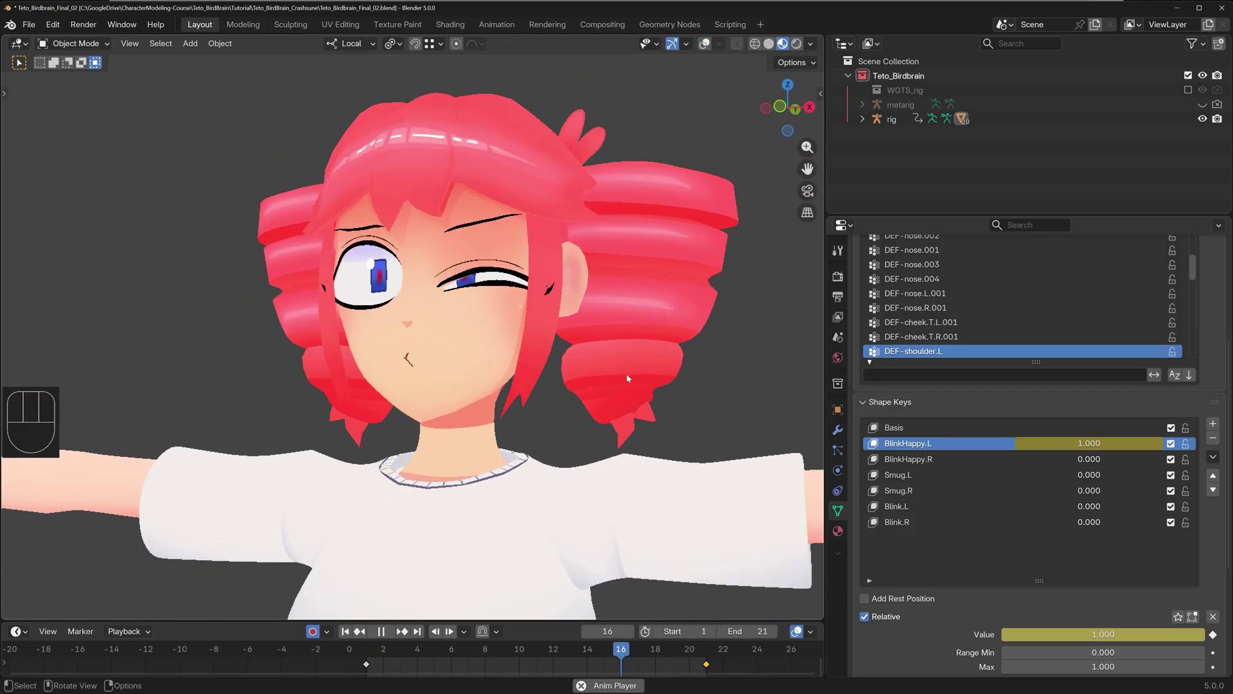
pyautogui.middleClick(607, 369)
pyautogui.moveTo(583, 359); pyautogui.dragTo(603, 348)
pyautogui.press('space')
# - Enable Simplify in Render Properties after toggling it to compare, keeping viewport subdivision 0
pyautogui.moveTo(593, 355); pyautogui.dragTo(586, 370)
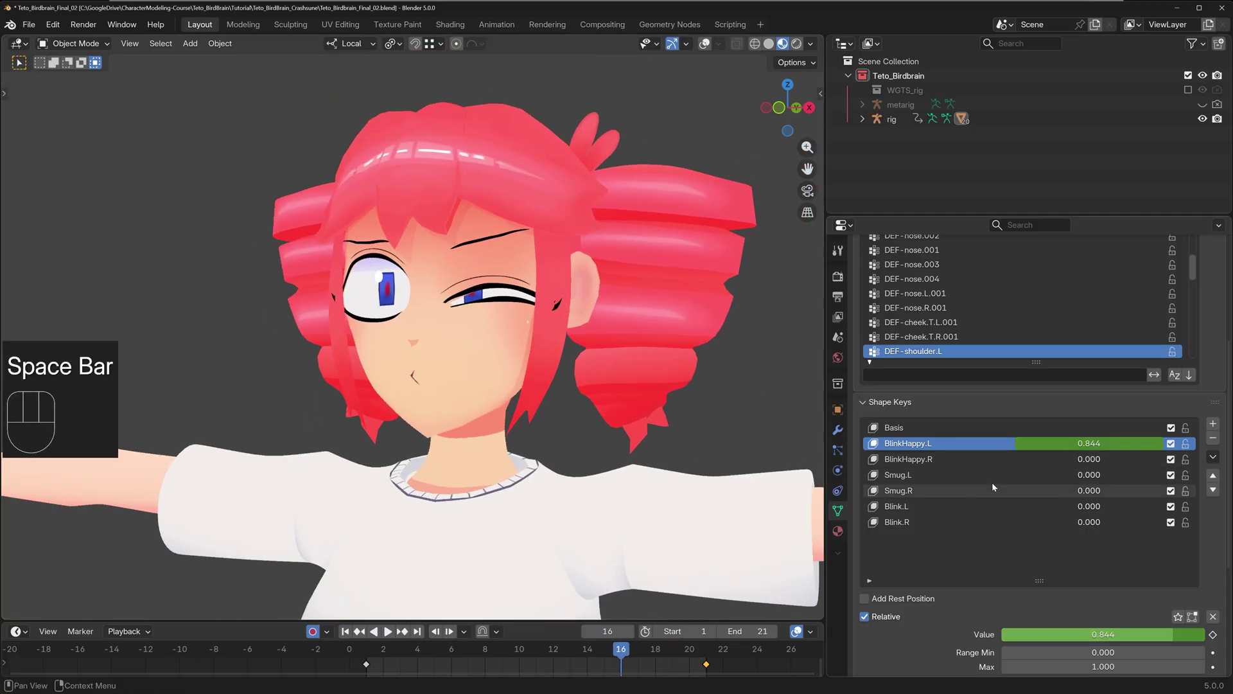
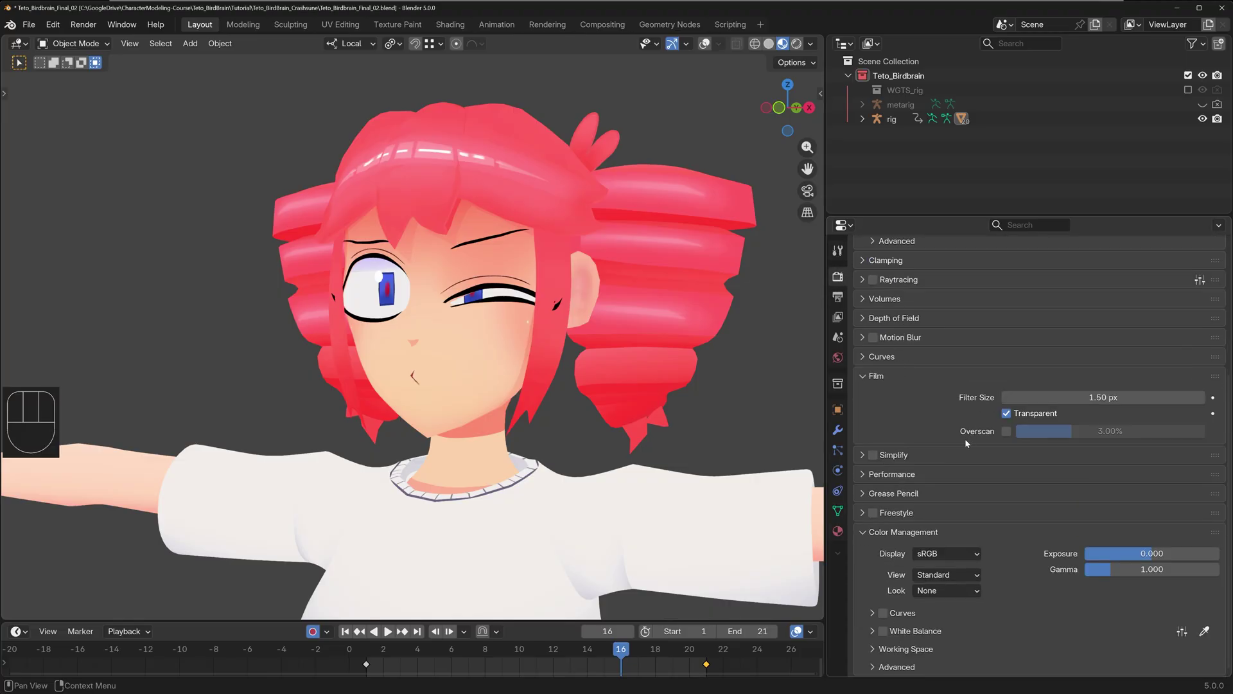
pyautogui.middleClick(898, 455)
pyautogui.middleClick(903, 462)
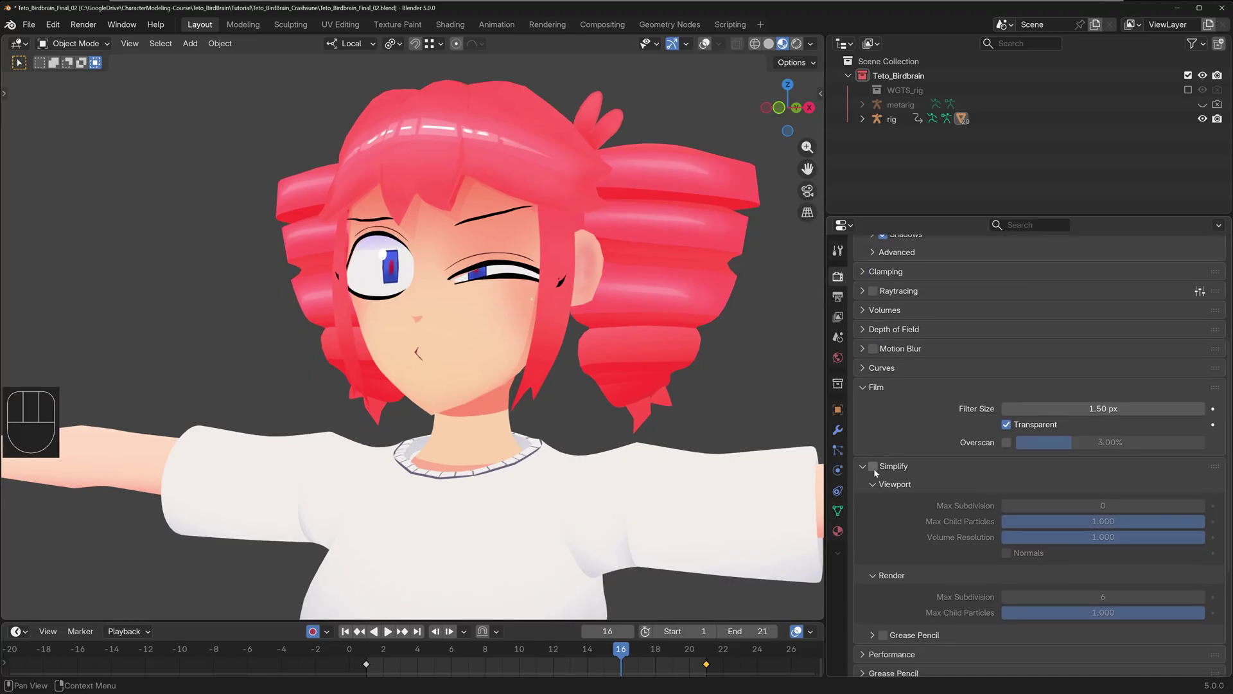
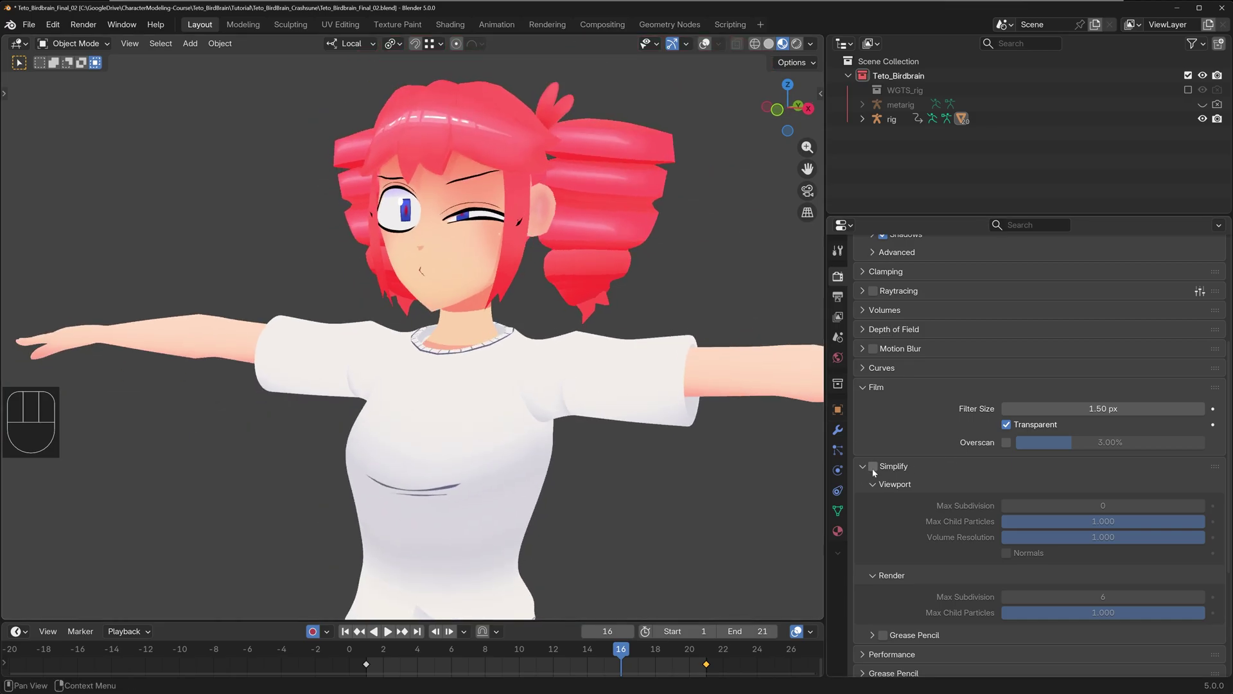
pyautogui.click(876, 470)
pyautogui.click(876, 470)
pyautogui.click(876, 470)
pyautogui.click(876, 471)
pyautogui.click(876, 470)
pyautogui.click(876, 470)
pyautogui.click(876, 470)
pyautogui.click(877, 470)
pyautogui.click(876, 470)
pyautogui.click(876, 470)
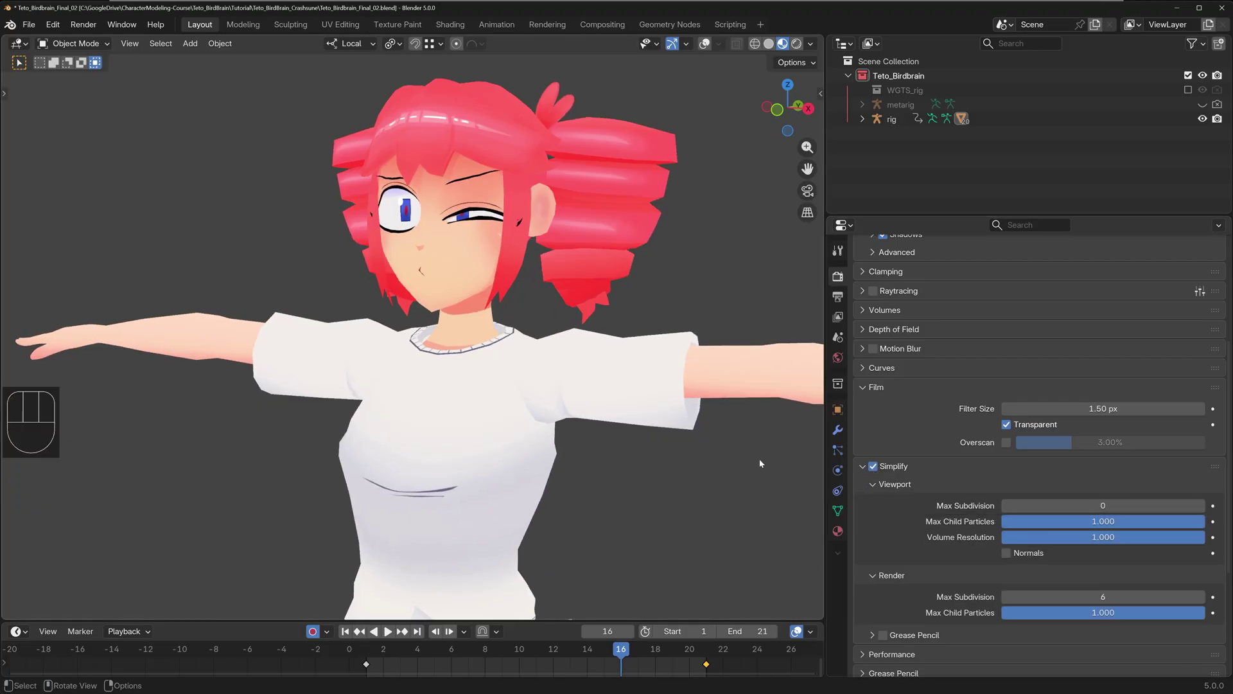
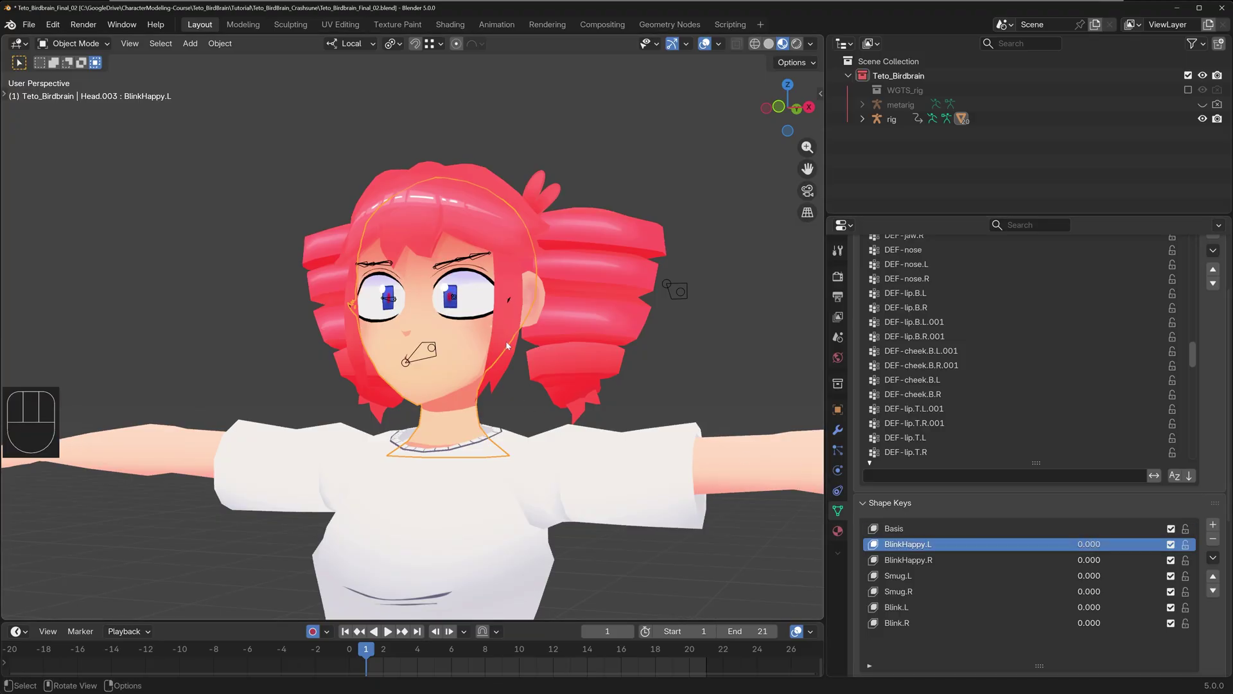
# - Select the rig, solo the Hair bone collection and enter Pose Mode
pyautogui.moveTo(631, 308); pyautogui.dragTo(670, 288)
pyautogui.click(736, 270)
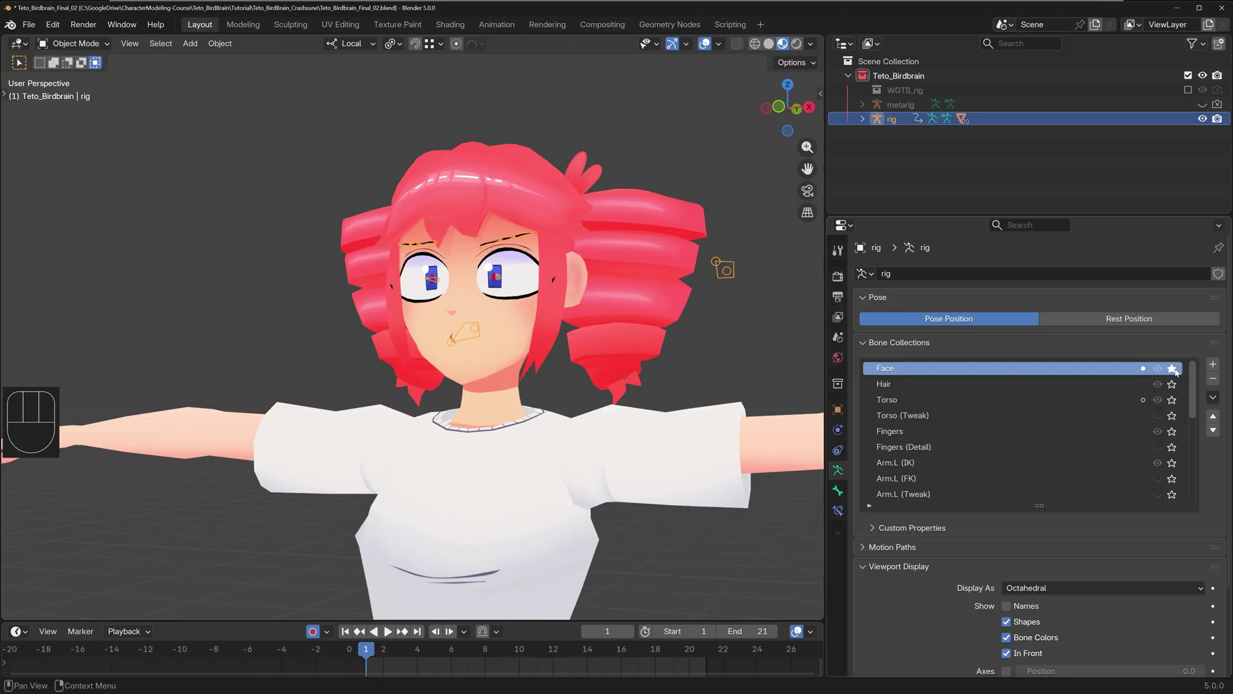
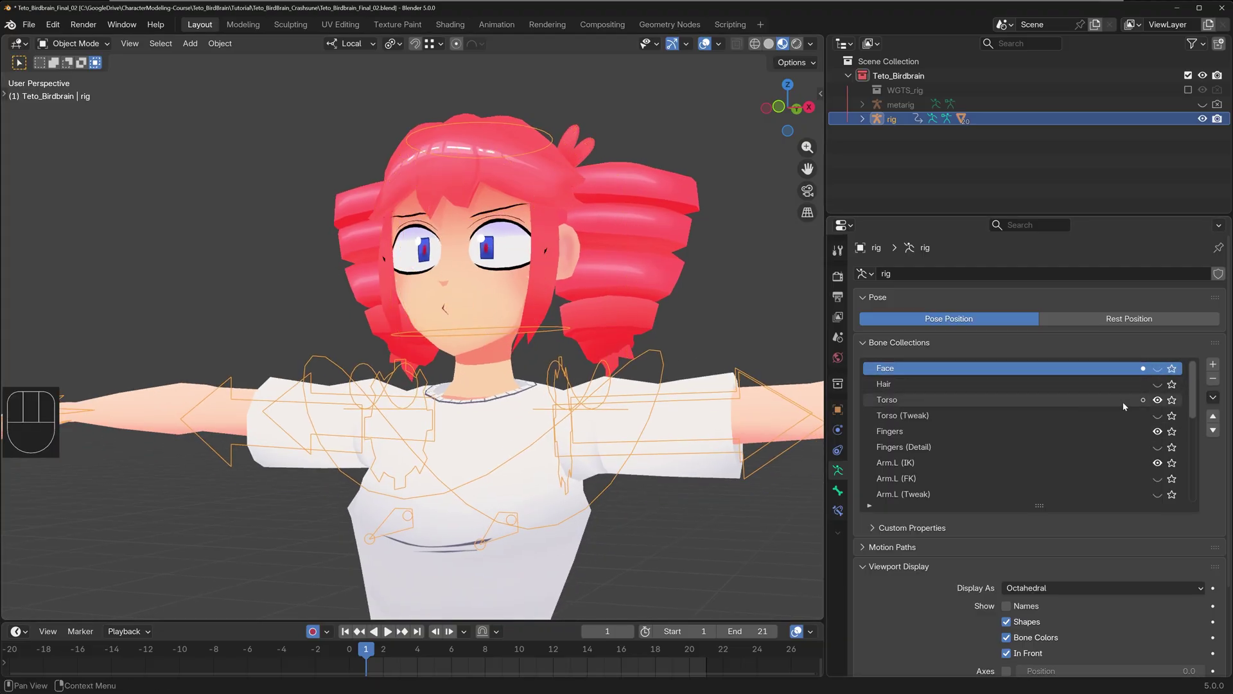
pyautogui.click(1159, 390)
pyautogui.click(1175, 387)
pyautogui.click(1116, 385)
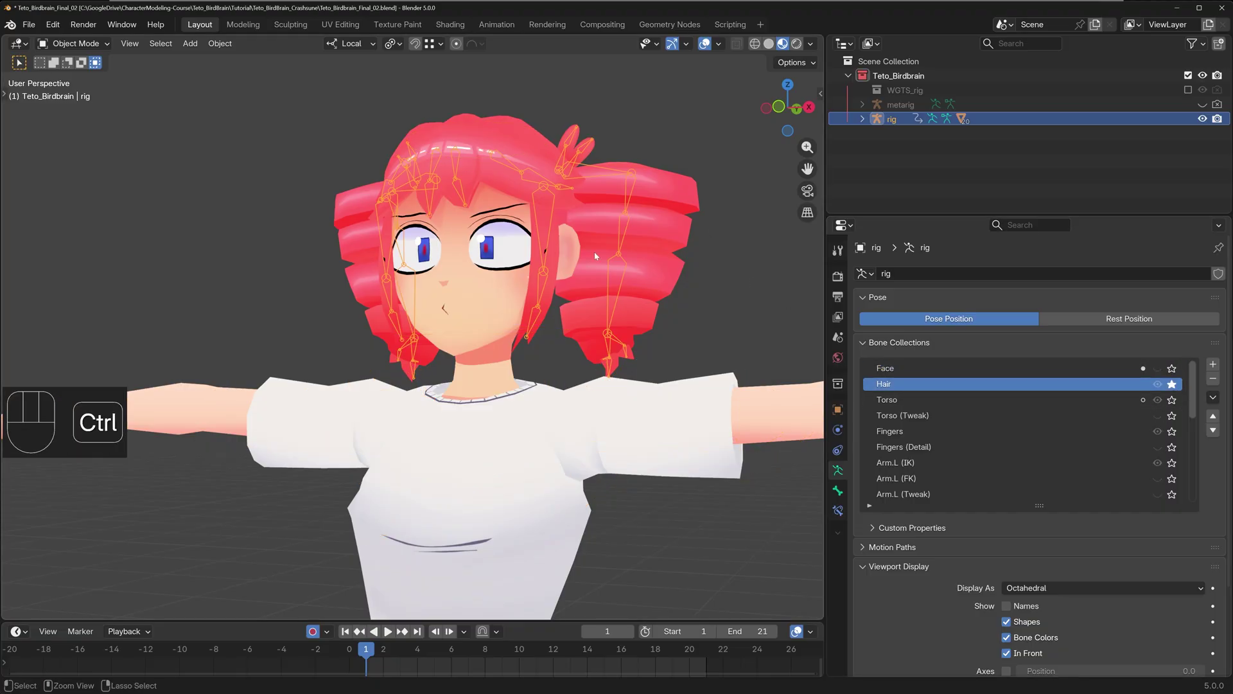
pyautogui.press('ctrl+Tab')
# - Box-select groups of hair bones and rotate them into new angles
pyautogui.moveTo(555, 212); pyautogui.dragTo(543, 242)
pyautogui.moveTo(542, 257); pyautogui.dragTo(573, 258)
pyautogui.middleClick(648, 276)
pyautogui.press('a')
pyautogui.moveTo(418, 48); pyautogui.dragTo(638, 290)
pyautogui.moveTo(712, 279); pyautogui.dragTo(704, 257)
pyautogui.press('r')
pyautogui.press('-')
pyautogui.press('r')
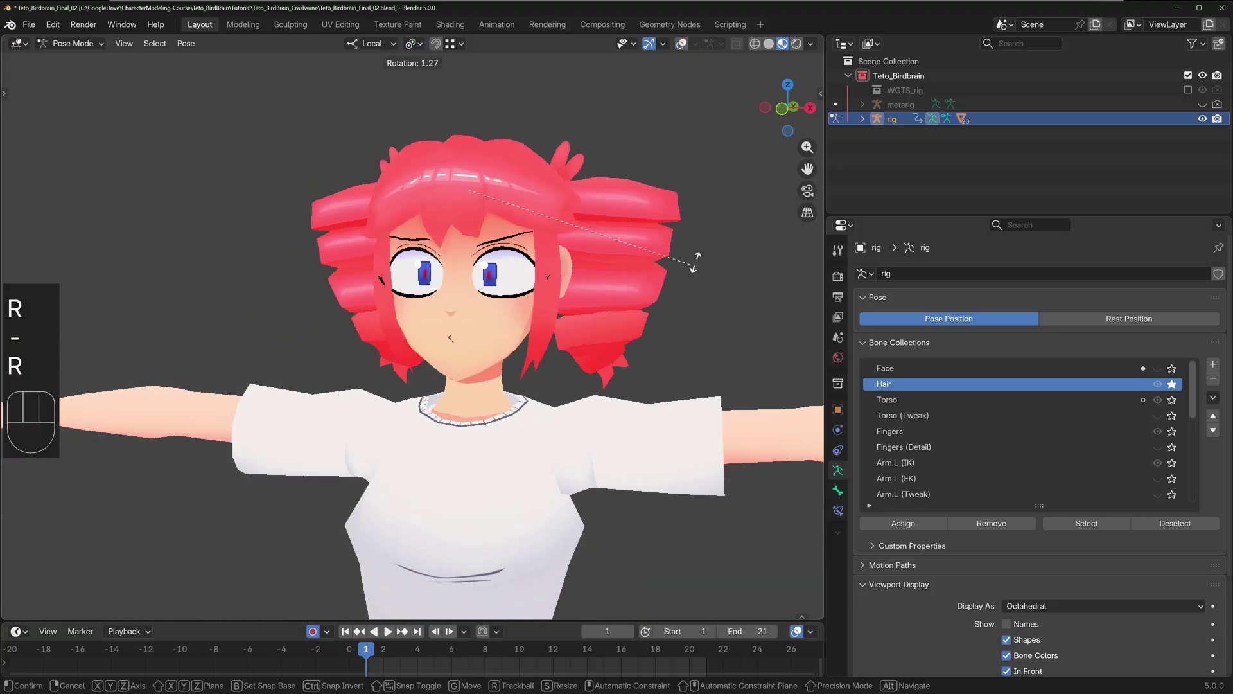
pyautogui.press('-')
pyautogui.moveTo(573, 180); pyautogui.dragTo(551, 229)
pyautogui.click(541, 209)
pyautogui.moveTo(568, 225); pyautogui.dragTo(544, 242)
pyautogui.click(549, 228)
pyautogui.click(589, 206)
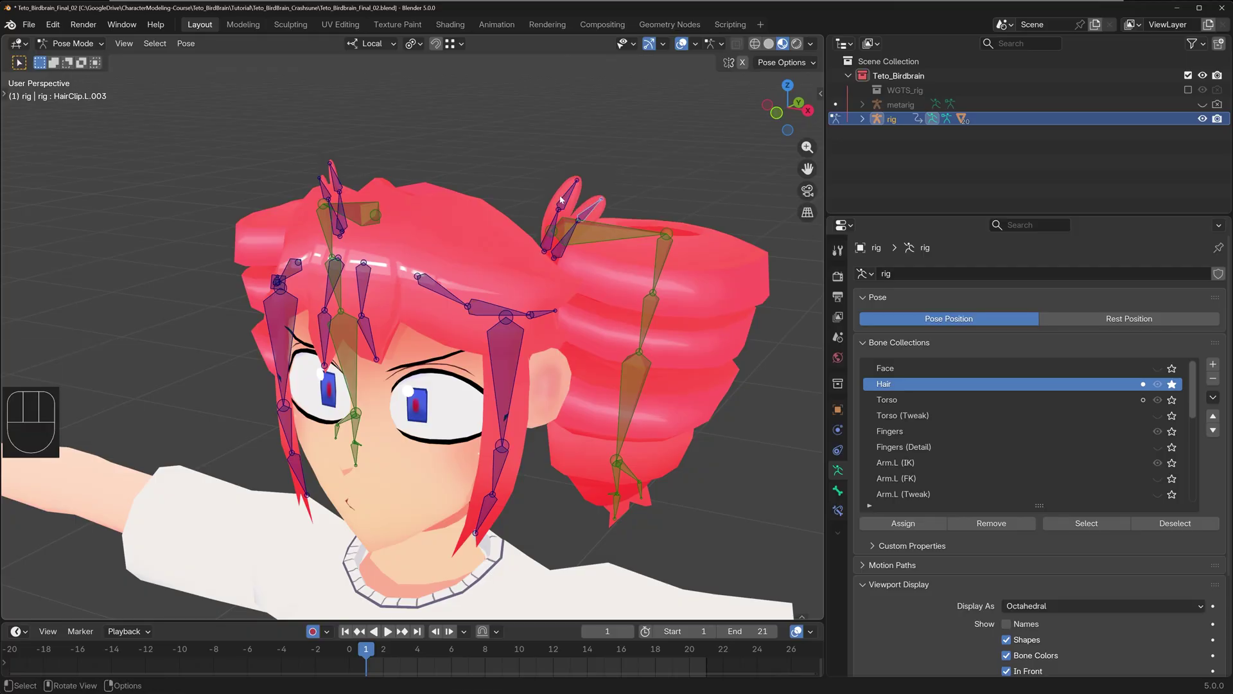
# - Select the side bang and left drill hair chains with L and rotate each
pyautogui.press('l')
pyautogui.press('l')
pyautogui.press('l')
pyautogui.middleClick(622, 241)
pyautogui.press('-')
pyautogui.press('r')
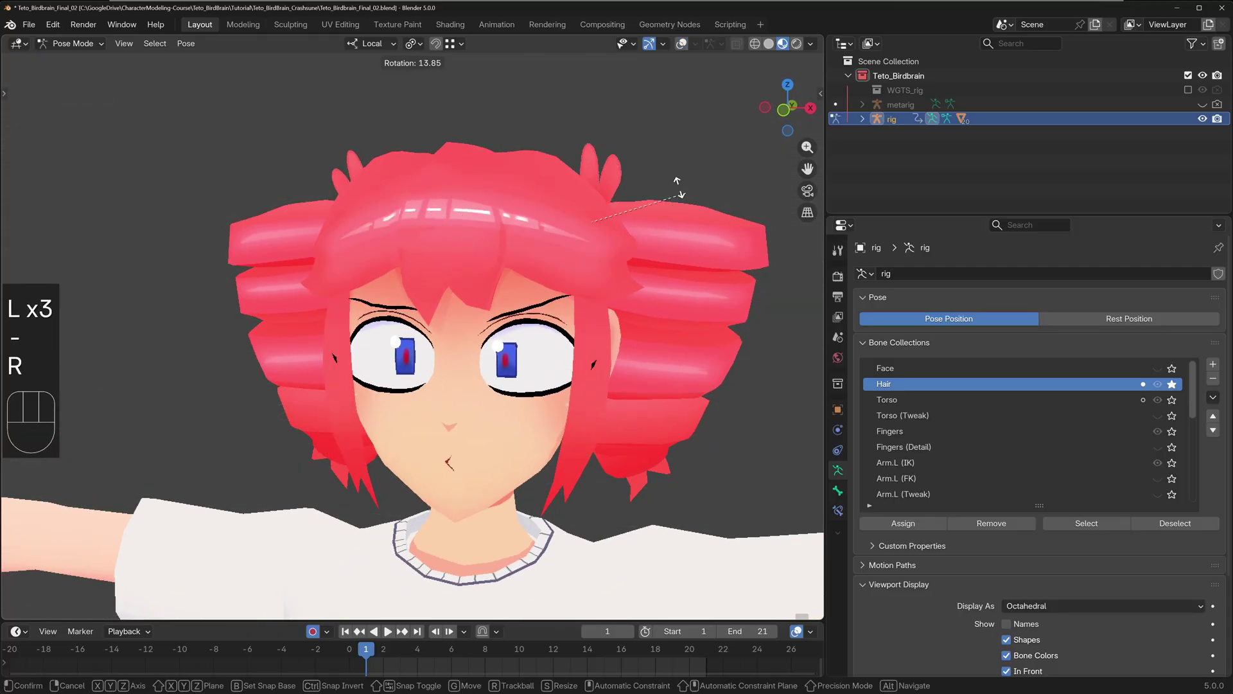
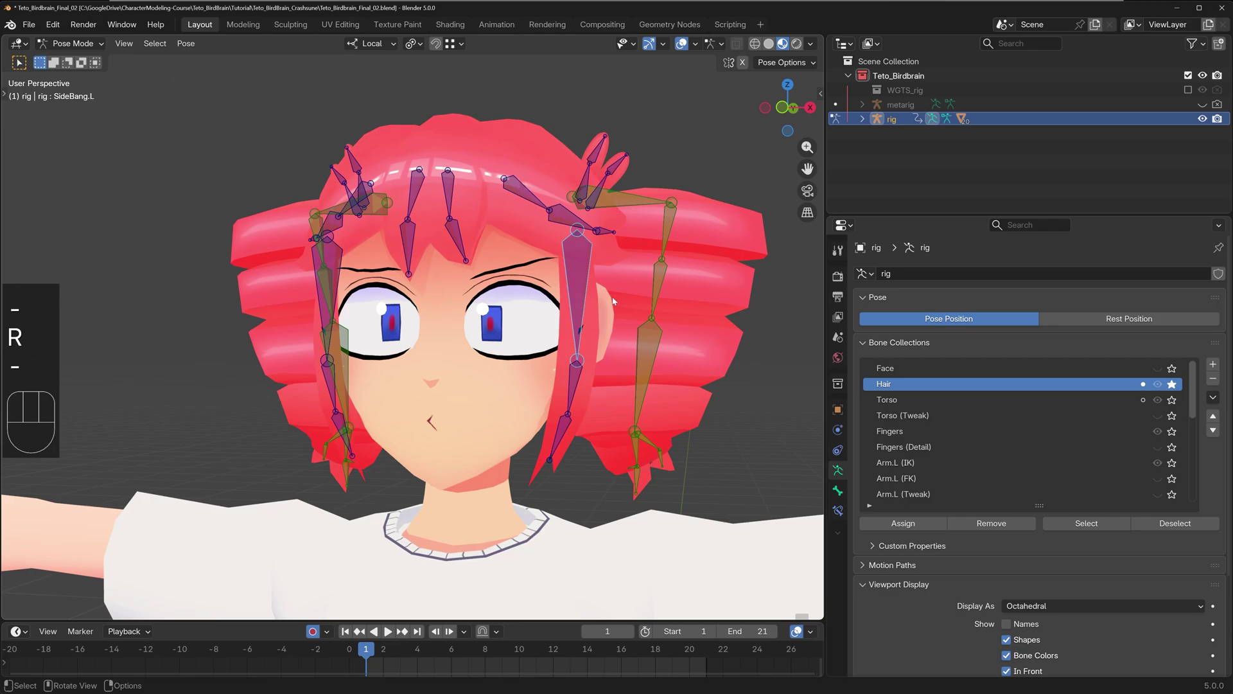
pyautogui.press('l')
pyautogui.press('r')
pyautogui.press('-')
pyautogui.press('-')
pyautogui.click(662, 306)
pyautogui.press('l')
pyautogui.press('-')
pyautogui.press('r')
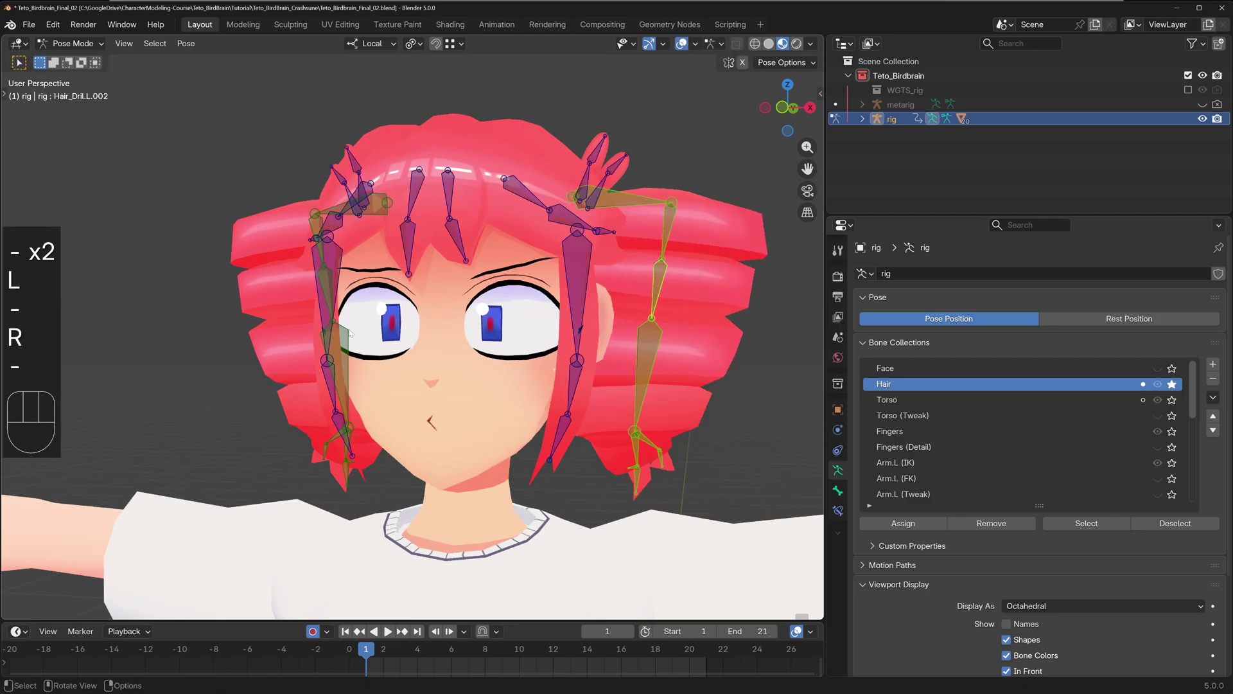
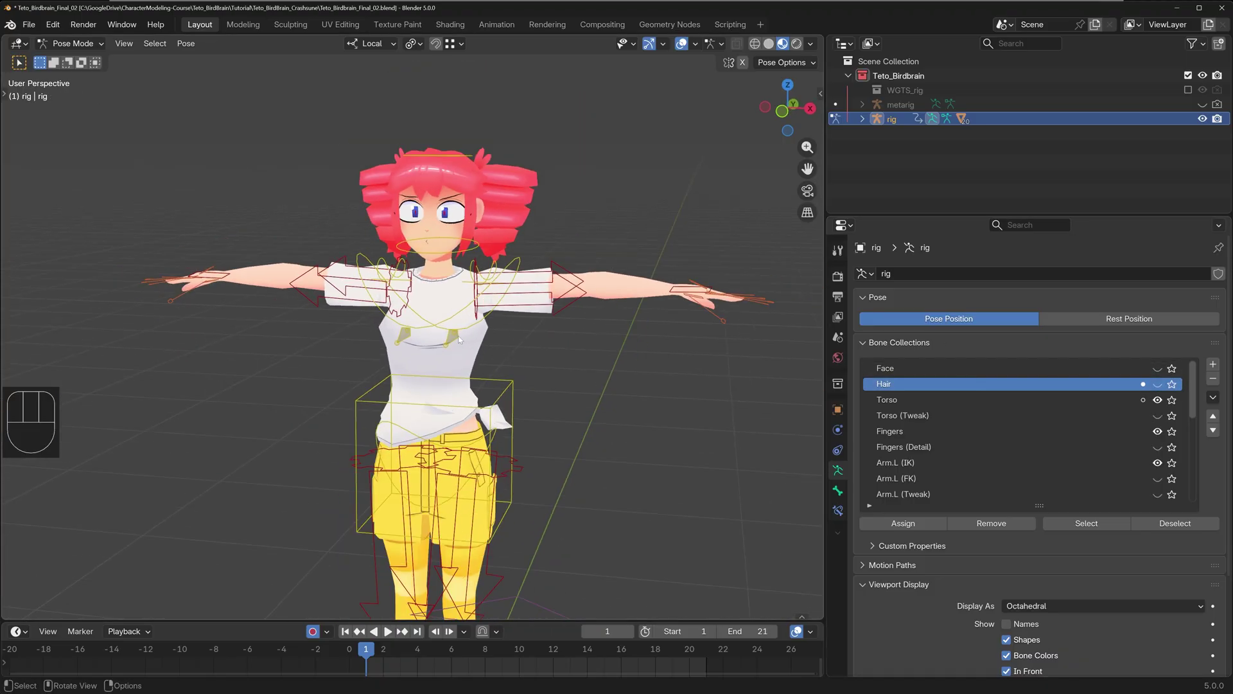
# - Hide the Hair collection and enable Torso (Tweak) in the sidebar Rig Layers
pyautogui.click(1162, 419)
pyautogui.click(1165, 419)
pyautogui.press('n')
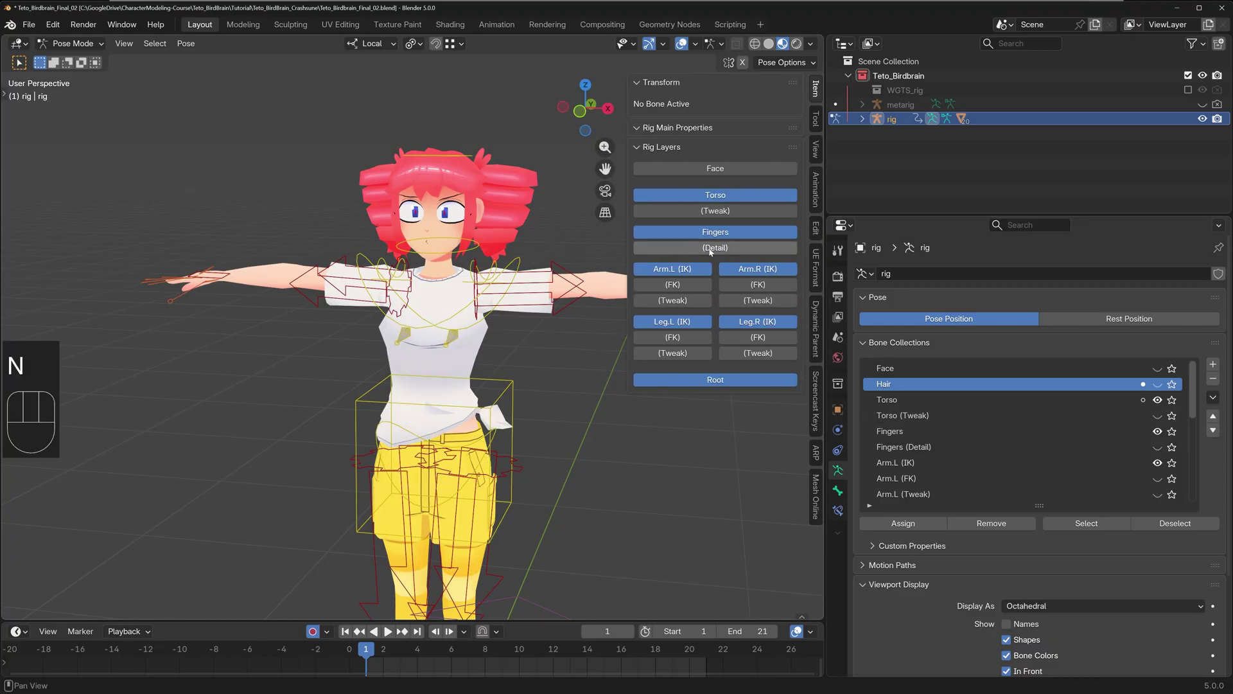
pyautogui.click(733, 216)
pyautogui.click(733, 216)
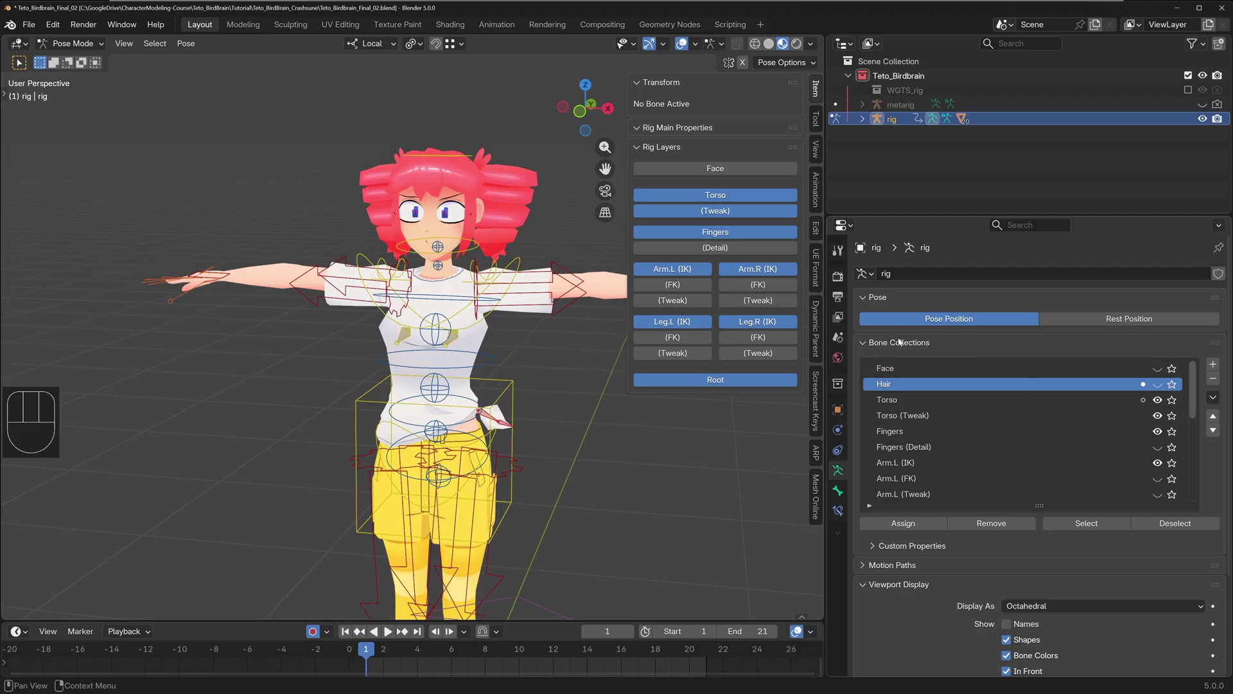
pyautogui.press('n')
pyautogui.press('n')
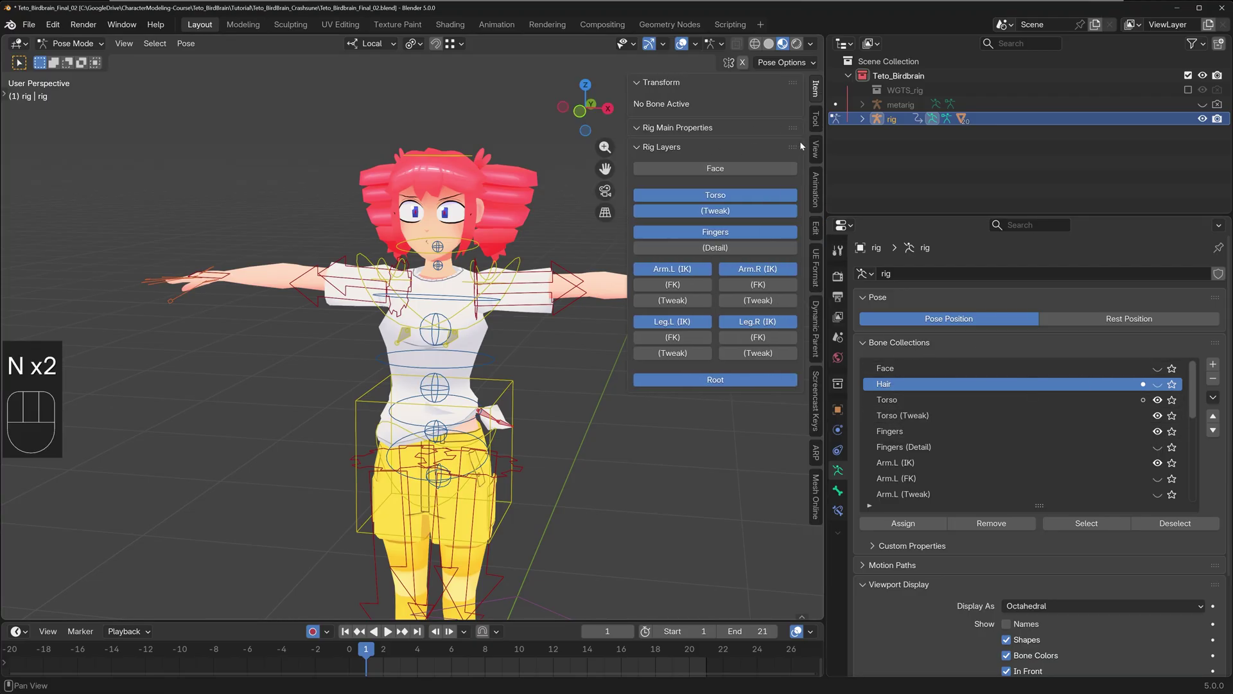
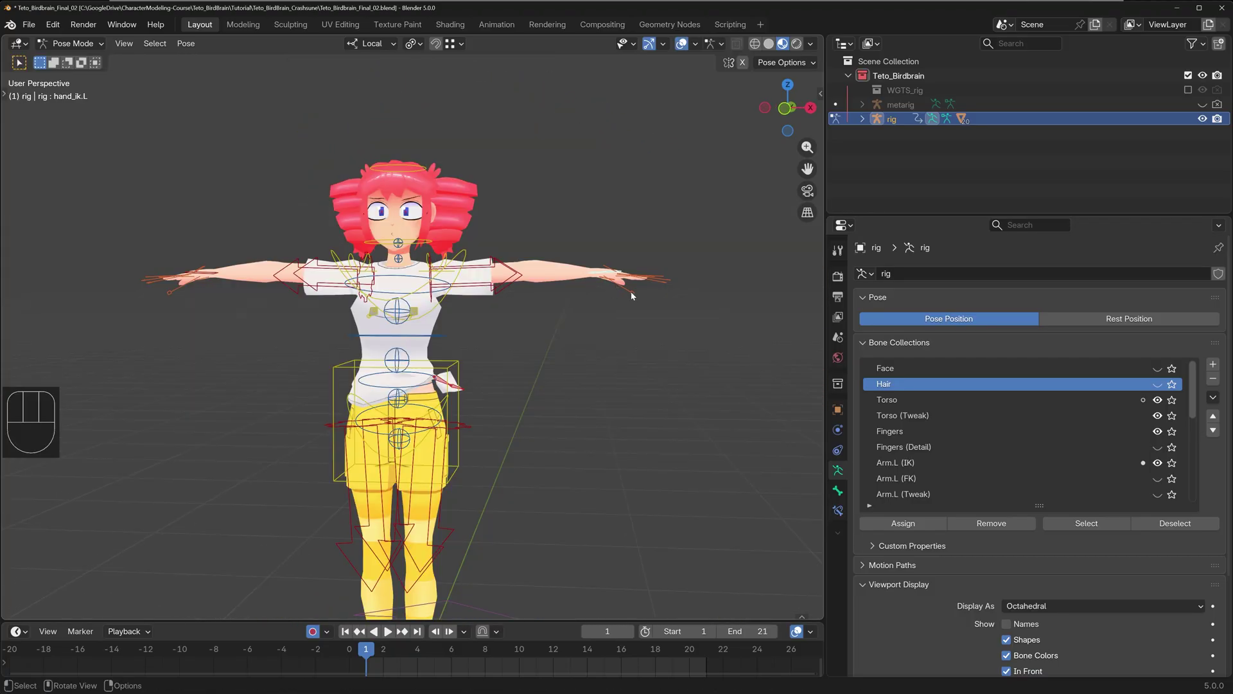
pyautogui.middleClick(627, 300)
pyautogui.press('g')
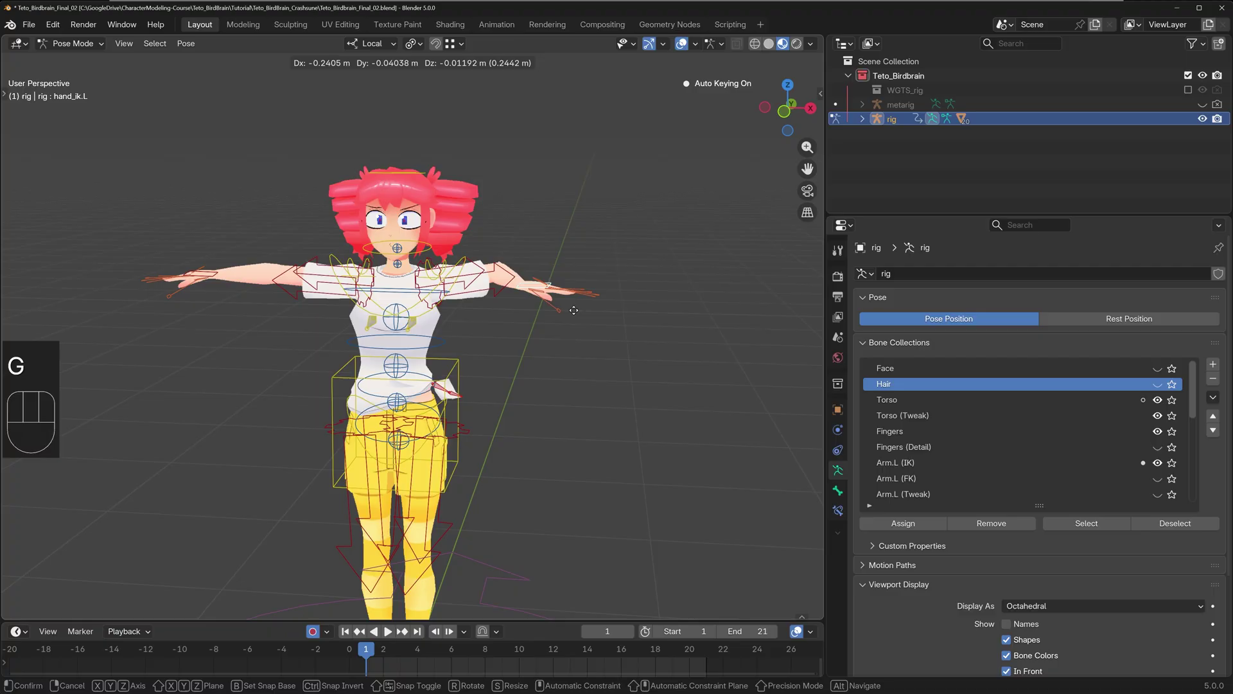
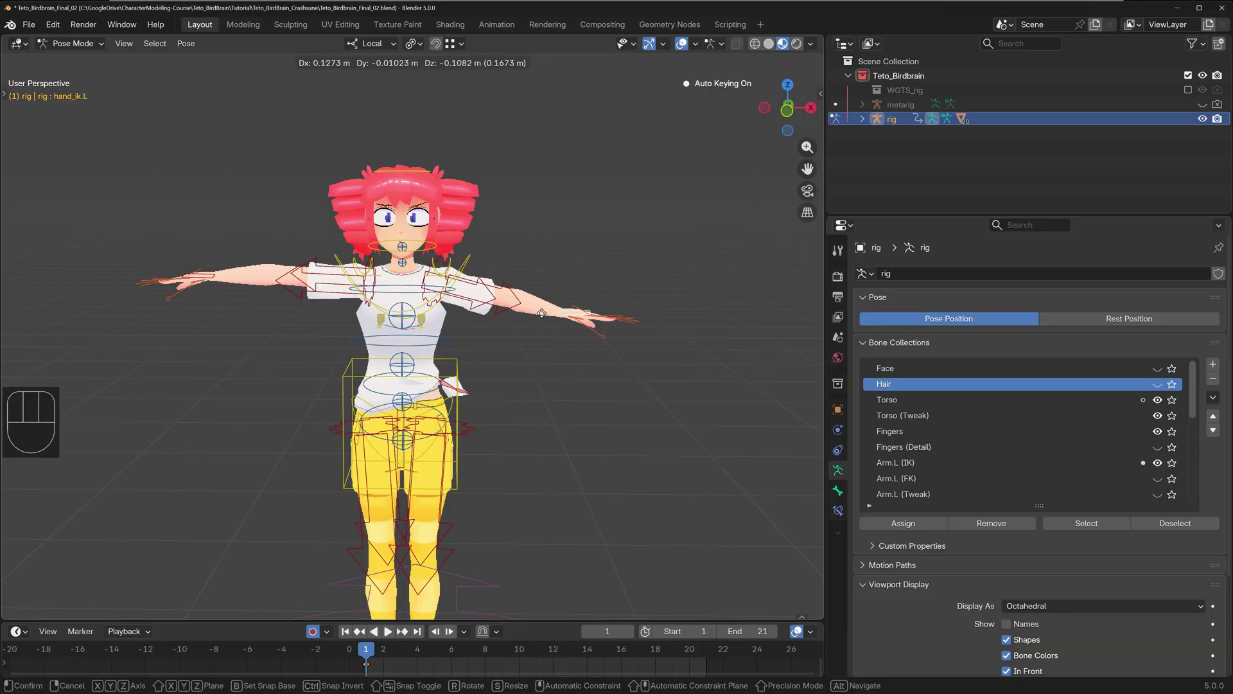
pyautogui.rightClick(550, 273)
pyautogui.middleClick(571, 305)
# - Set IK-FK (hand.L) to 1.000 in the sidebar rig properties
pyautogui.press('n')
pyautogui.moveTo(565, 292); pyautogui.dragTo(597, 292)
pyautogui.press('n')
pyautogui.press('n')
pyautogui.click(655, 323)
pyautogui.click(674, 324)
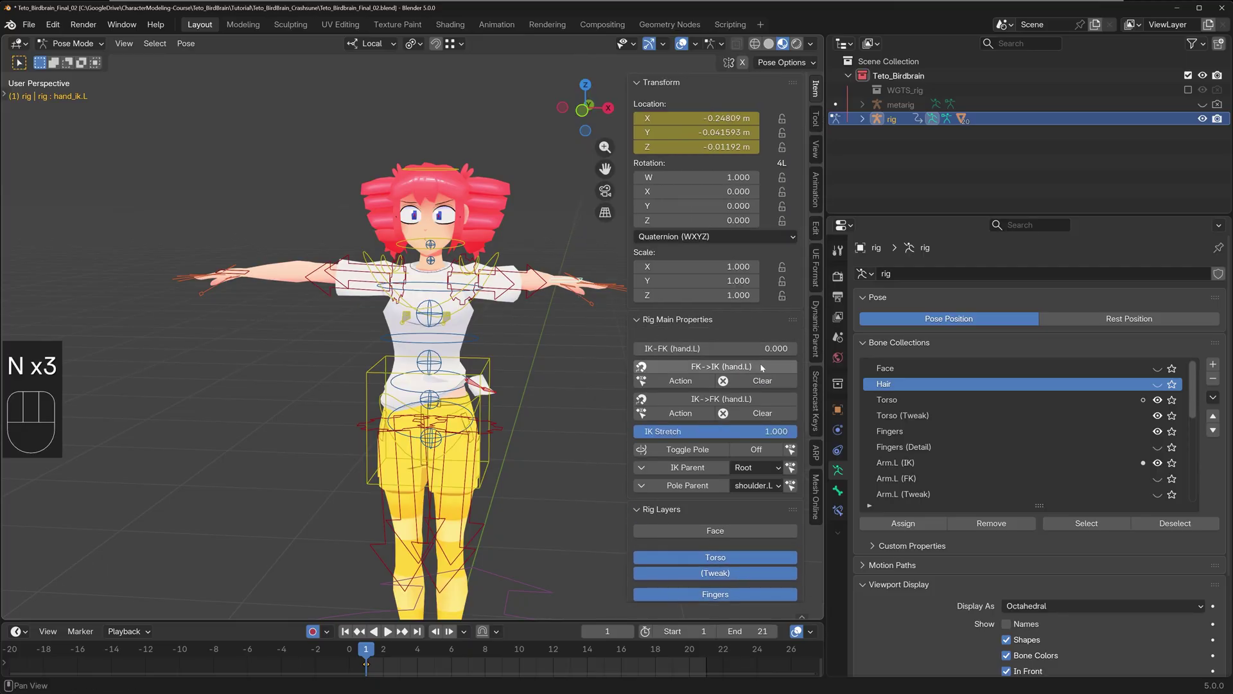
pyautogui.moveTo(654, 351); pyautogui.dragTo(808, 352)
# - Enable Arm.L (FK) and disable Arm.L (IK) in Rig Layers, viewing the left arm
pyautogui.moveTo(532, 335); pyautogui.dragTo(380, 346)
pyautogui.moveTo(505, 364); pyautogui.dragTo(490, 377)
pyautogui.moveTo(465, 380); pyautogui.dragTo(508, 359)
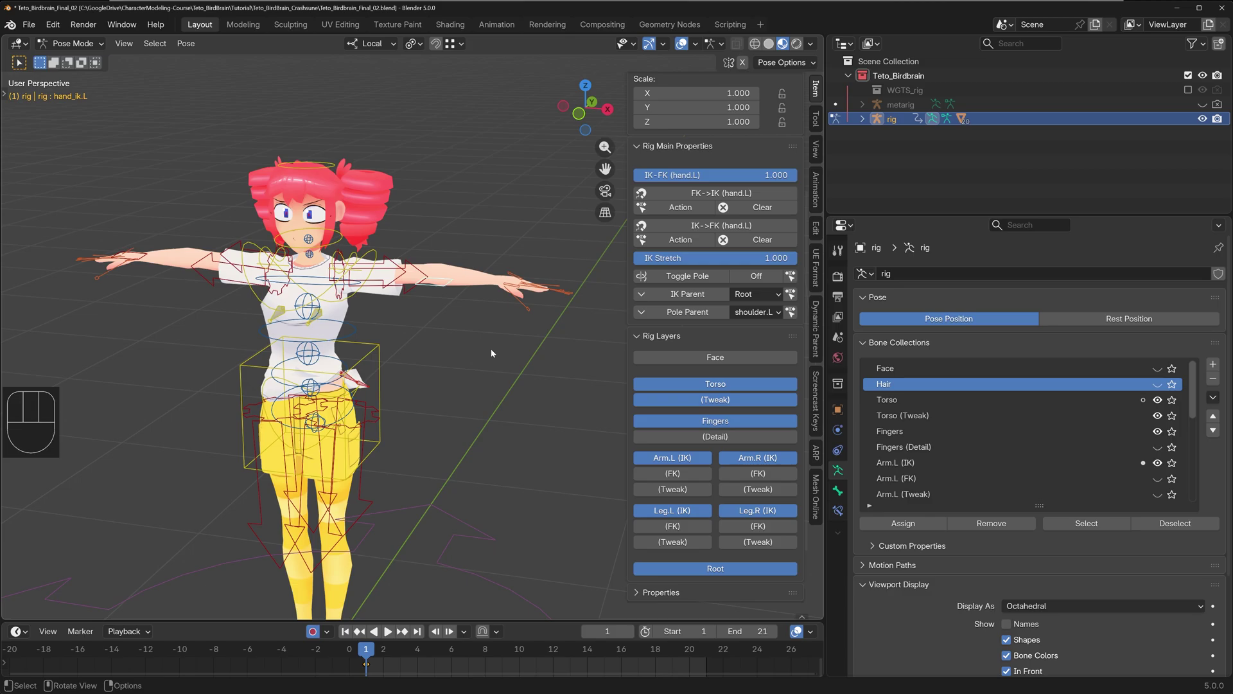
pyautogui.moveTo(483, 346); pyautogui.dragTo(465, 362)
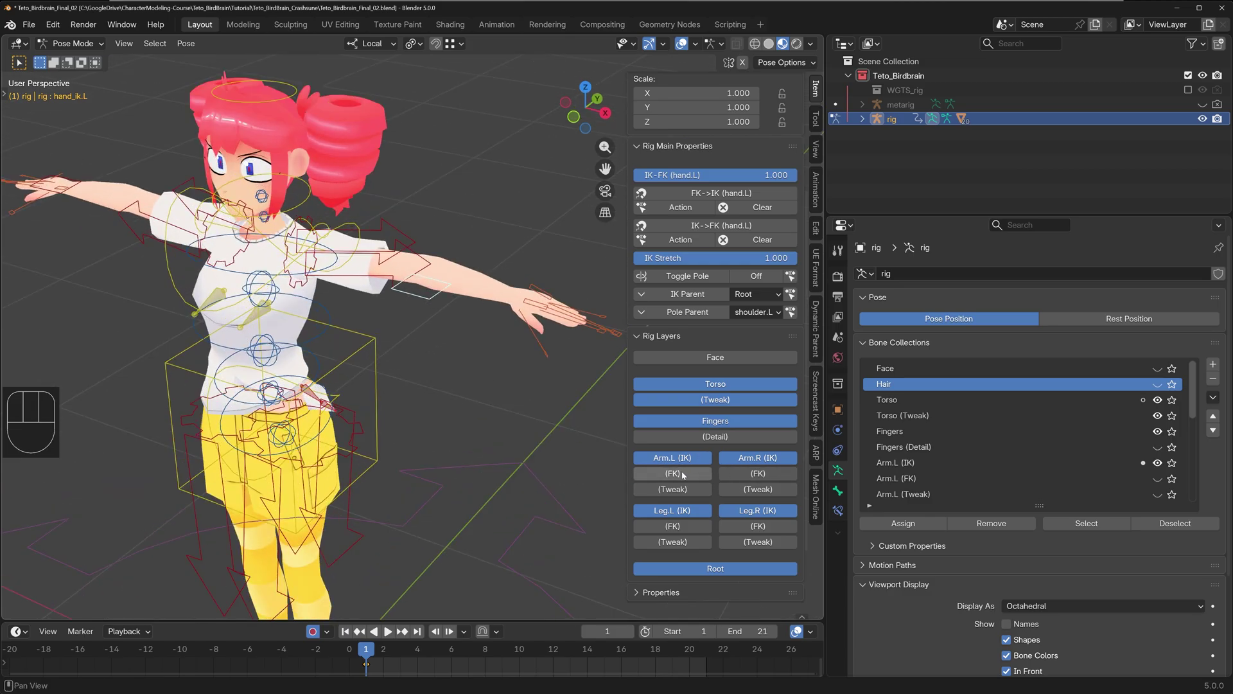
pyautogui.click(684, 474)
pyautogui.click(685, 475)
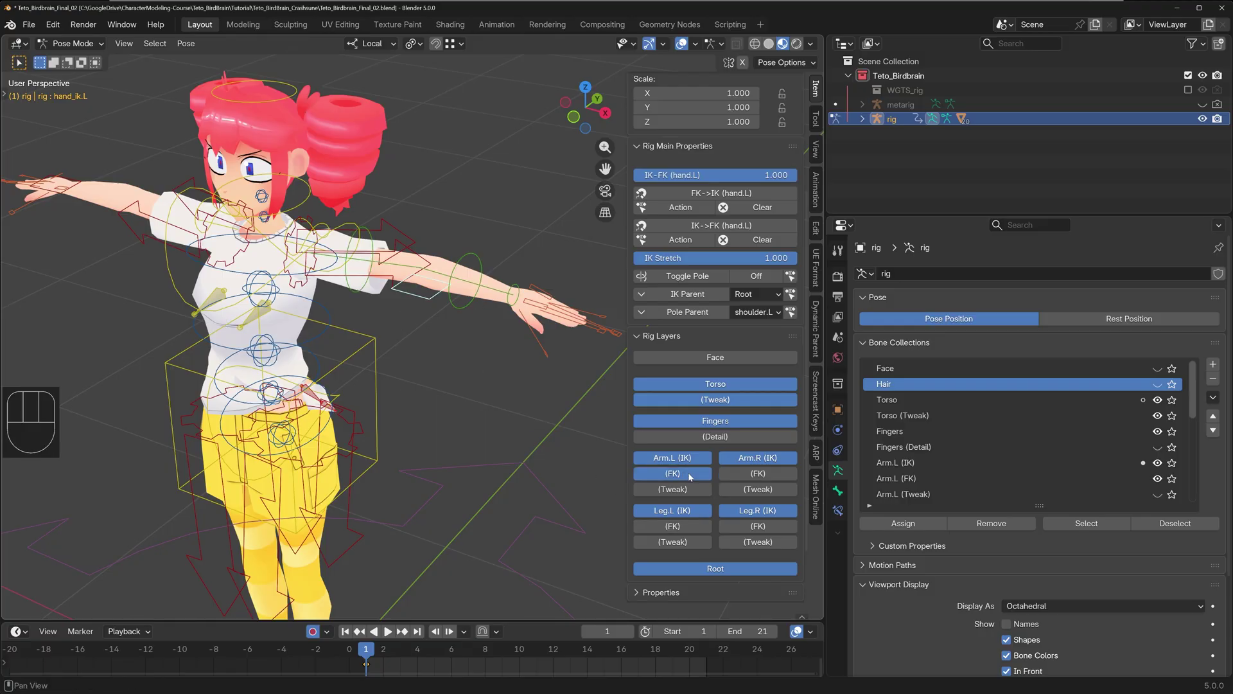
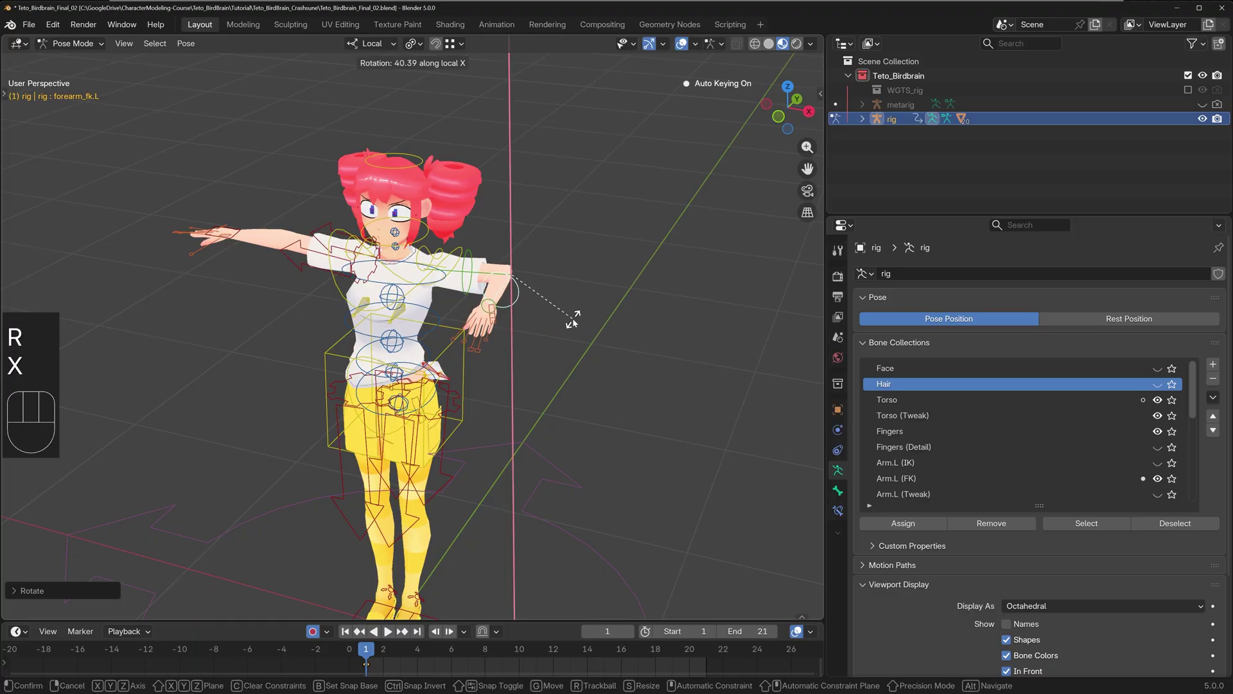
# - Rotate the left FK forearm control so the lower arm bends down at the elbow
pyautogui.moveTo(493, 334); pyautogui.dragTo(513, 320)
pyautogui.moveTo(578, 289); pyautogui.dragTo(629, 278)
pyautogui.moveTo(660, 242); pyautogui.dragTo(587, 294)
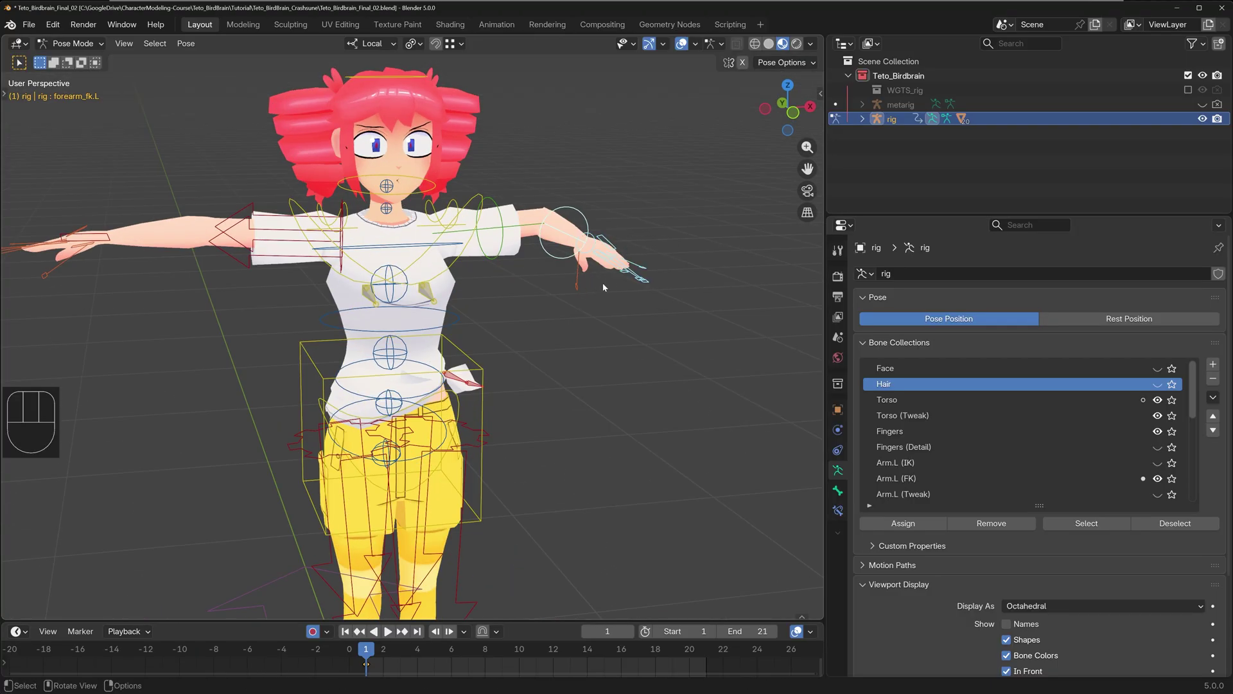
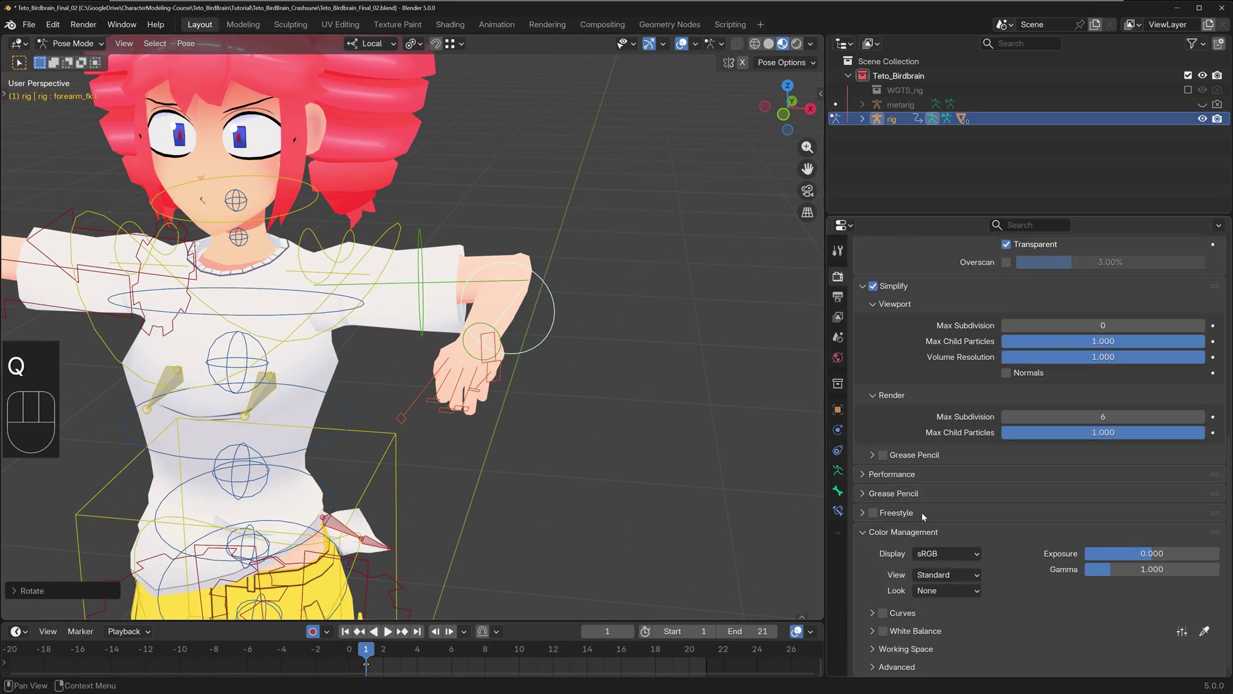
# - Add Simplify to Quick Favorites and toggle it off via Q to compare the bent arm
pyautogui.rightClick(876, 287)
pyautogui.moveTo(594, 375); pyautogui.dragTo(646, 409)
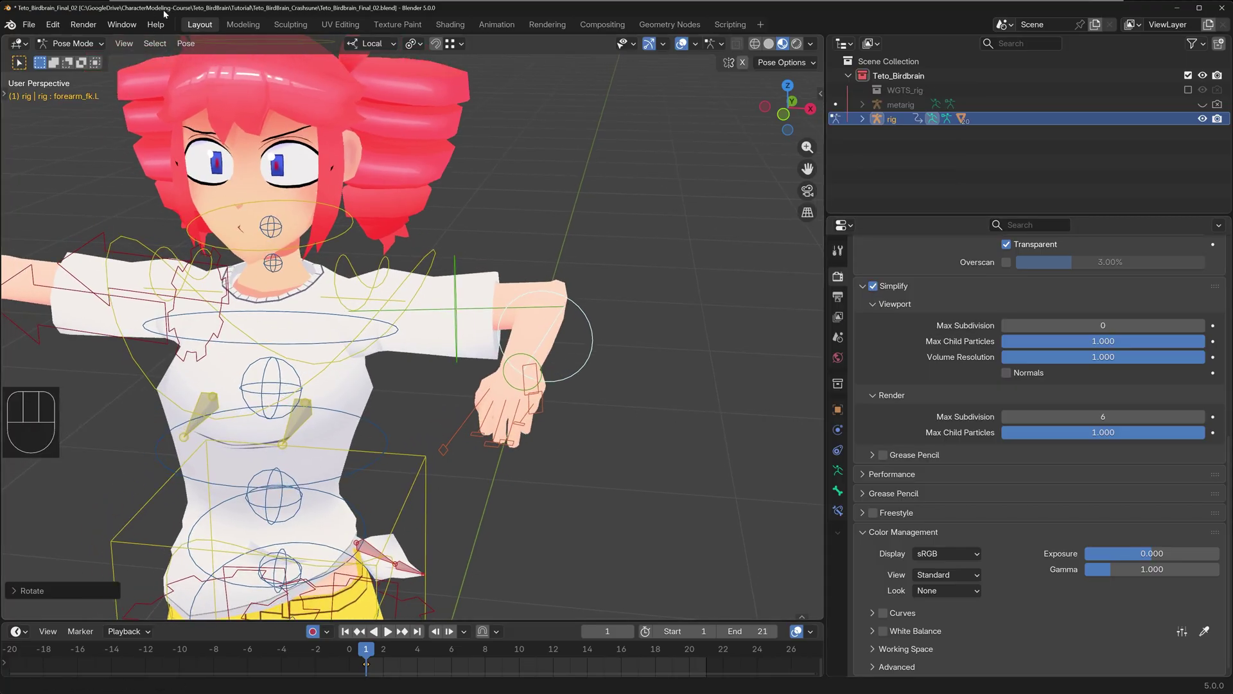
pyautogui.middleClick(533, 431)
pyautogui.press('q')
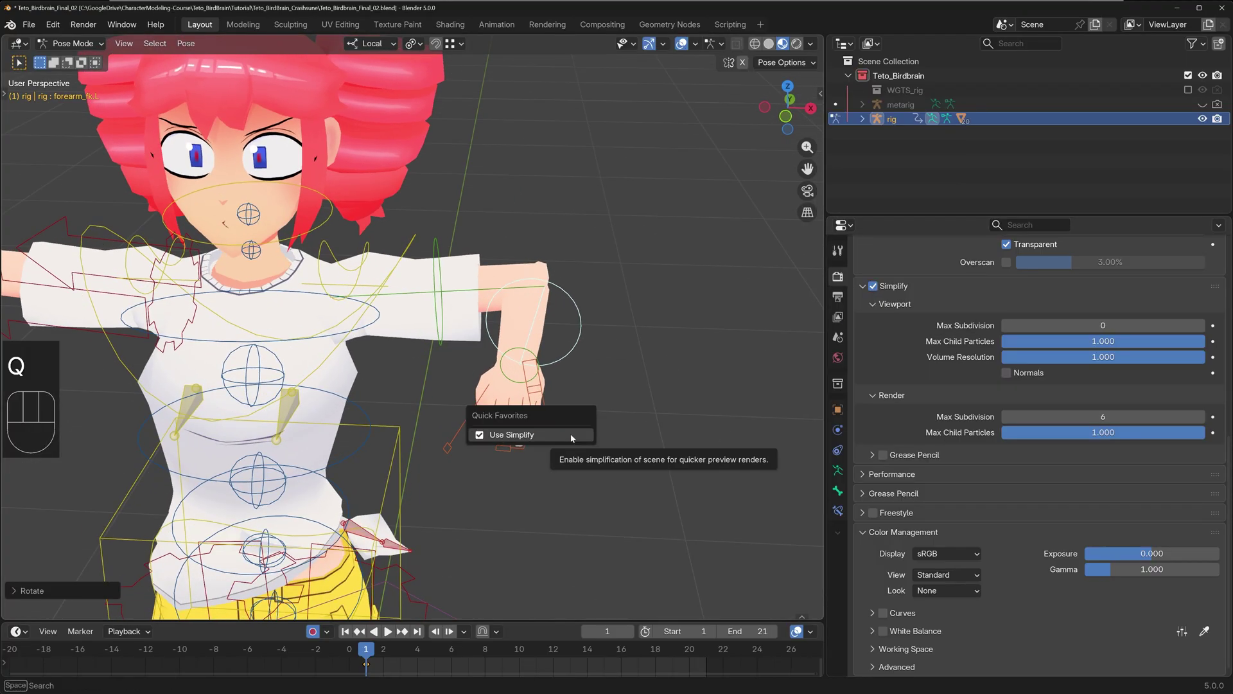
pyautogui.press('q')
pyautogui.moveTo(601, 381); pyautogui.dragTo(586, 397)
pyautogui.press('r')
pyautogui.press('x')
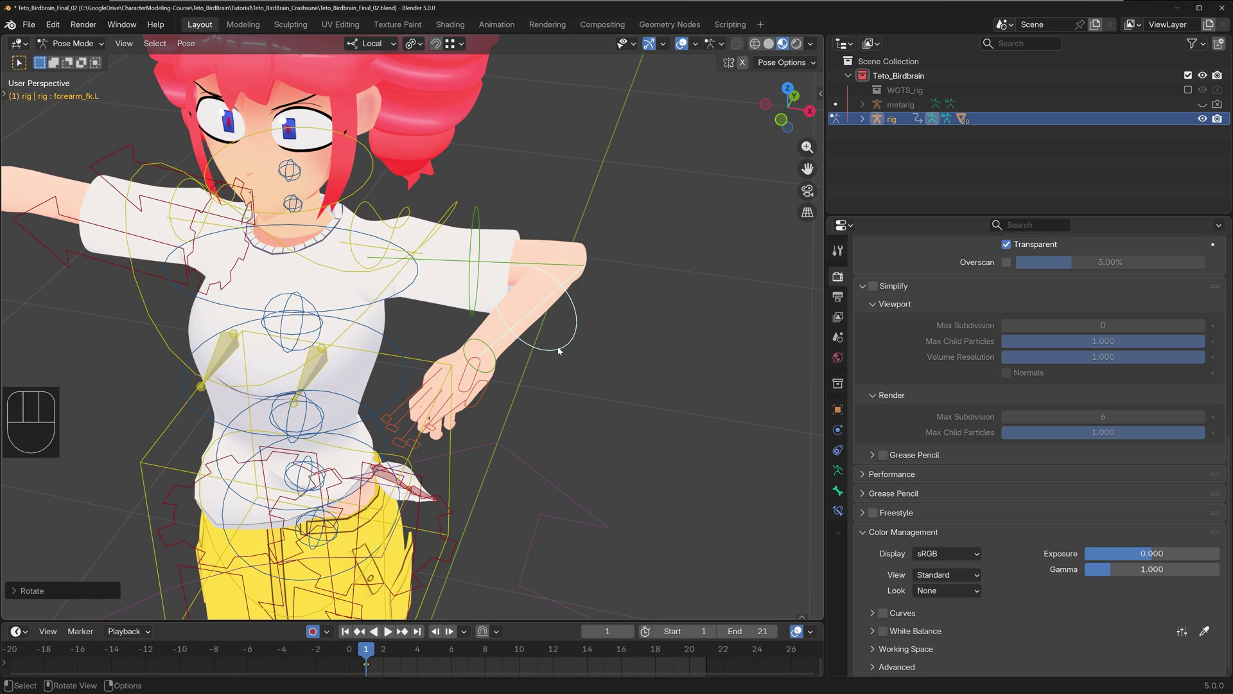
# - Re-enable Simplify from Quick Favorites while checking the character from several angles
pyautogui.middleClick(615, 384)
pyautogui.moveTo(619, 399); pyautogui.dragTo(649, 385)
pyautogui.moveTo(609, 384); pyautogui.dragTo(597, 371)
pyautogui.moveTo(573, 418); pyautogui.dragTo(600, 382)
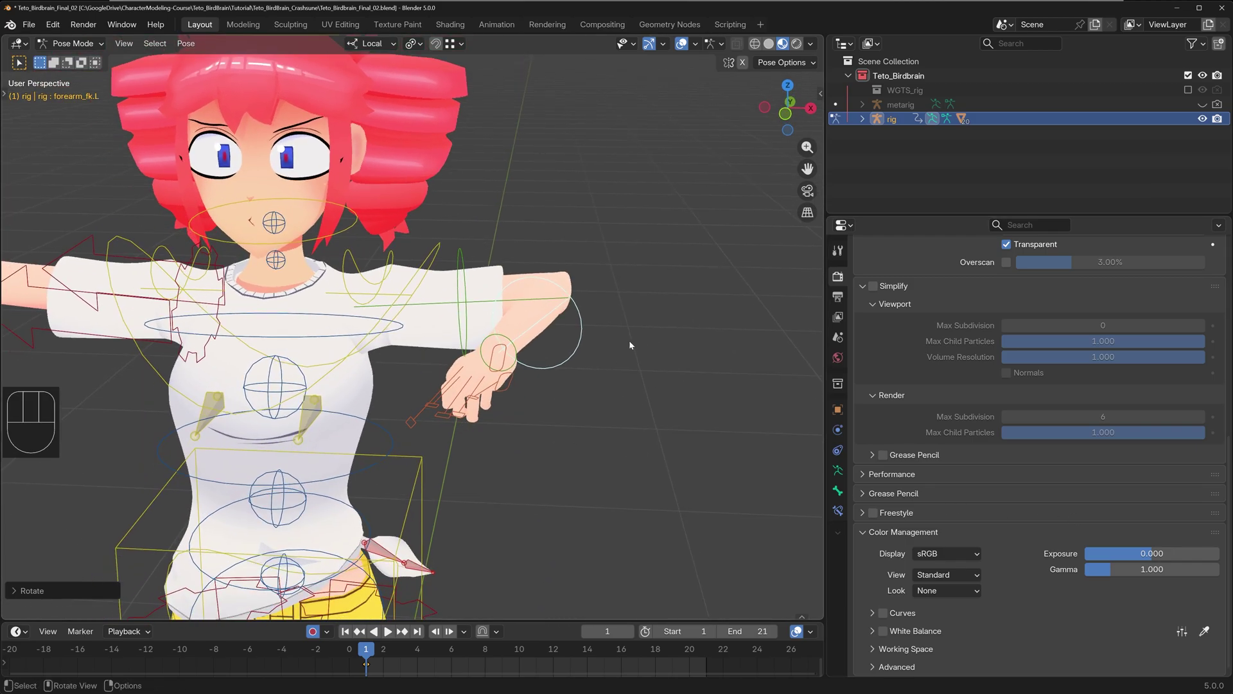
pyautogui.press('q')
pyautogui.press('q')
pyautogui.press('q')
pyautogui.middleClick(522, 368)
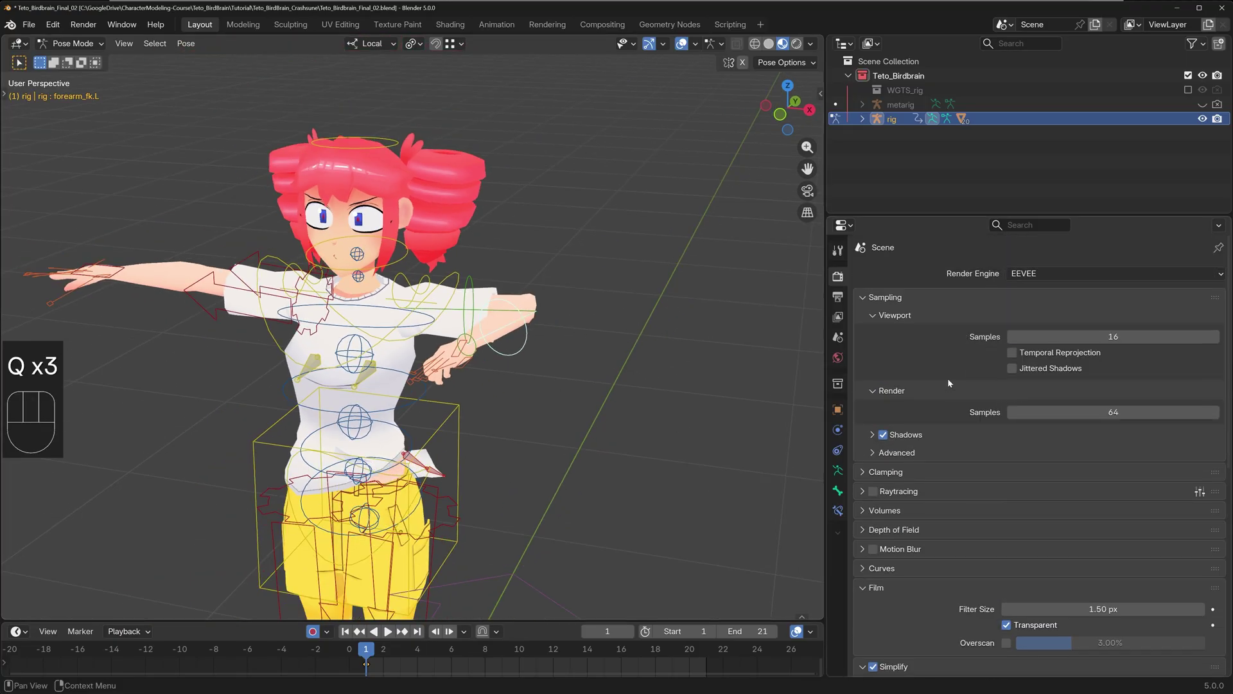